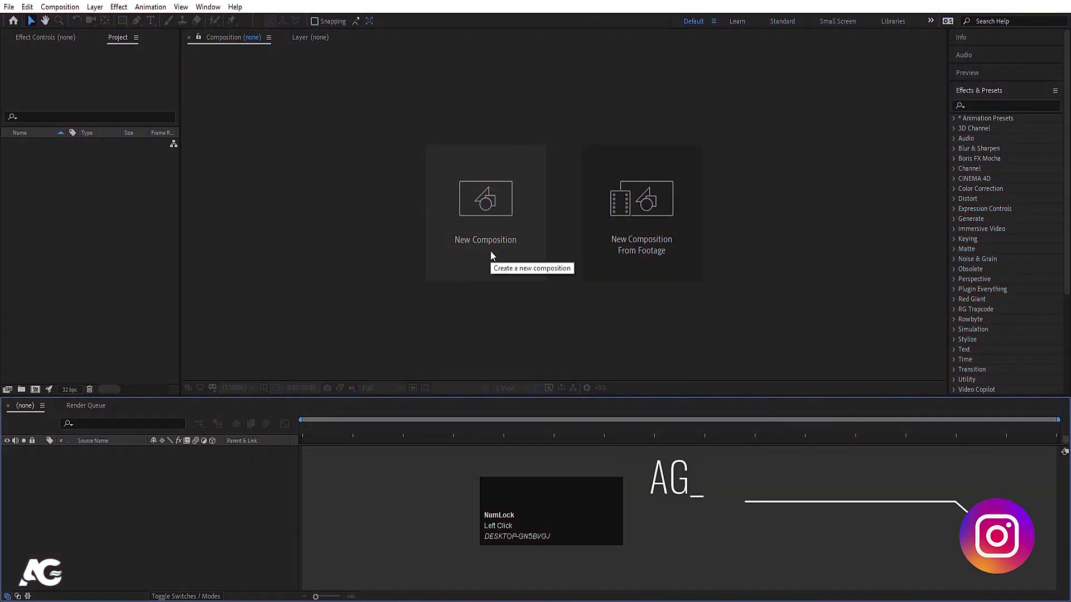
Create the 'Main Animation' composition at 1920×1080, 30 fps, 30 seconds long.
left_click(494, 255)
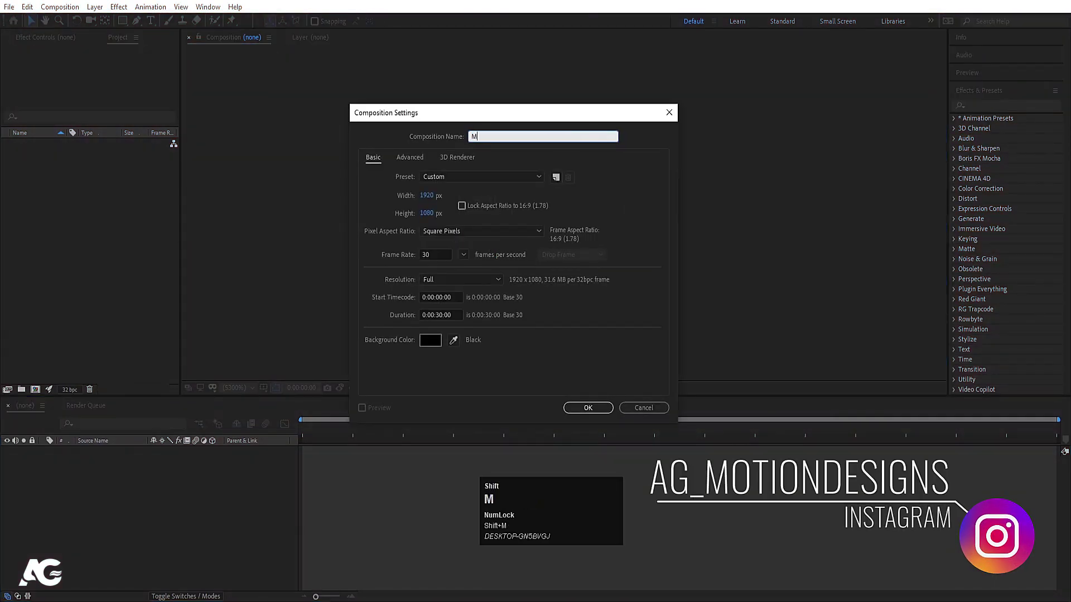
type("ain")
key("space")
type("imation")
scroll("up", 3)
left_click(444, 217)
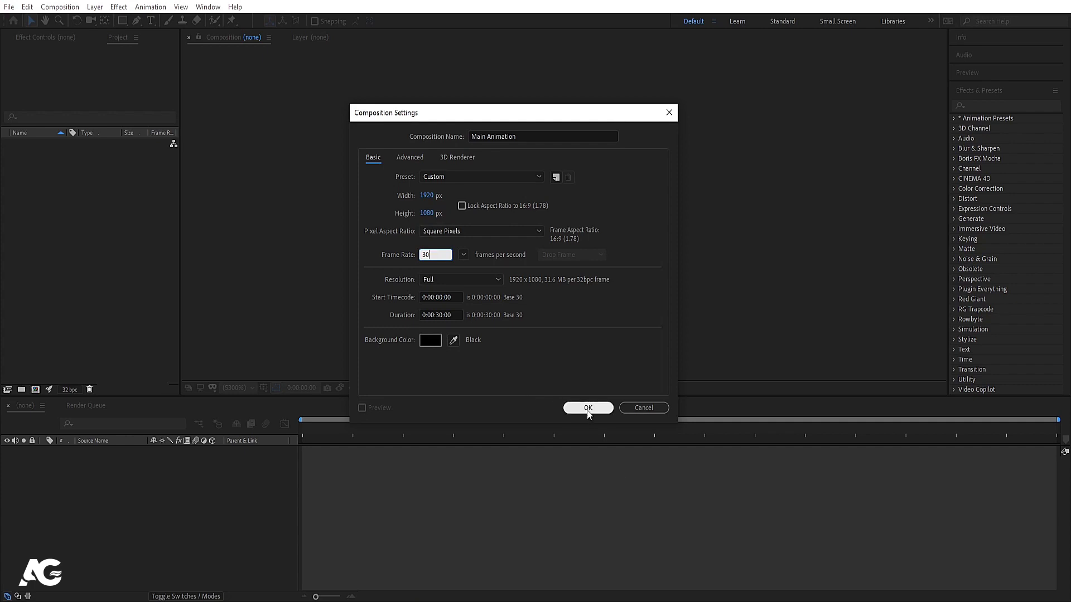
left_click(589, 409)
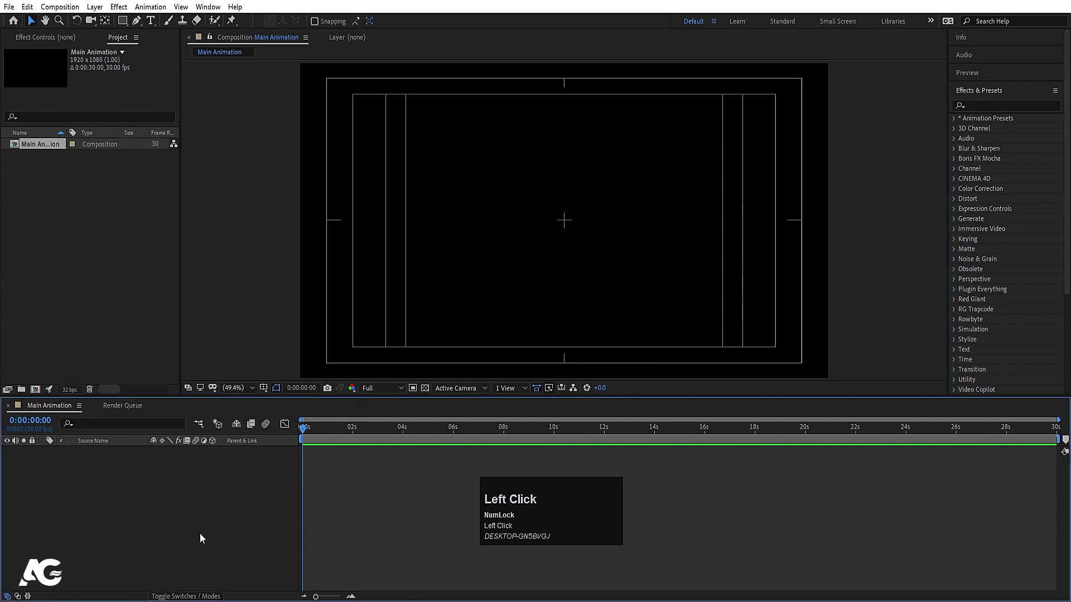
Add a new solid layer and apply the Video Copilot Element effect to it.
key("ctrl+y")
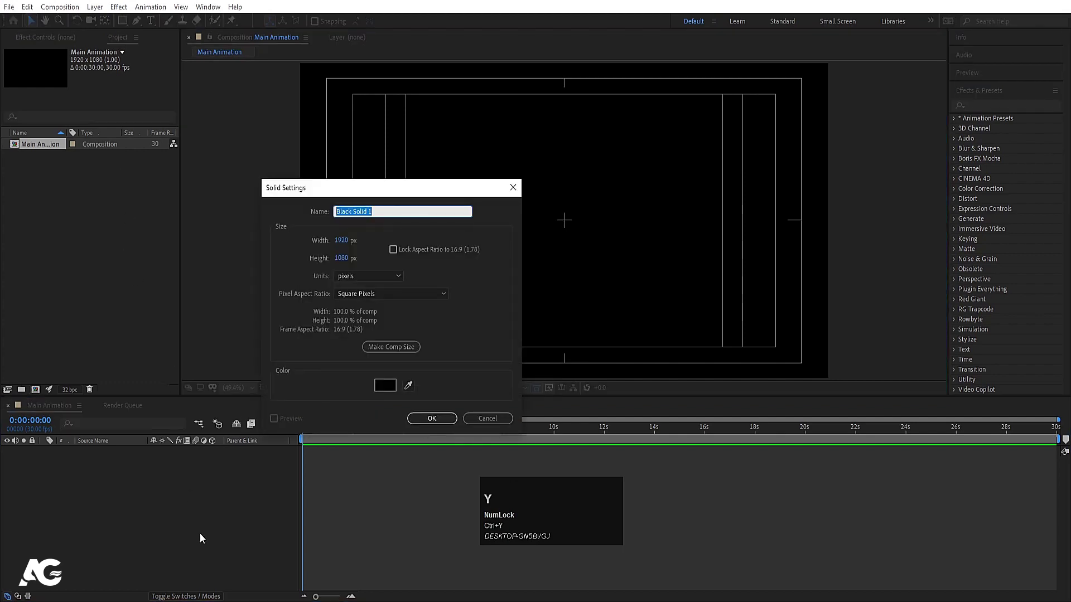
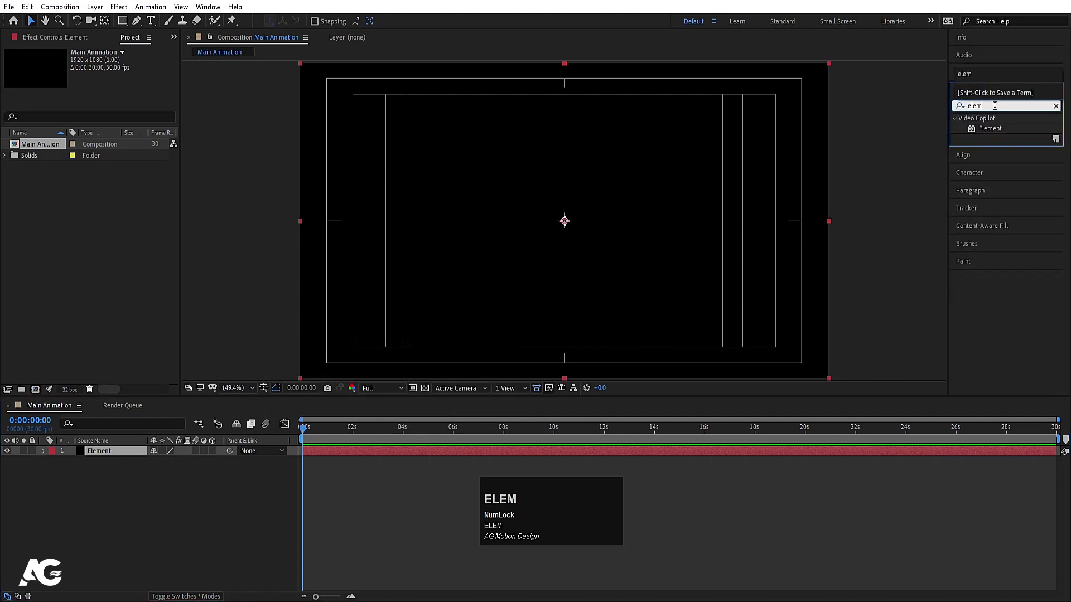
left_click(994, 127)
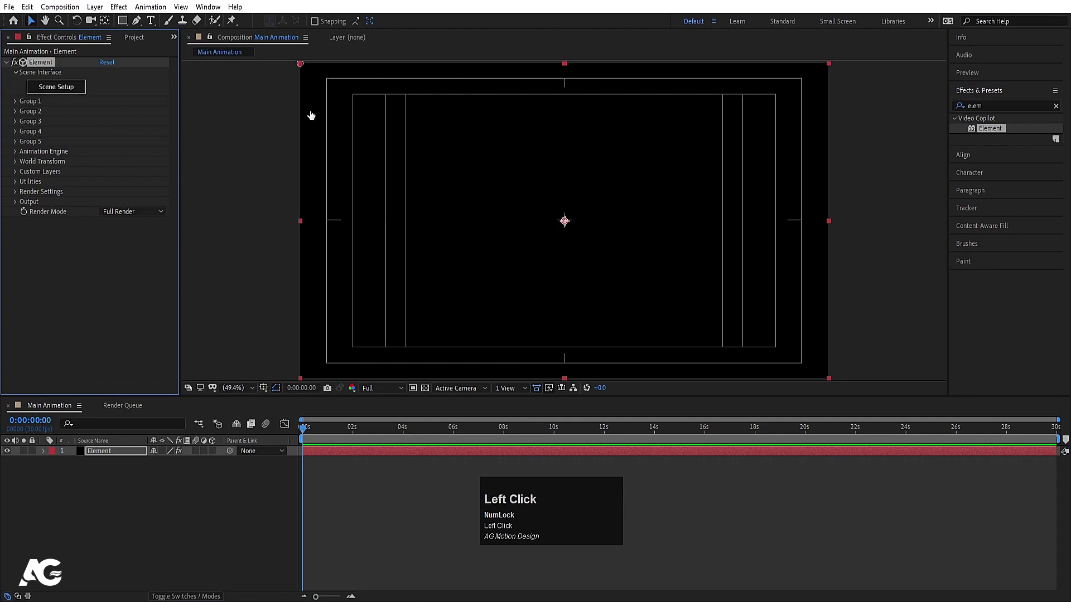
Add Mech_Assortment_21 from Motion_Design_2 > Mech into the scene's first group.
left_click(888, 103)
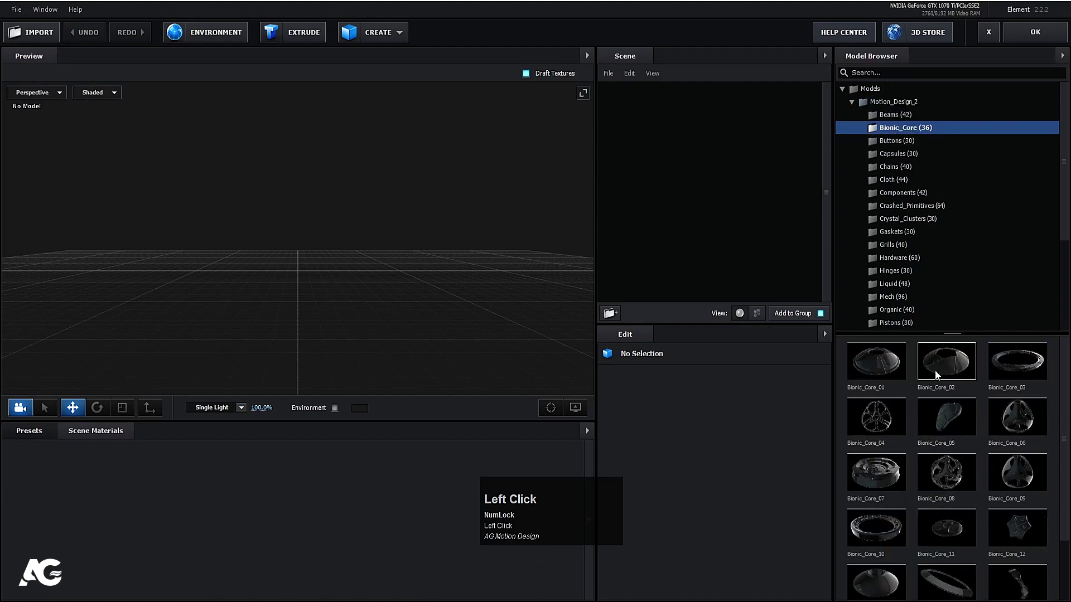
left_click(928, 181)
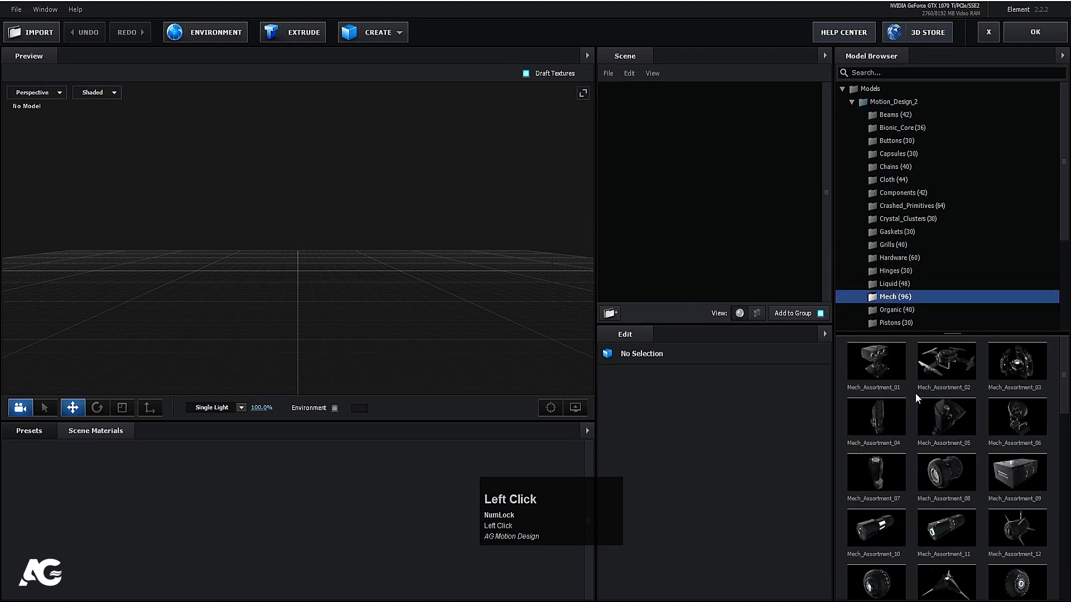
scroll("down", 3)
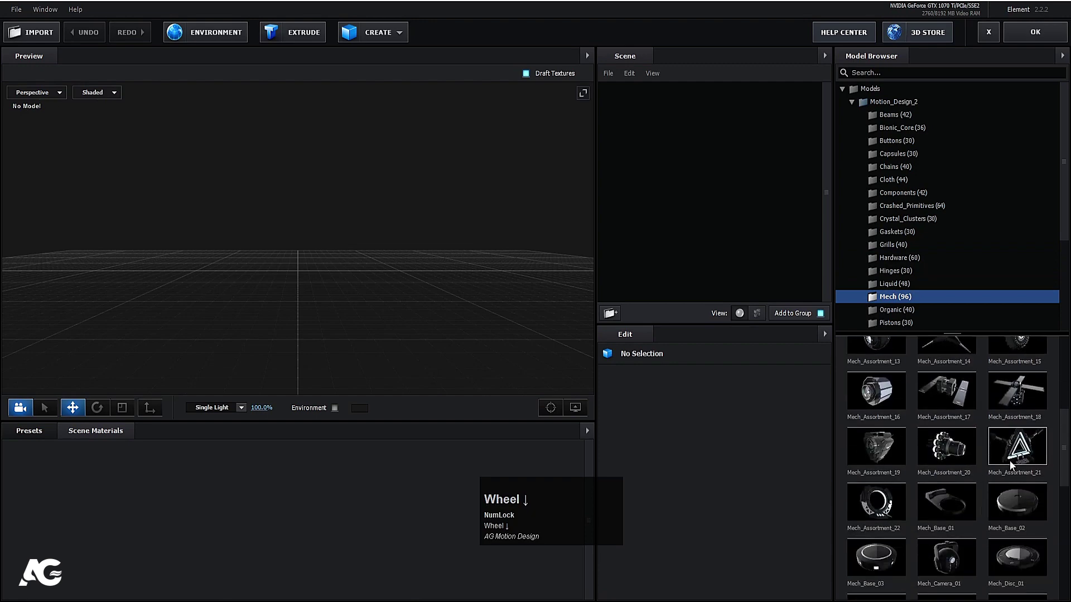
left_click_drag(1014, 464, 721, 139)
left_click_drag(429, 363, 665, 161)
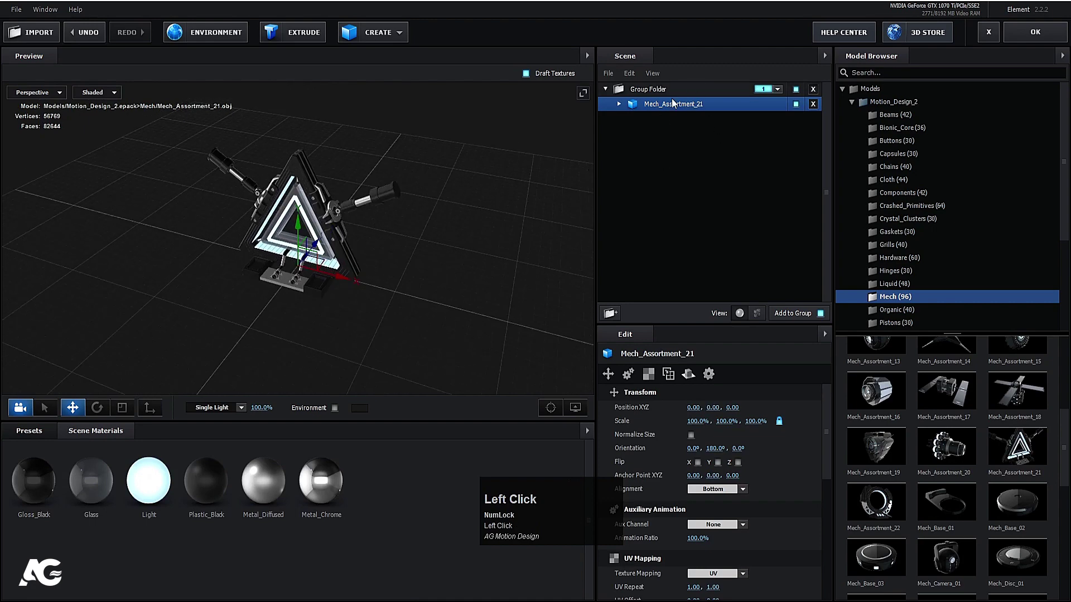
Inspect the mech in the preview and create a second, empty group folder.
left_click_drag(462, 240, 428, 245)
scroll("up", 3)
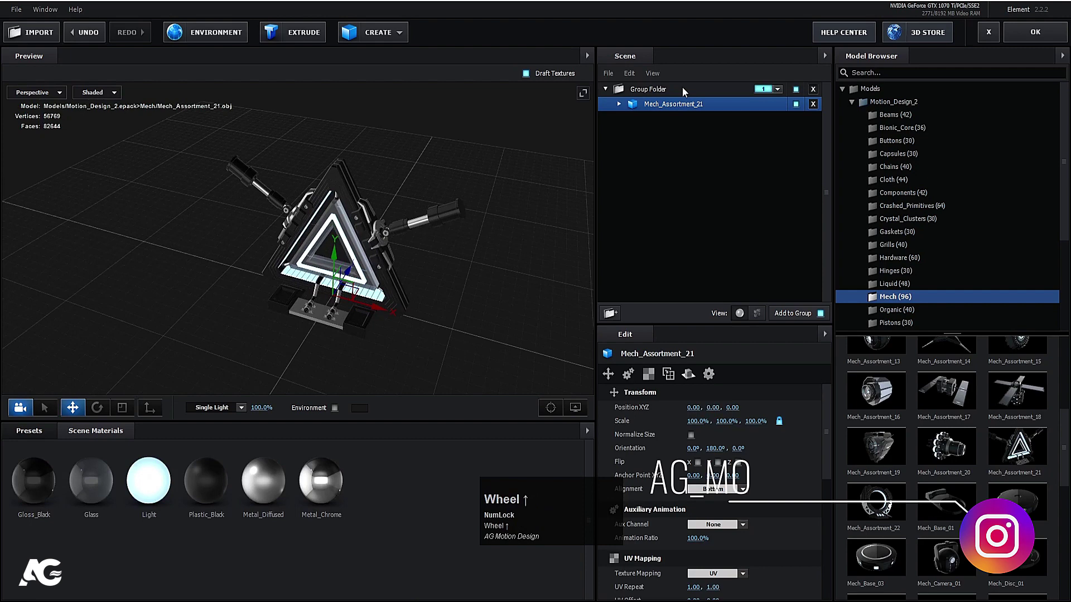
left_click_drag(649, 93, 764, 119)
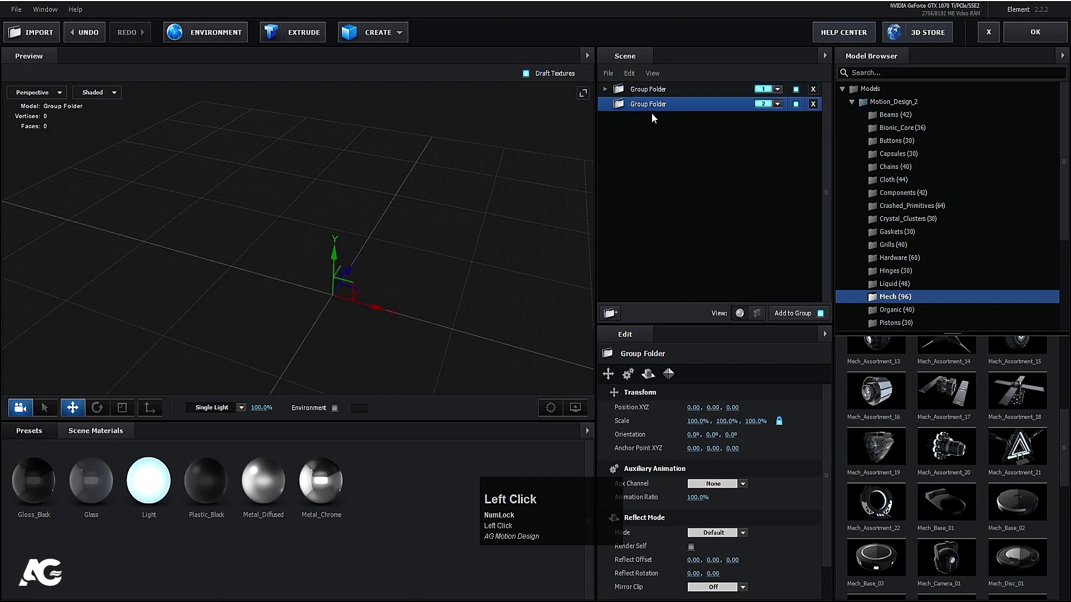
Browse the model packs and add Tech_Rings_04 from Tech_Components into the second group.
scroll("up", 3)
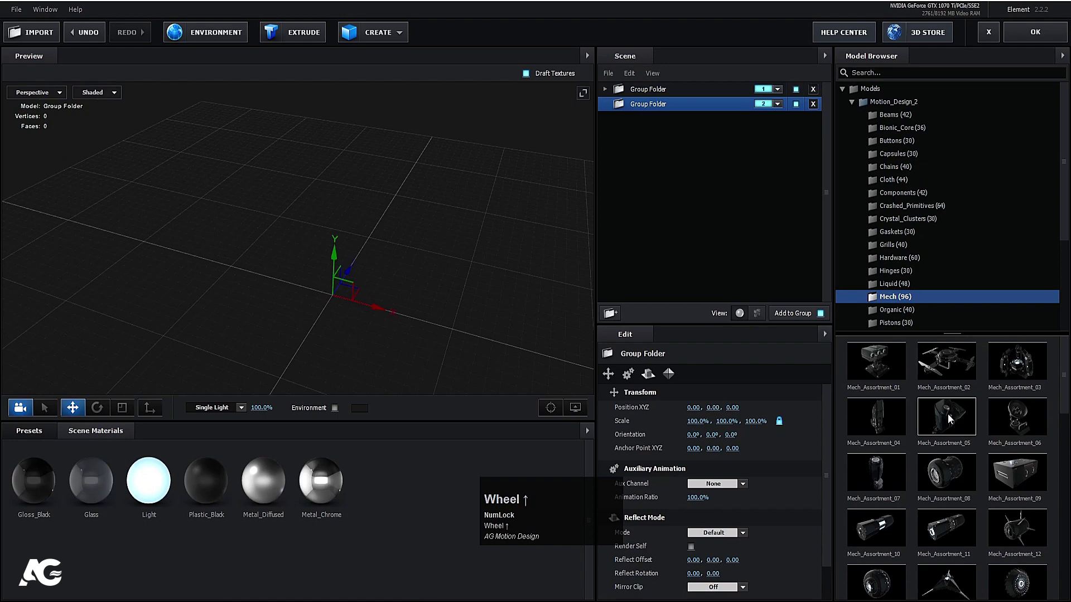
scroll("down", 3)
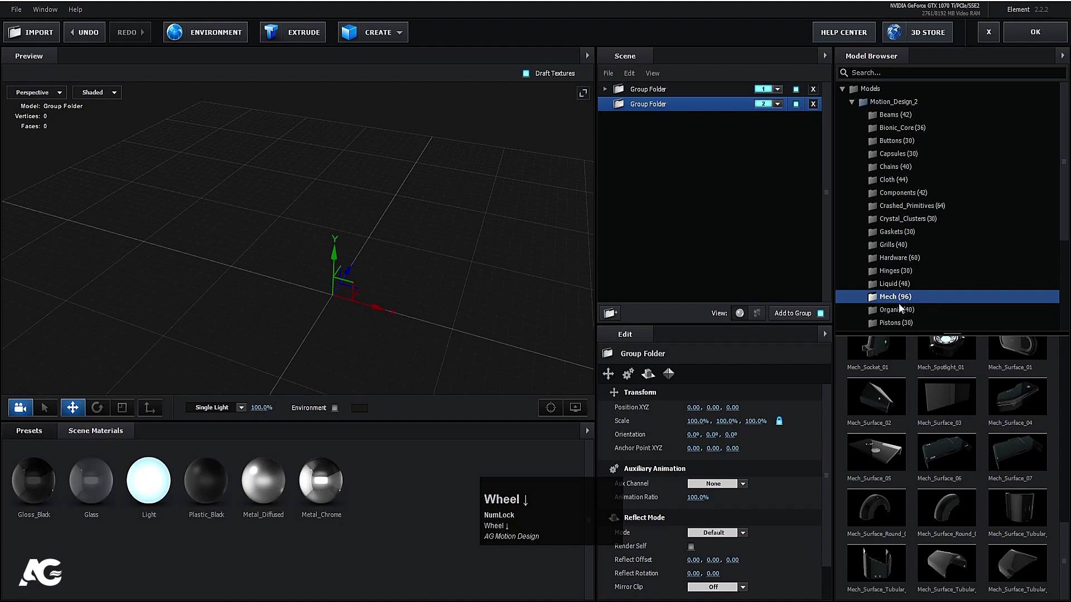
left_click(897, 313)
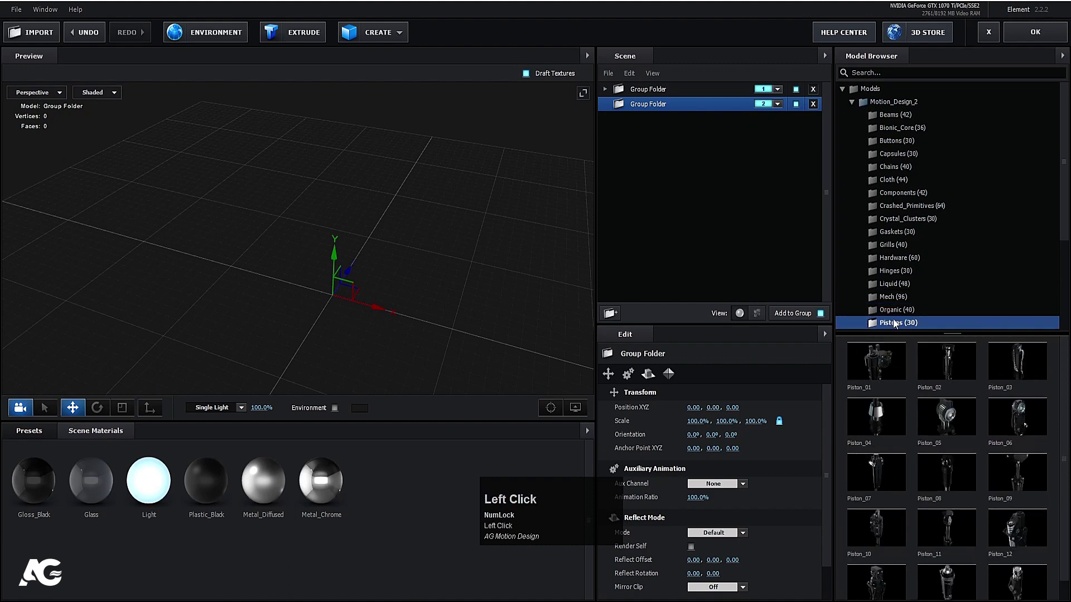
scroll("up", 3)
scroll("down", 3)
left_click(913, 216)
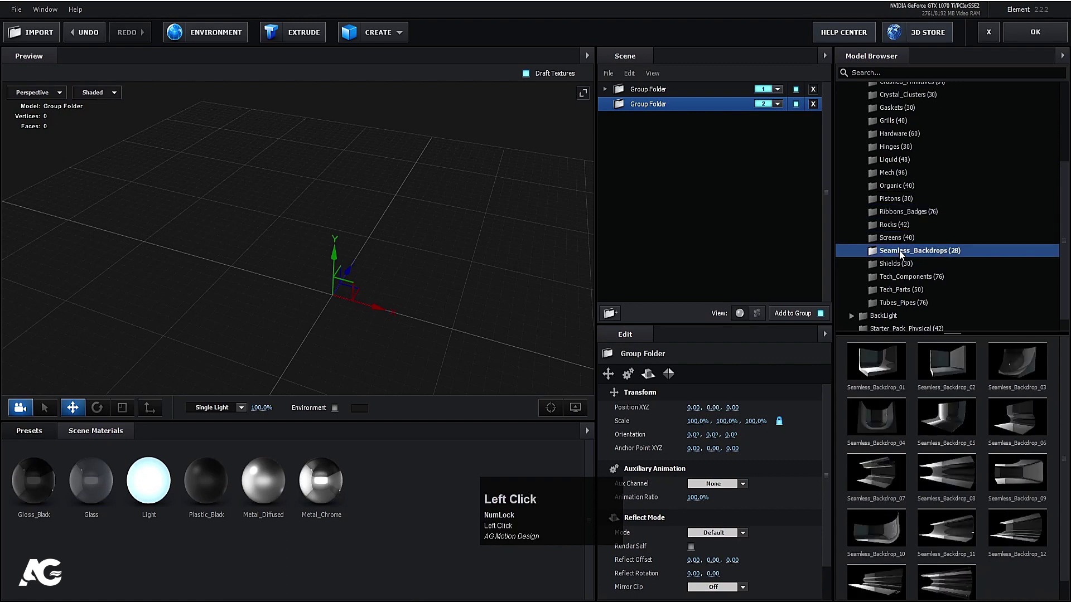
scroll("down", 3)
scroll("up", 3)
left_click(900, 284)
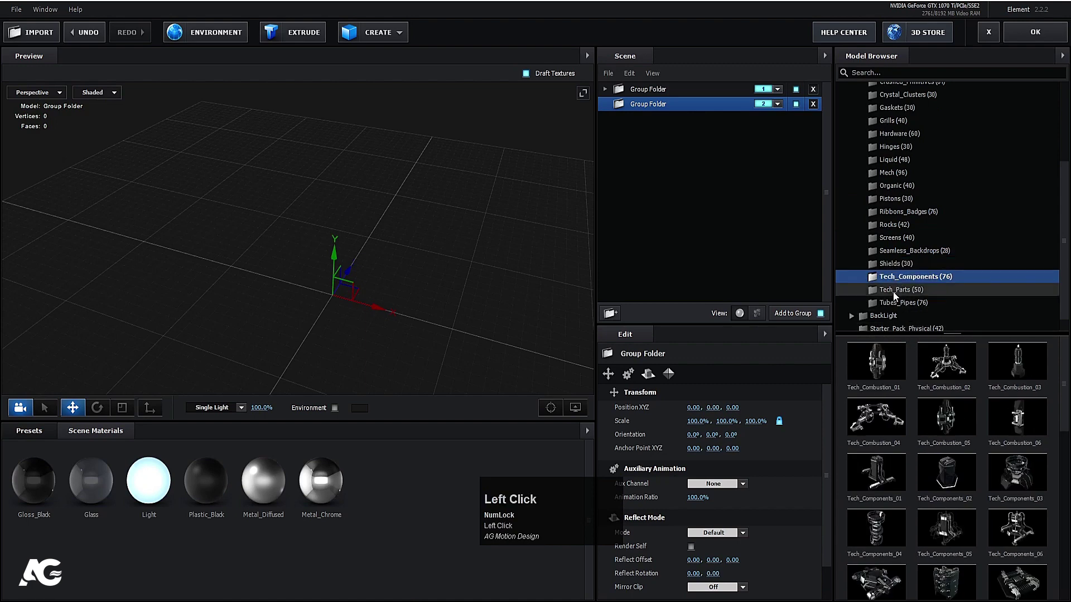
scroll("down", 3)
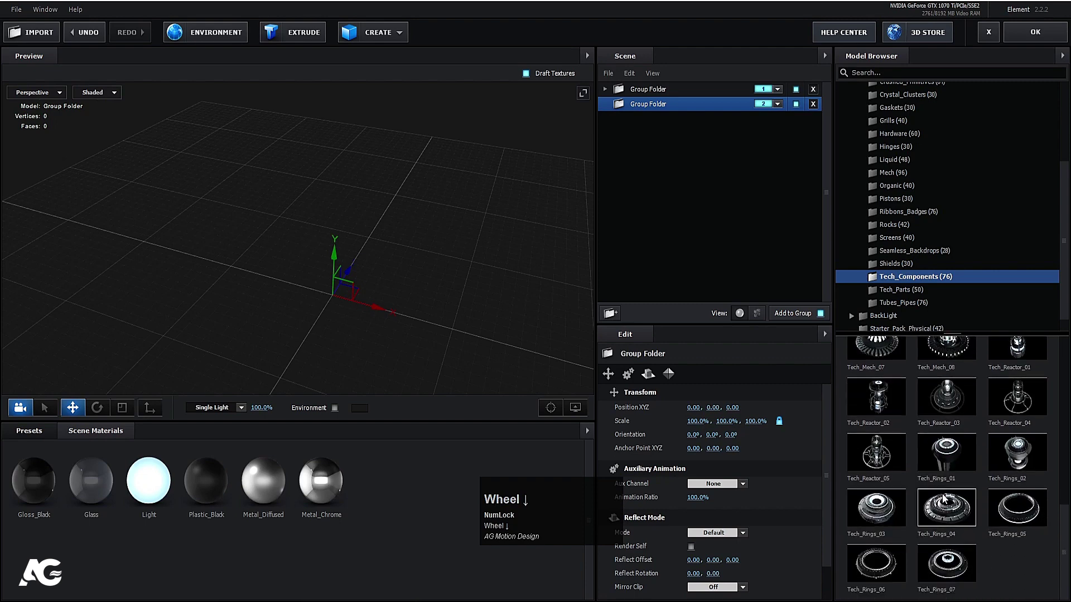
left_click(946, 506)
Scale the ring down to 20%, duplicate it, and nudge one copy slightly down on Y.
left_click_drag(397, 330, 313, 267)
scroll("up", 3)
key("r")
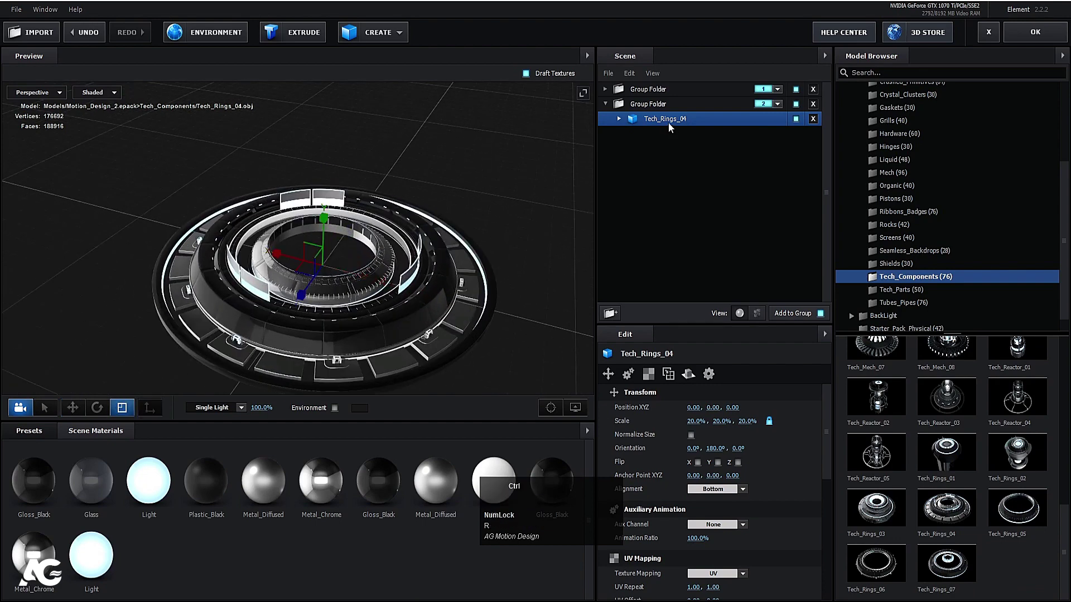
key("ctrl+d")
key("r")
left_click_drag(325, 269, 296, 266)
key("w")
left_click_drag(325, 219, 391, 260)
scroll("up", 3)
scroll("down", 3)
left_click_drag(403, 238, 608, 100)
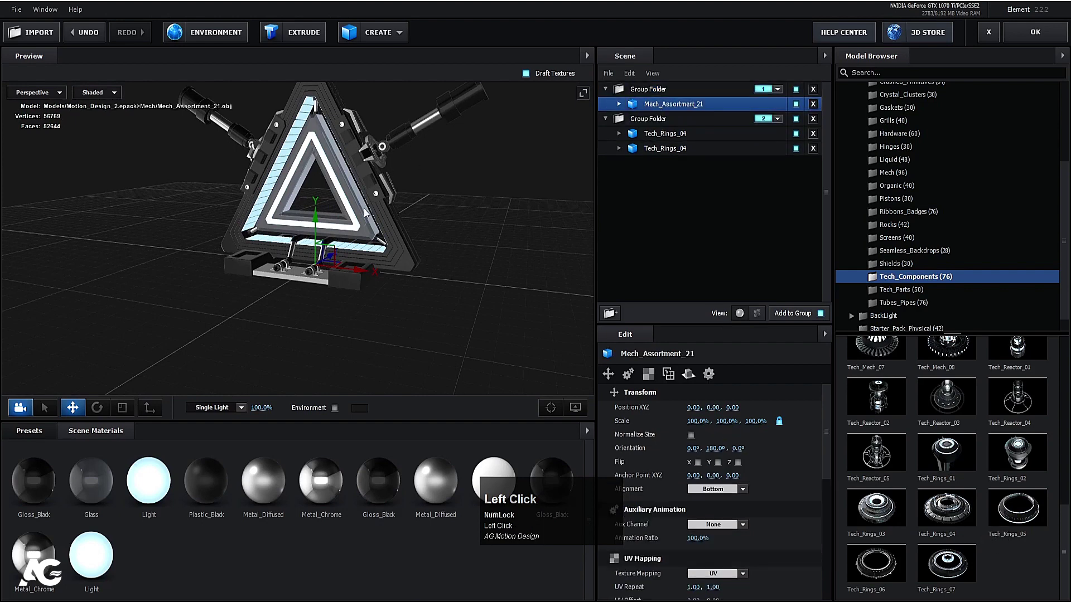
Scale the mech to about 27%, set Orientation Y to 180°, and return to After Effects.
key("r")
left_click_drag(315, 263, 665, 118)
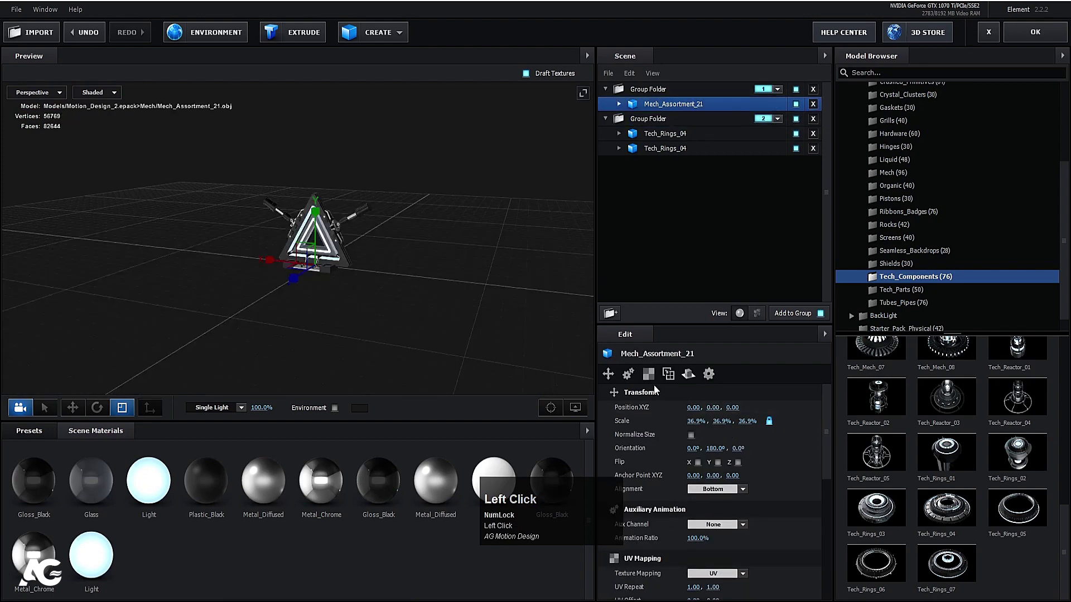
left_click(655, 380)
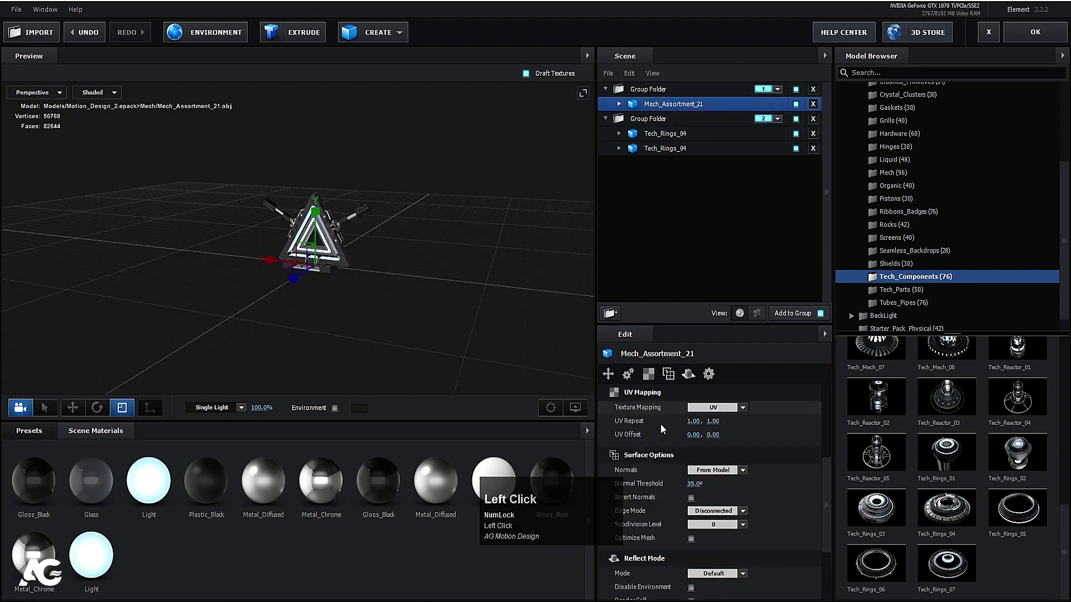
scroll("up", 3)
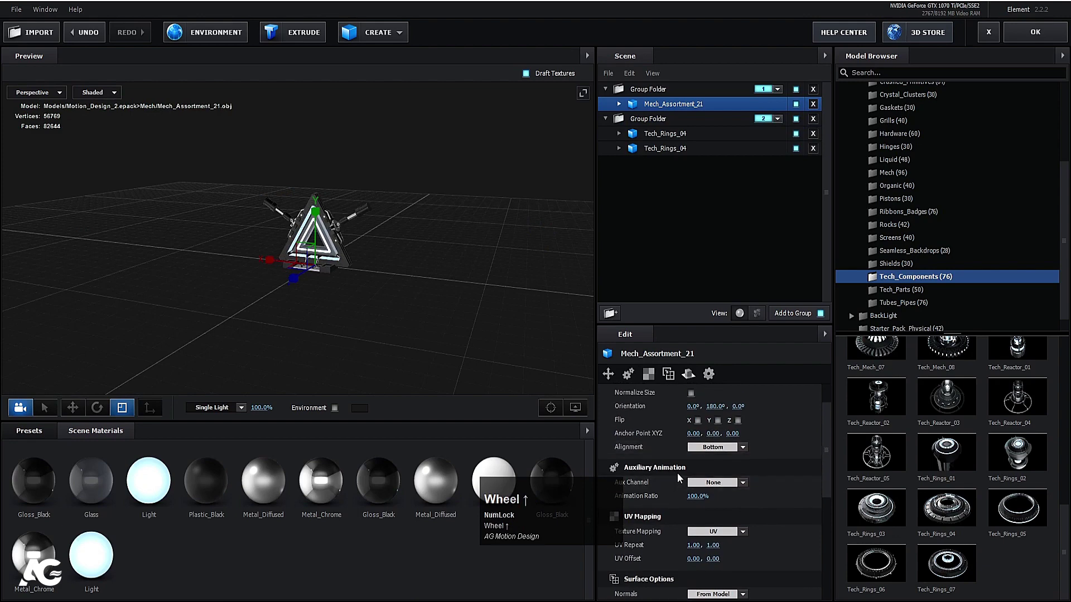
left_click_drag(706, 482, 1028, 34)
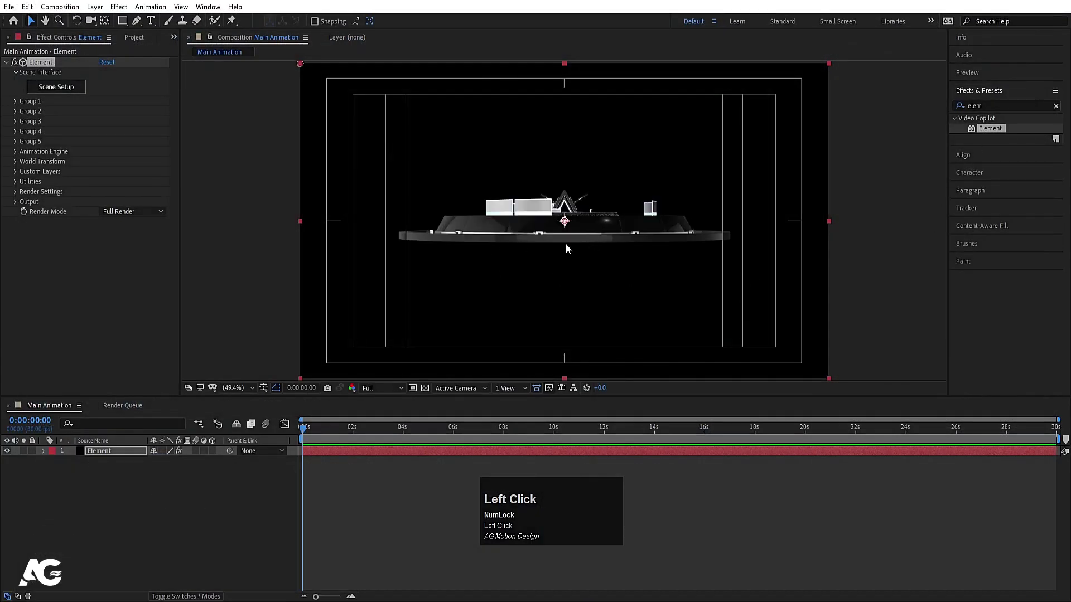
Add a Camera 1 layer with depth of field enabled to the composition.
left_click(183, 488)
right_click(147, 485)
left_click(198, 353)
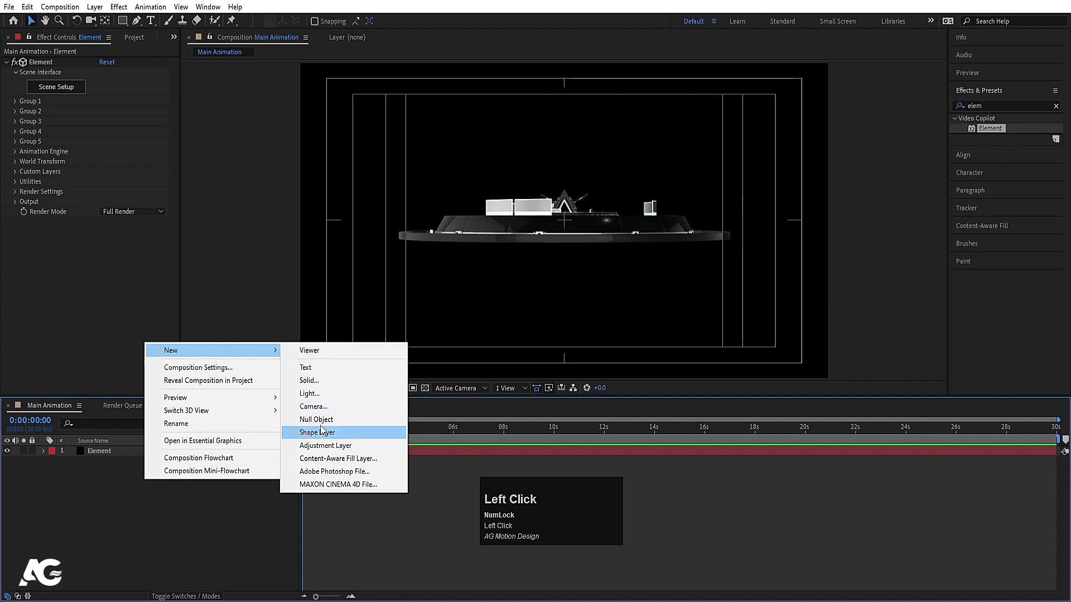
left_click(319, 414)
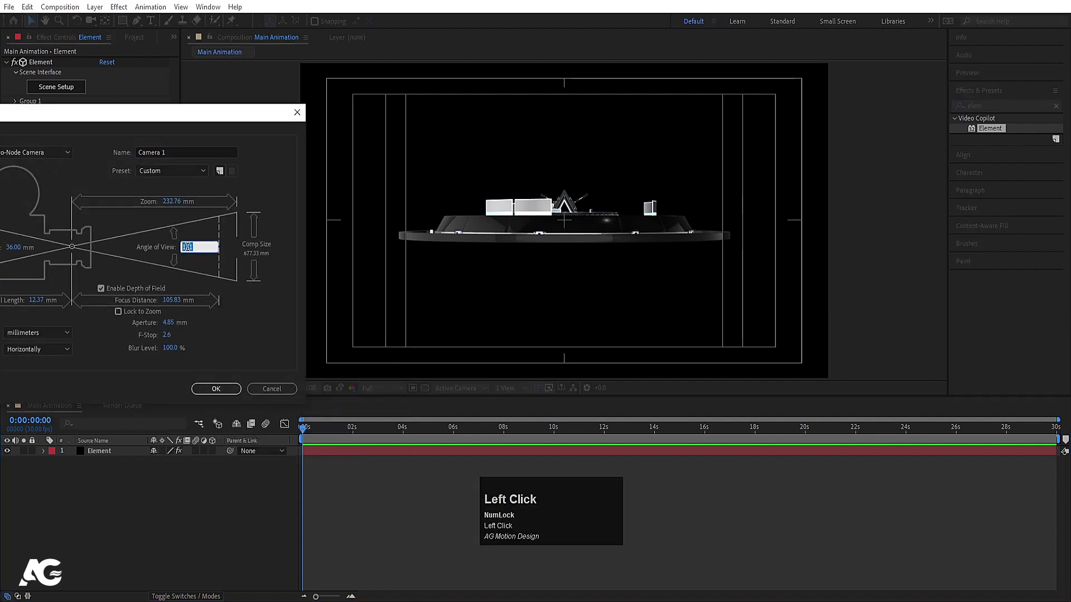
key("Return")
Add a Null 1 null object layer to the composition.
right_click(183, 499)
left_click(218, 371)
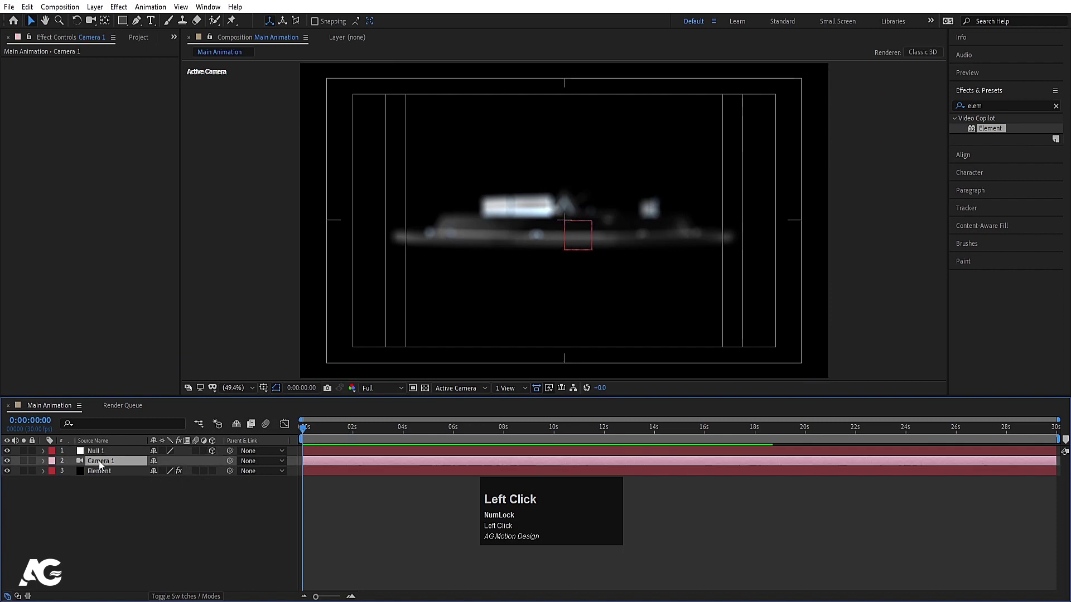
Set Camera 1's Depth of Field to Off and collapse its properties, readying the Camera tool.
key("a")
type("aa")
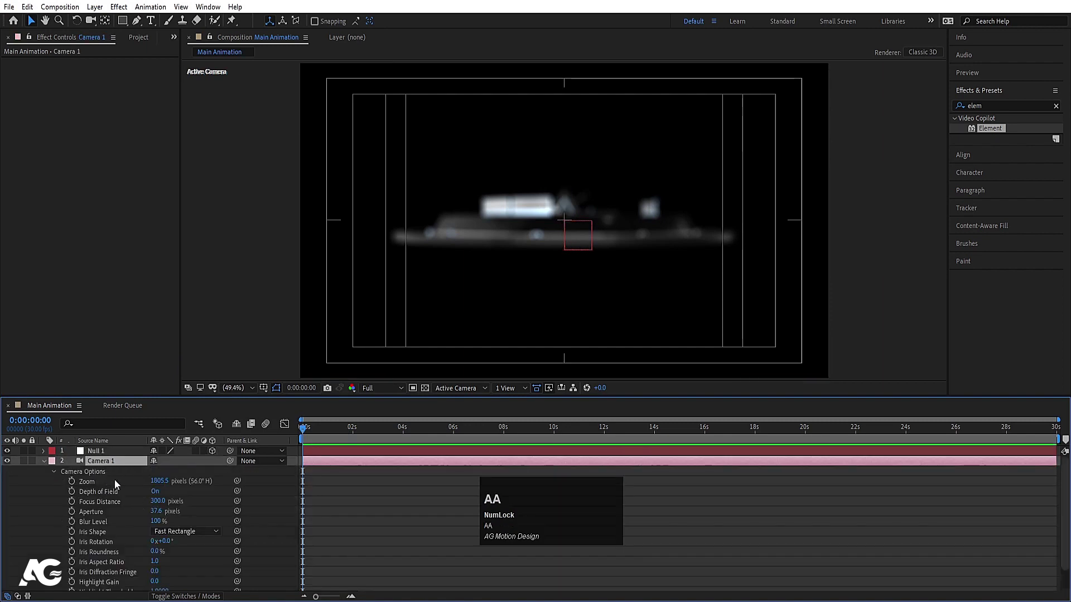
key("a")
left_click(179, 501)
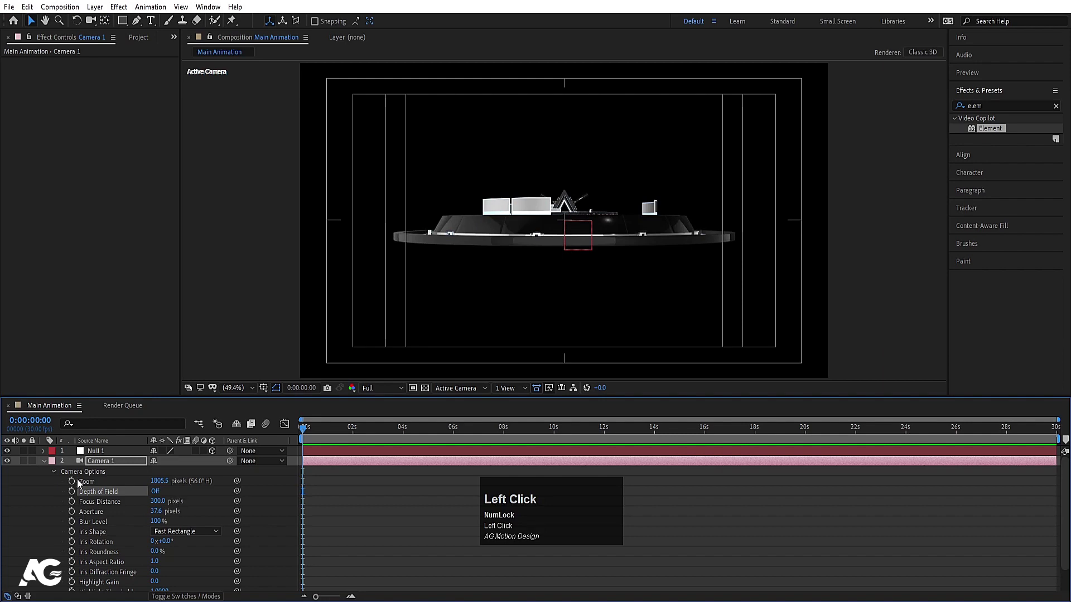
left_click(44, 467)
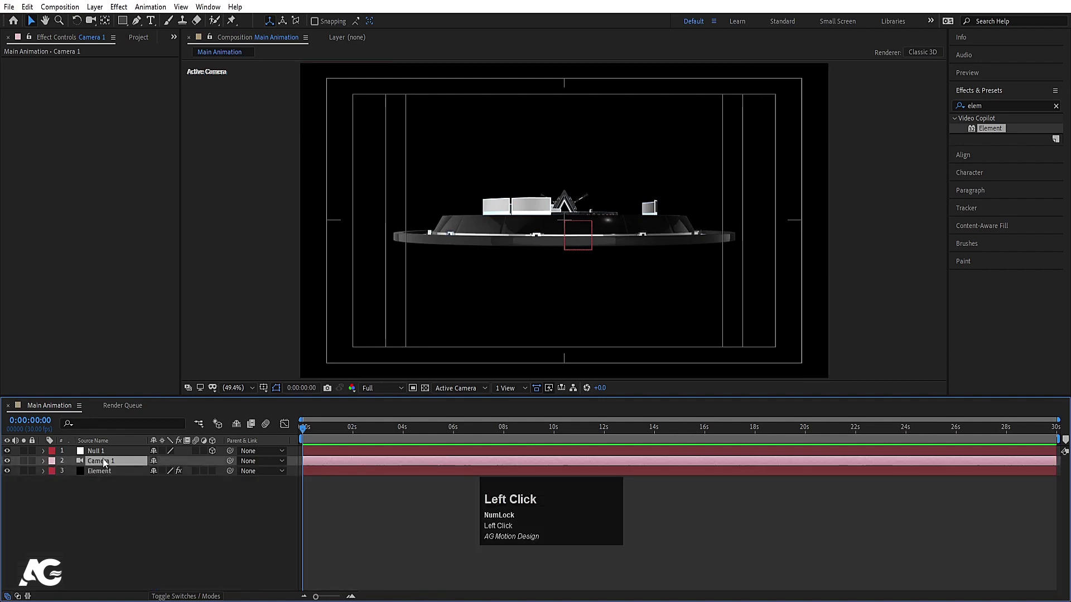
key("c")
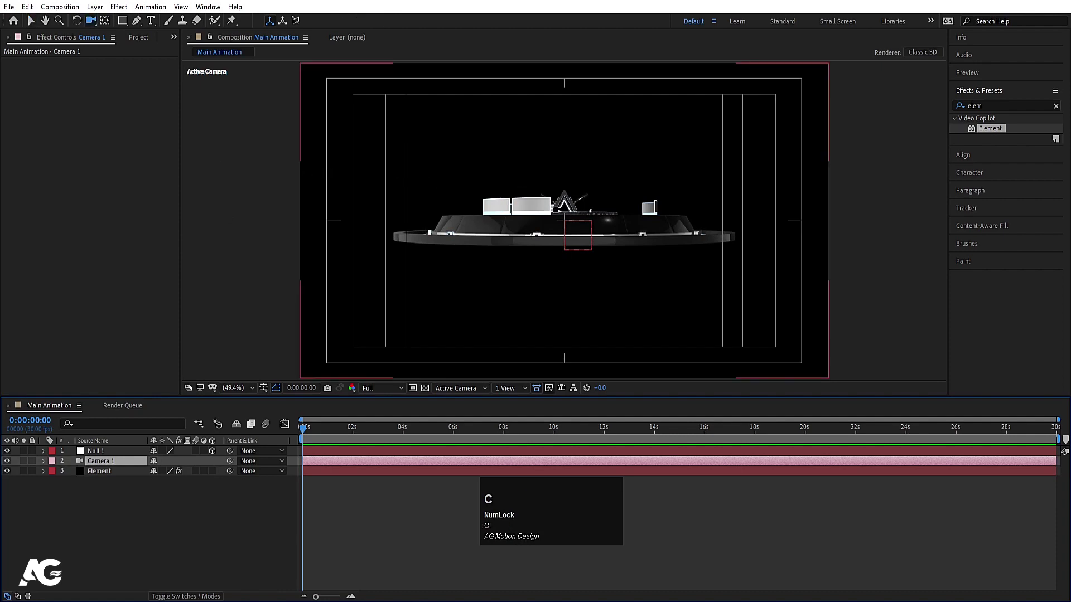
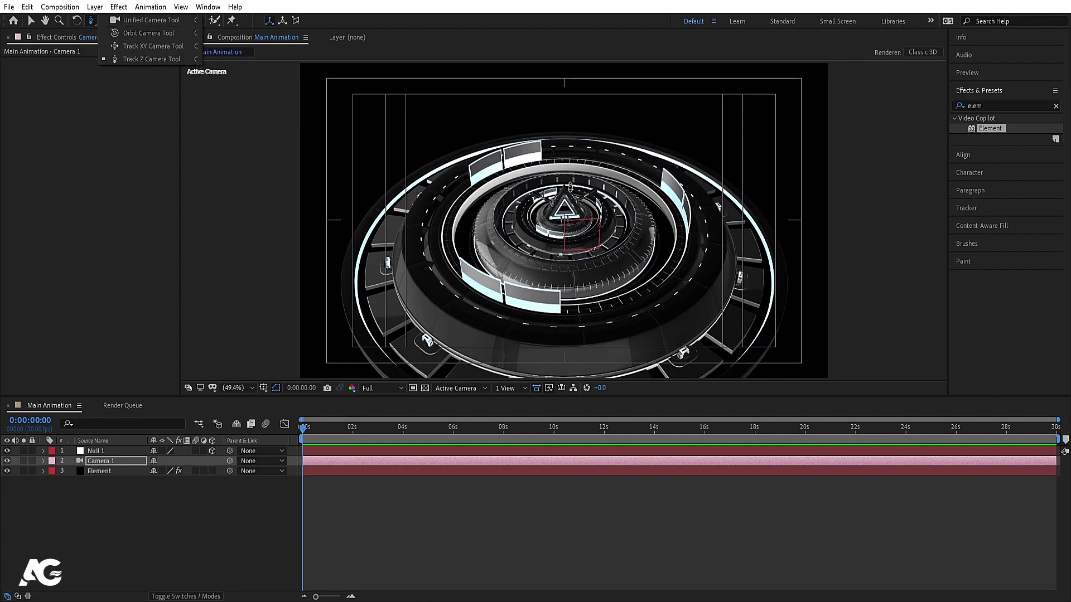
Cycle through Orbit, Track XY and Track Z camera modes to move in close above the rings.
key("c")
key("c")
key("c")
key("c")
key("c")
key("c")
key("c")
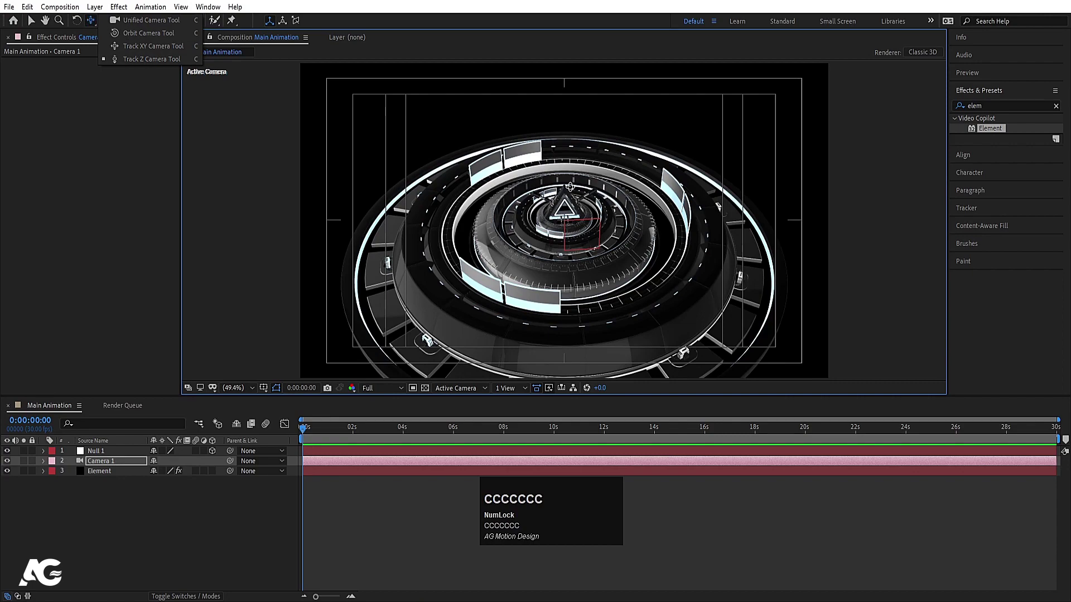
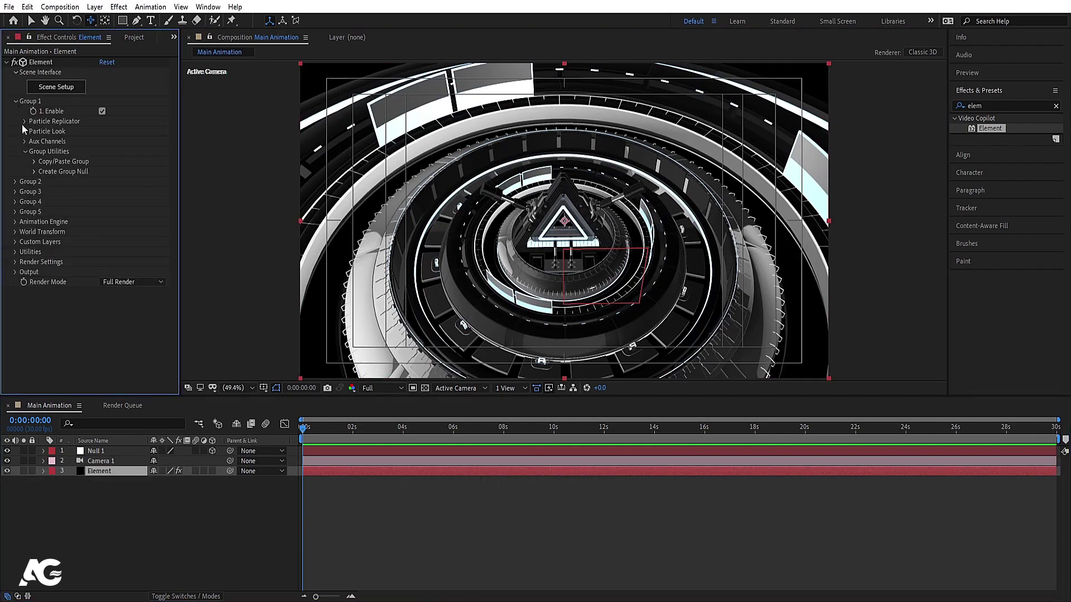
Set Group 1's Replicator Shape to Ring with 20 particles and position 960, 471.
left_click(26, 126)
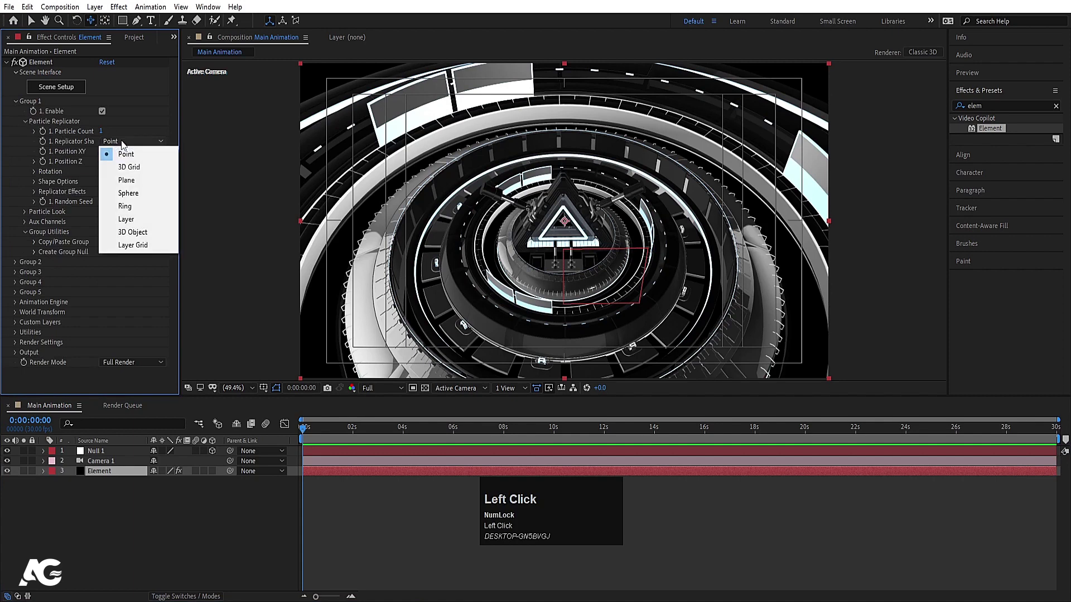
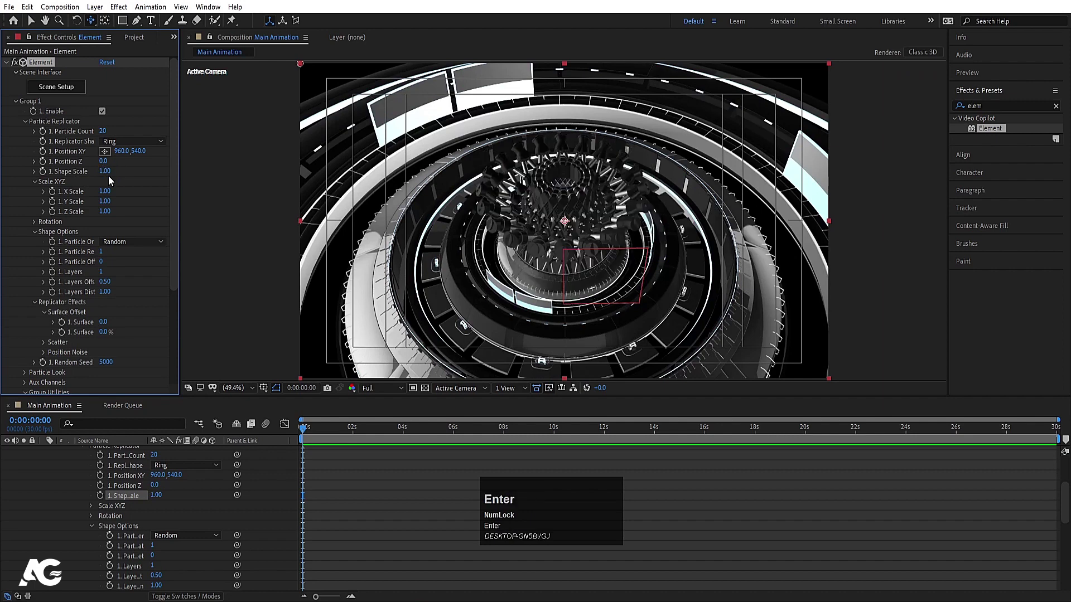
left_click_drag(138, 156, 217, 480)
scroll("up", 3)
left_click(108, 455)
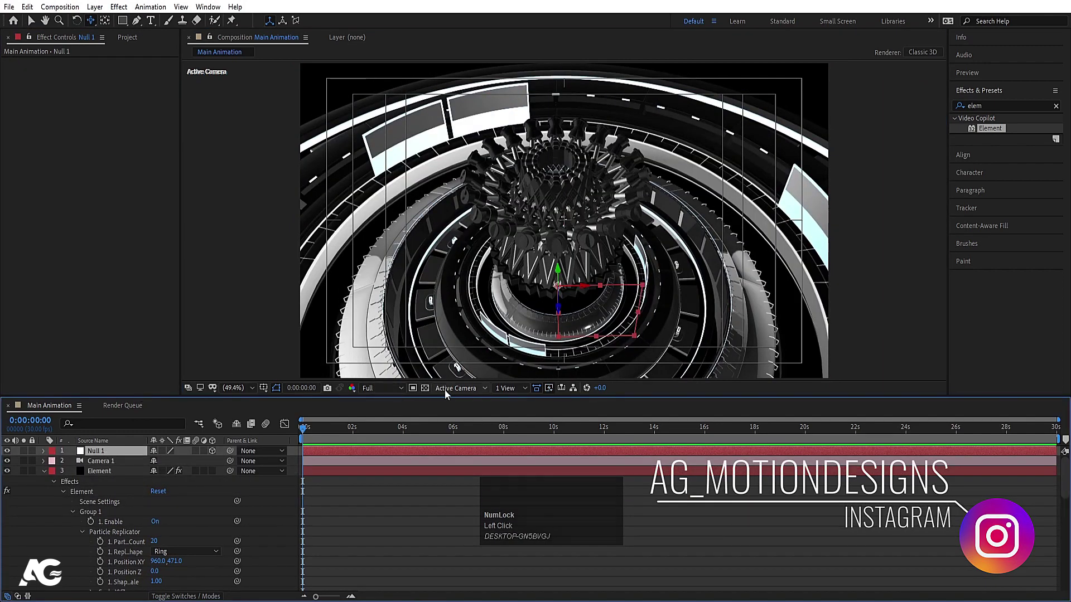
left_click(448, 395)
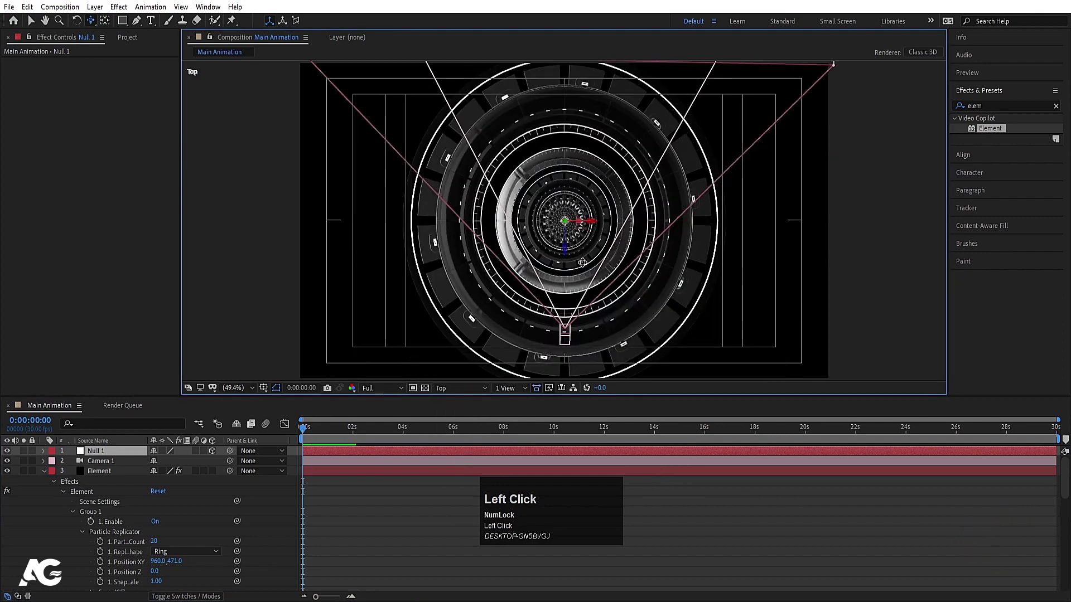
scroll("up", 3)
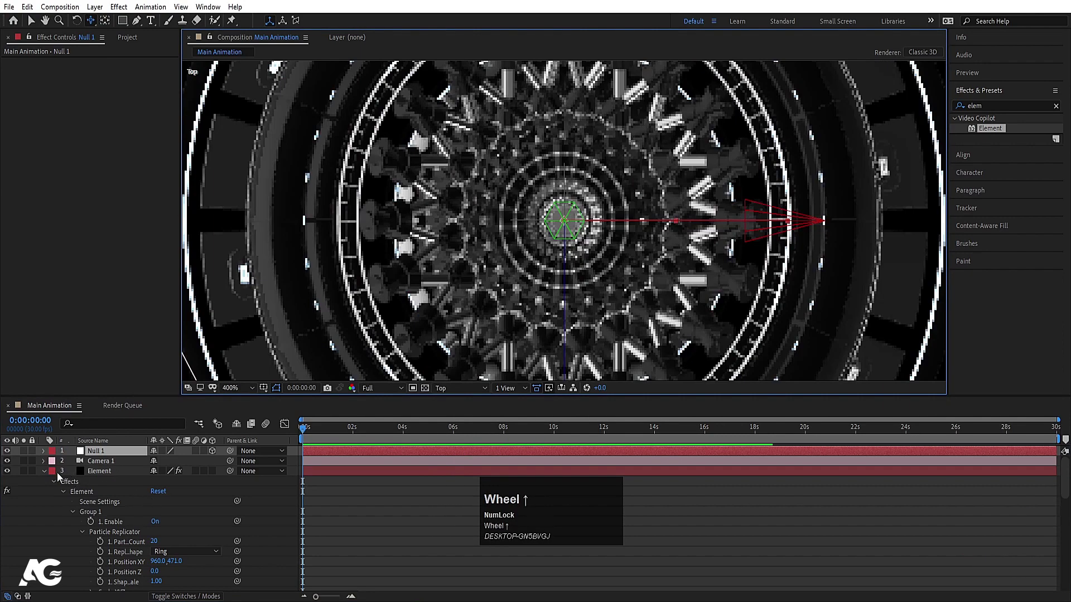
left_click(47, 478)
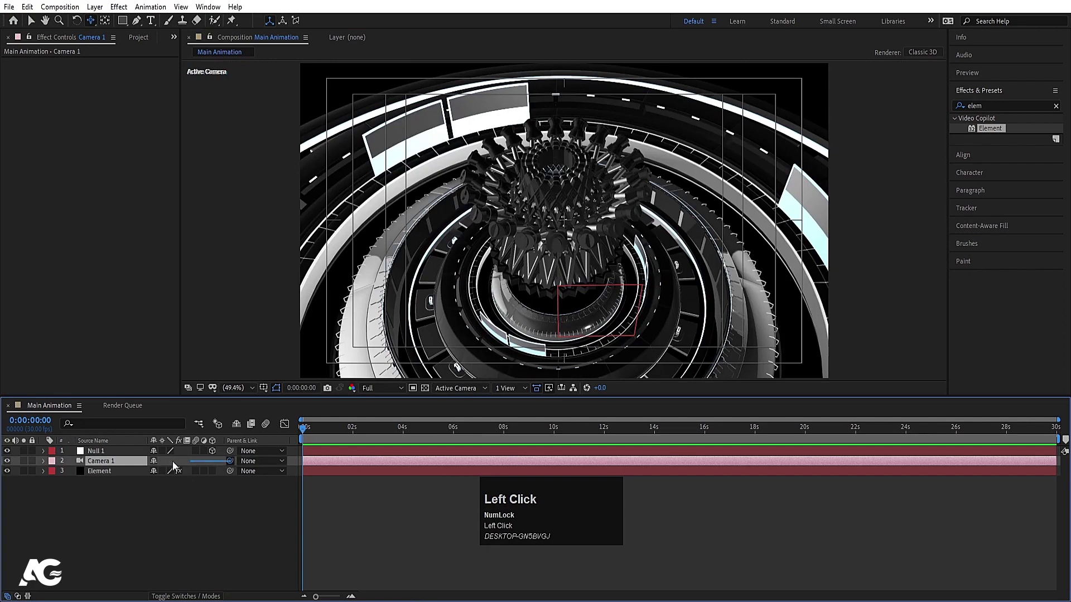
Reveal rotation properties and pick-whip Camera 1's Parent to Null 1.
key("r")
left_click_drag(166, 485, 188, 482)
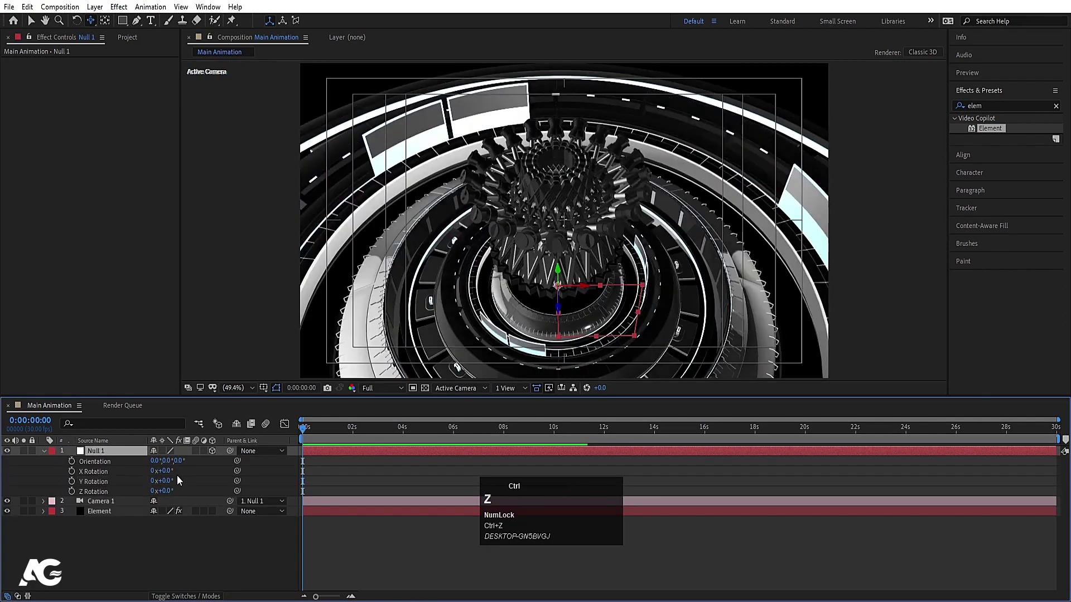
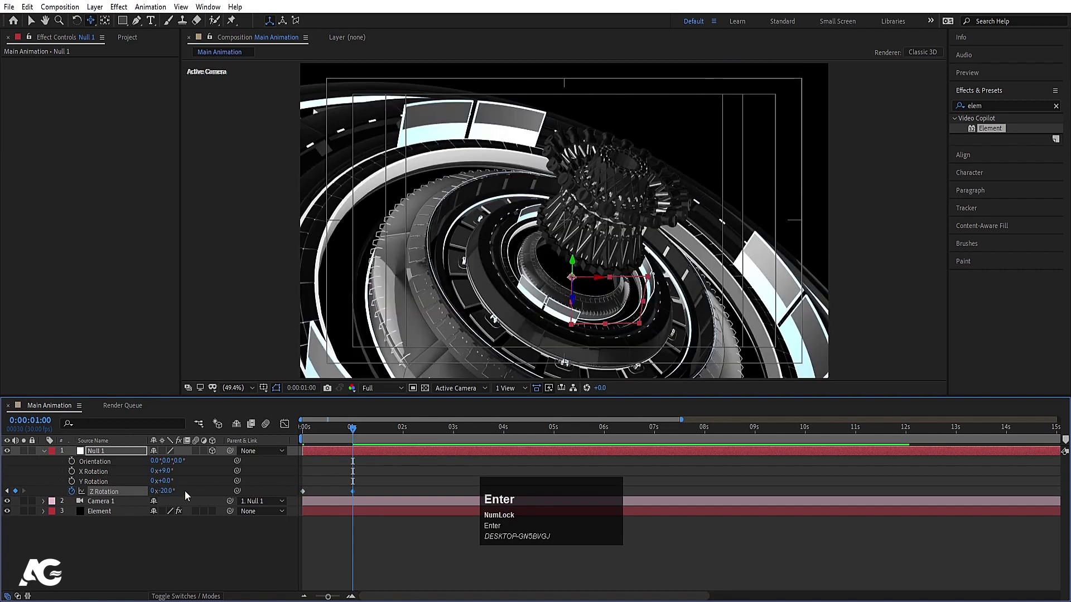
Keyframe Null 1's position alongside its Z rotation for a drifting camera orbit.
key("j")
left_click(96, 453)
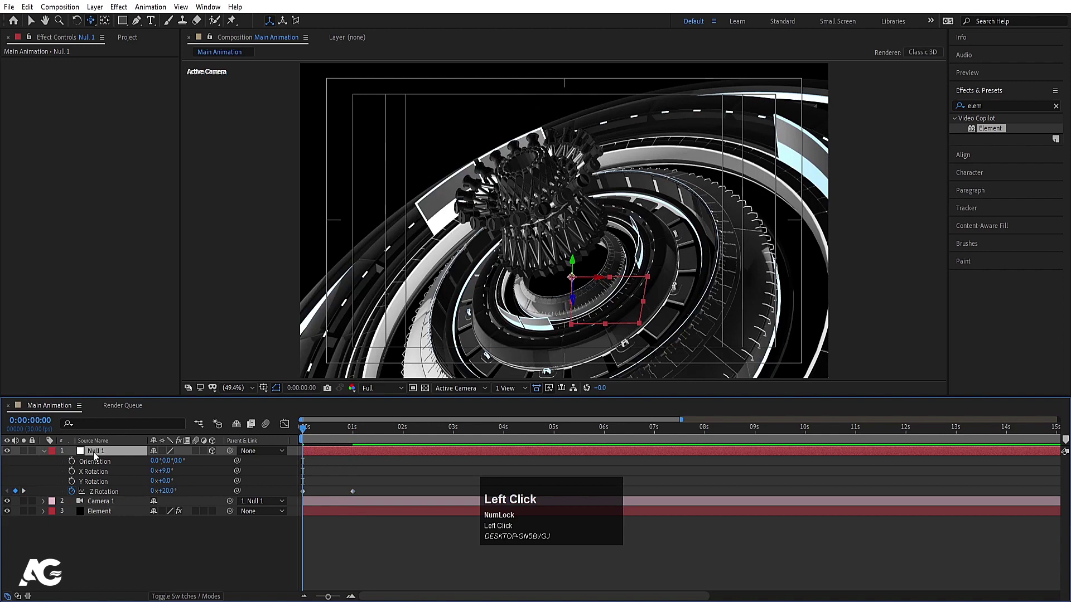
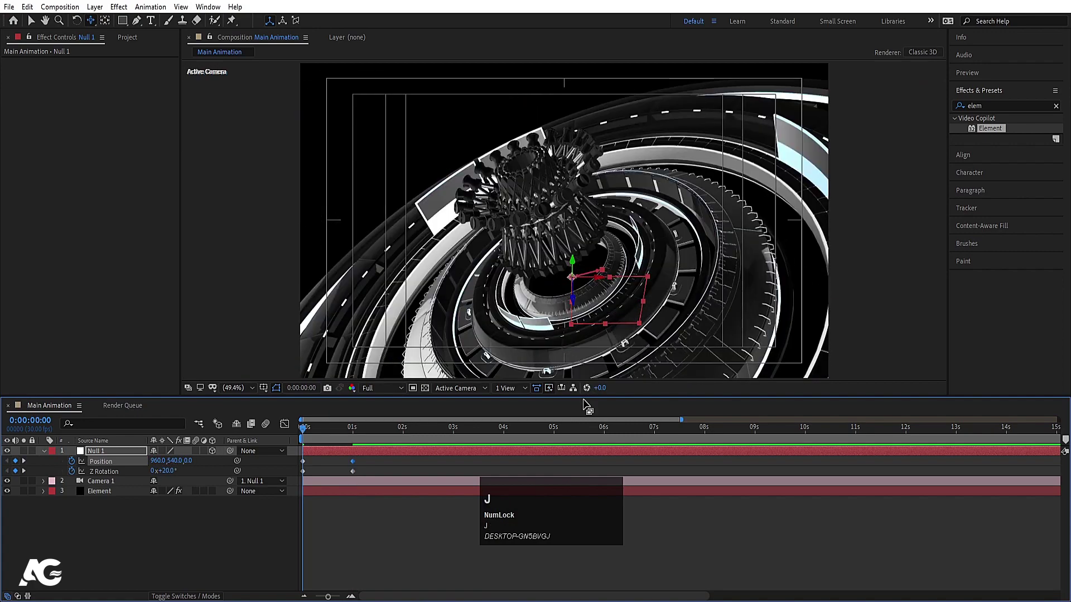
key("space")
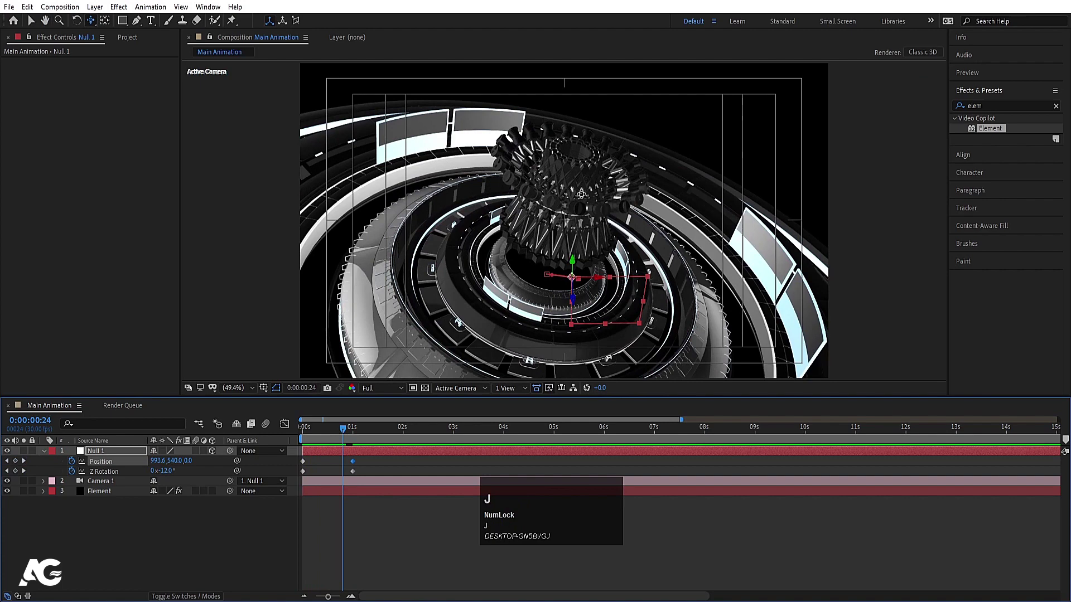
type("j-")
left_click_drag(346, 466, 294, 483)
key("F9")
key("=")
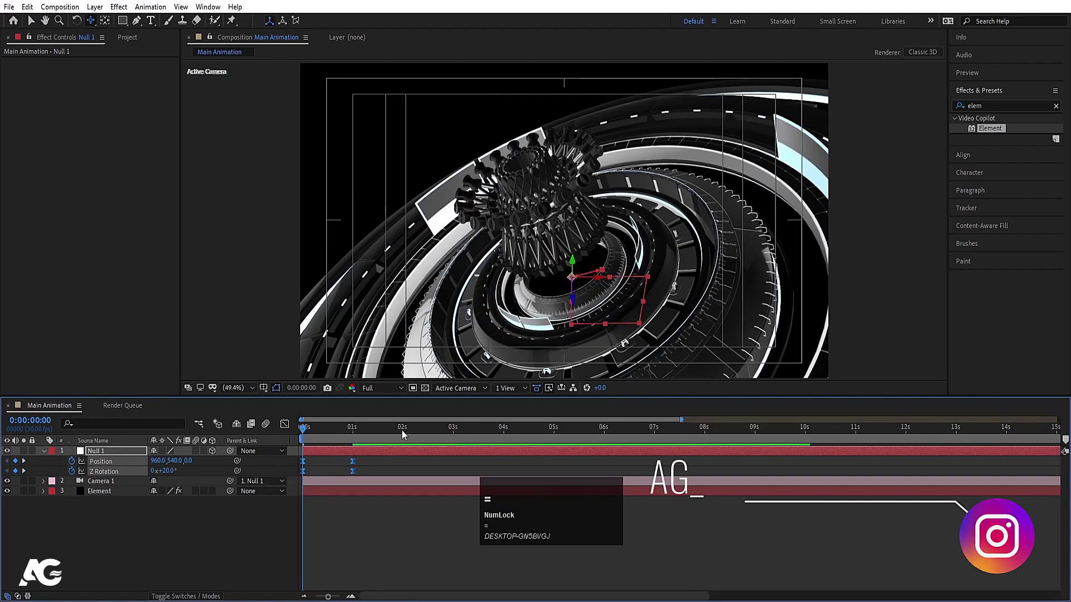
left_click_drag(404, 434, 300, 462)
Duplicate and retime the null's keyframes, easing them and previewing the move.
key("ctrl+c")
key("ctrl+v")
left_click(344, 438)
key("space")
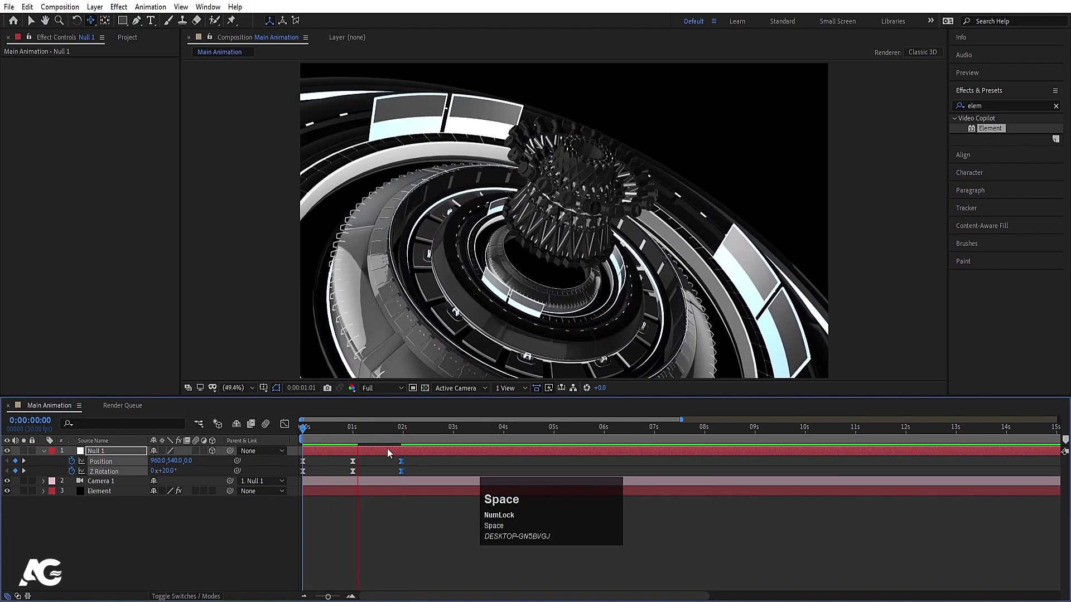
left_click_drag(421, 473, 404, 465)
left_click_drag(404, 465, 180, 484)
key("F9")
left_click(283, 432)
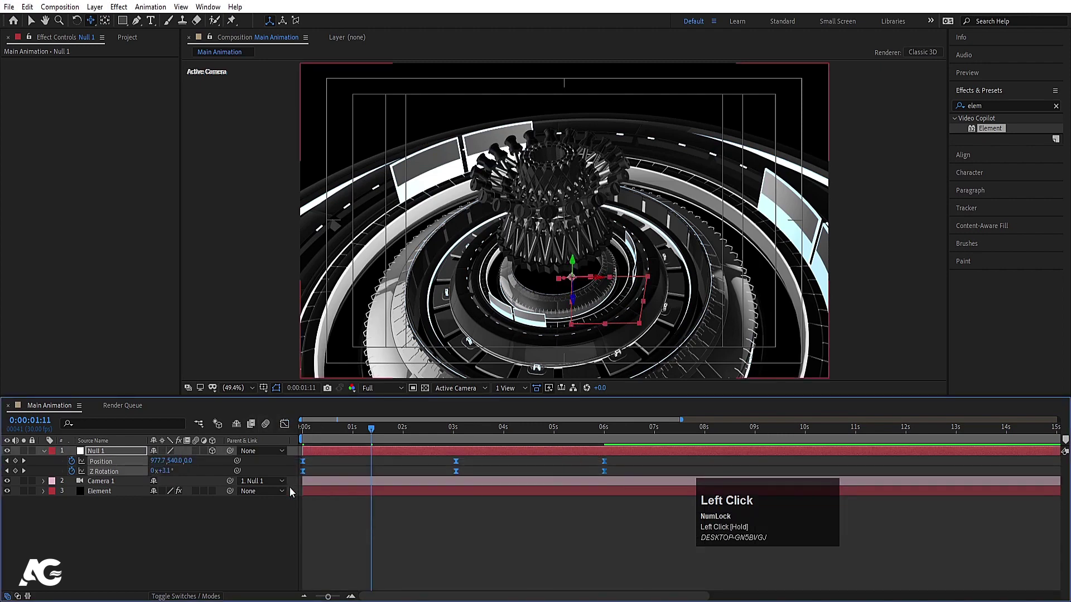
Apply Easy Ease and refine the speed curves in the Graph Editor, then preview.
key("F9")
left_click(290, 430)
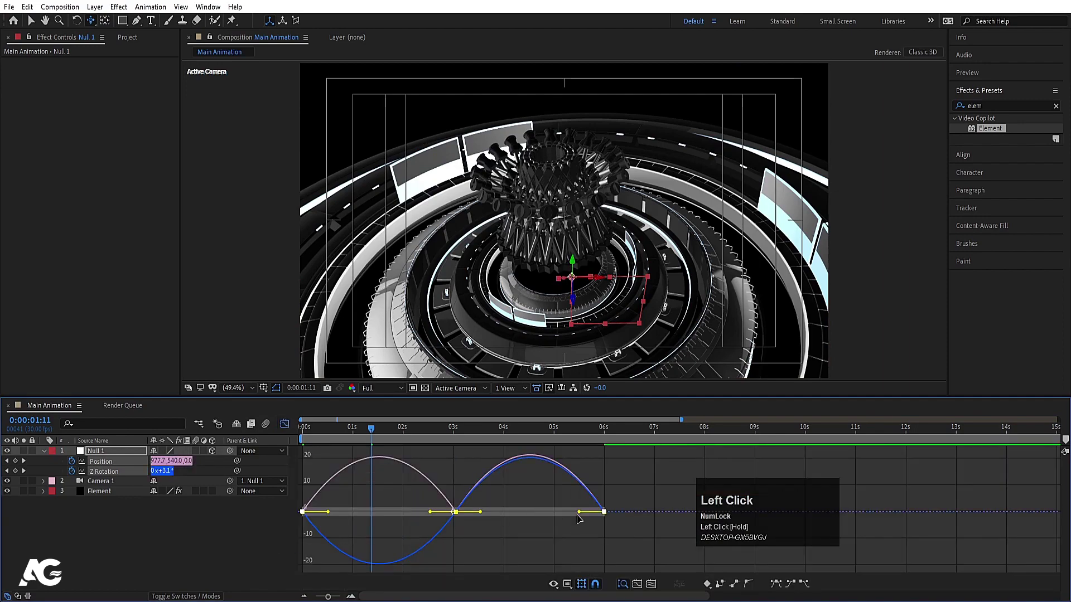
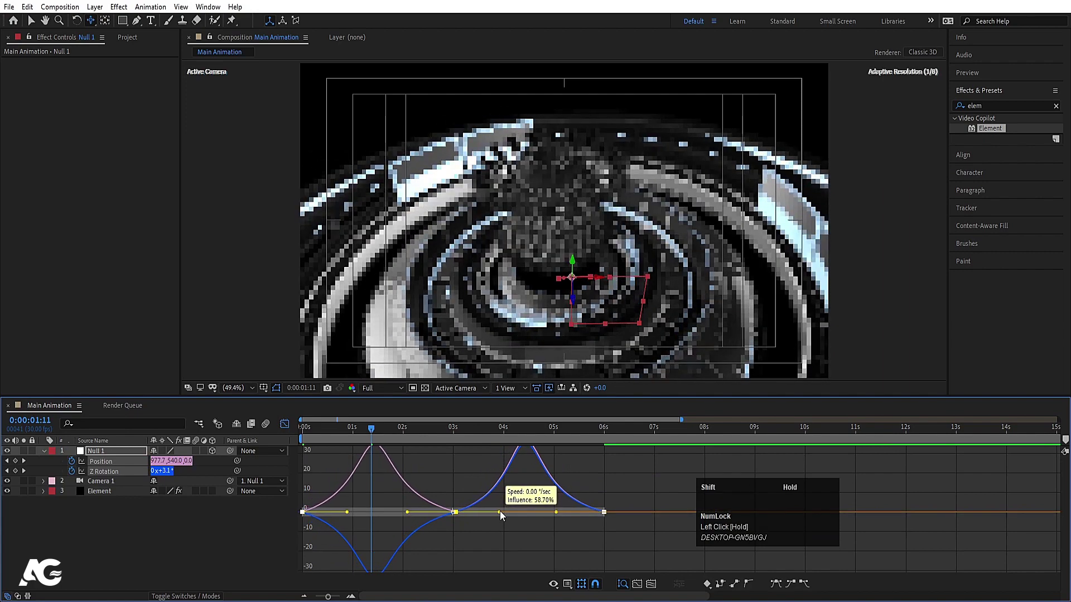
left_click(315, 432)
key("space")
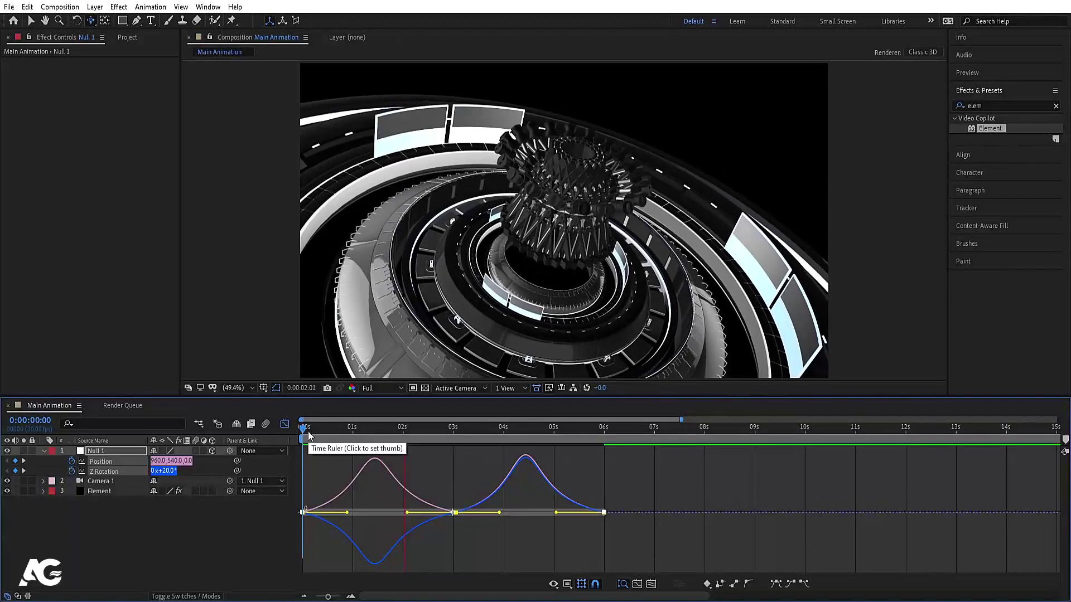
key("space")
Return to the layer bars and reopen Element's scene with the mech selected.
left_click(290, 433)
key("space")
left_click(309, 435)
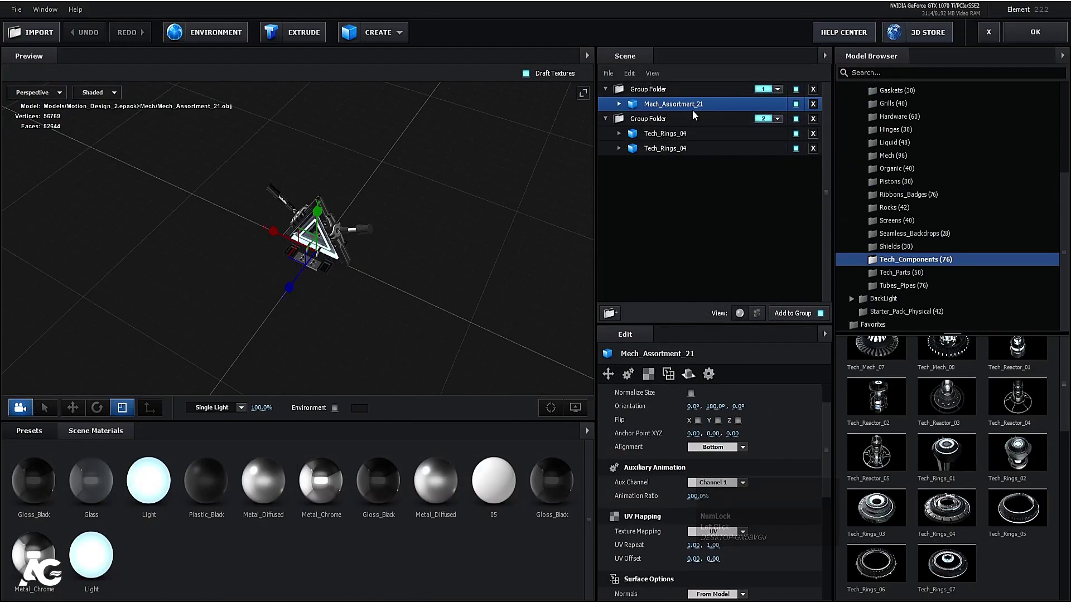
left_click(682, 110)
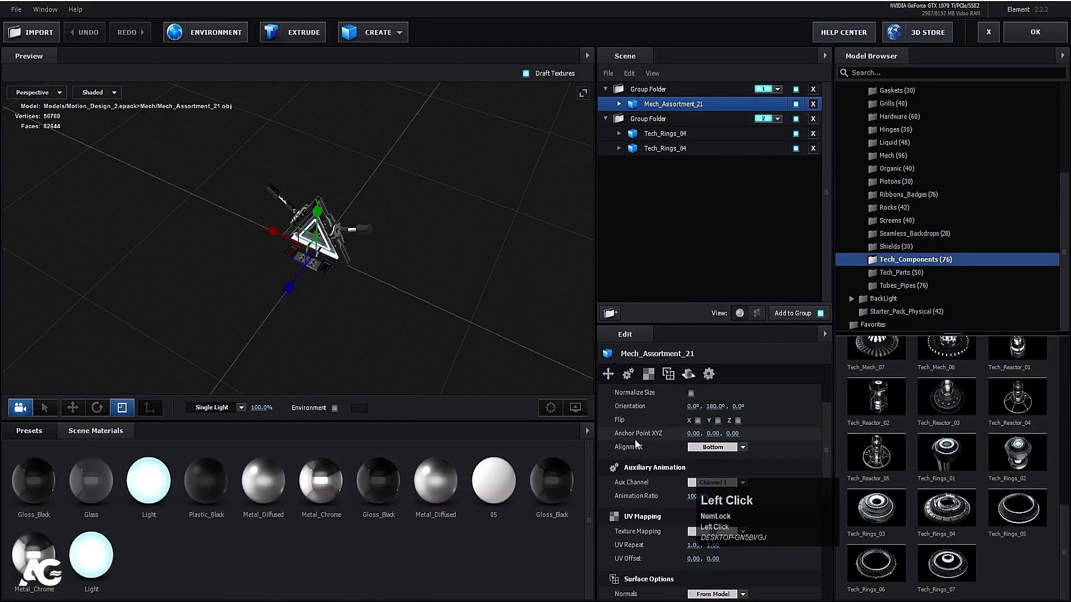
Assign Tech_Rings_04 to its own auxiliary animation channel in Element 3D.
left_click(598, 498)
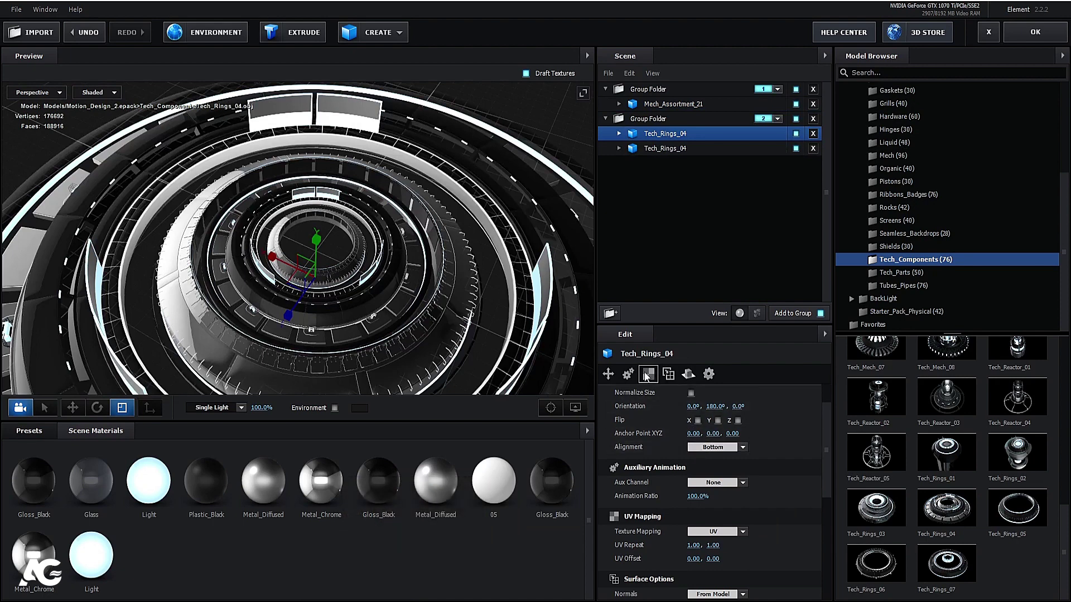
type("ag_m")
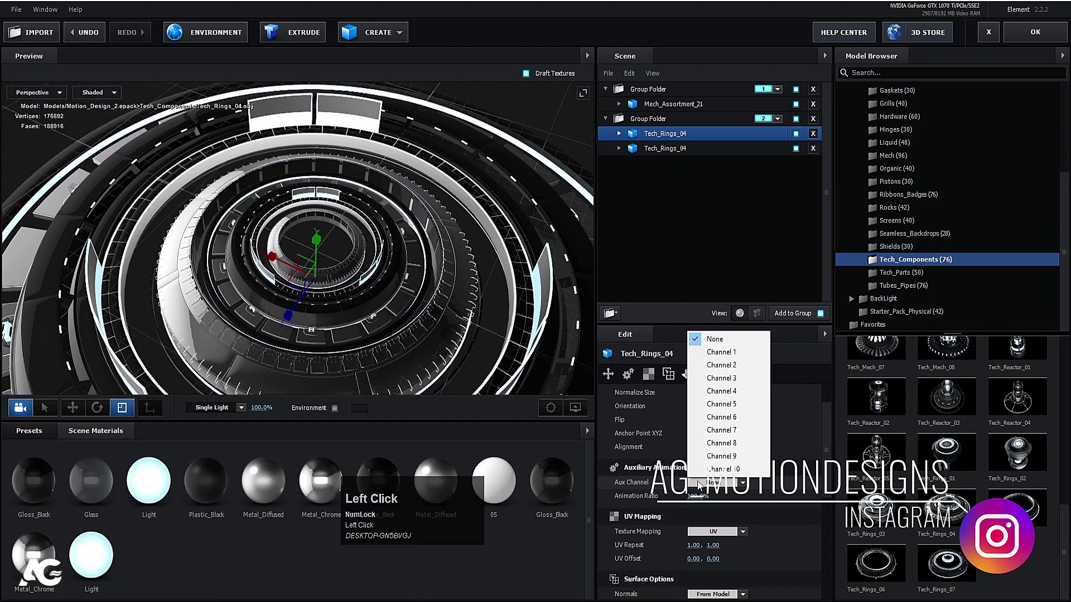
key("BackSpace")
key("BackSpace")
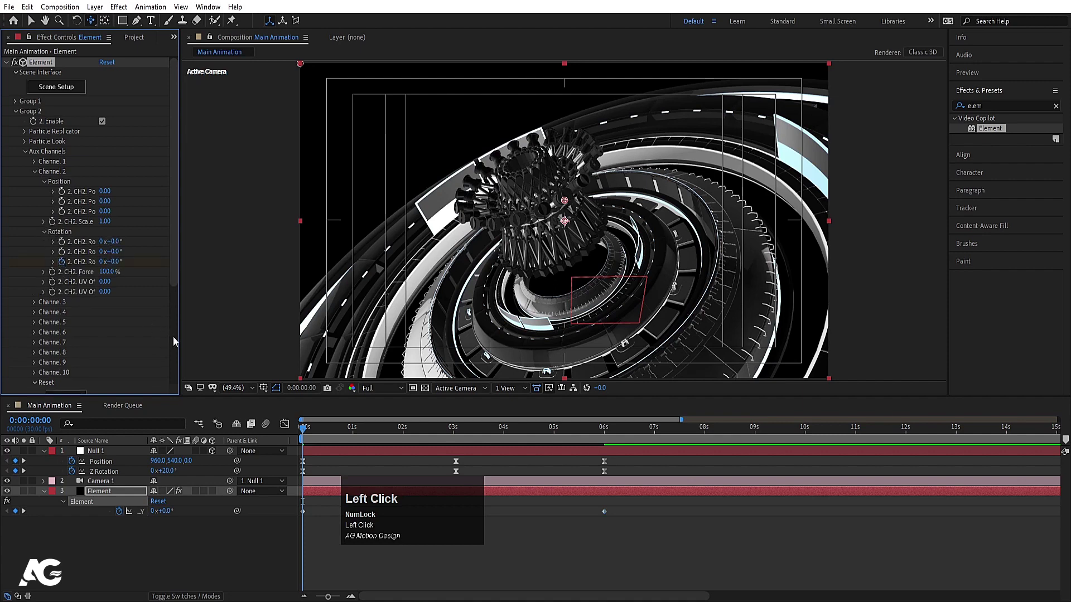
Keyframe the rings' aux rotation from 0° at 0s to 1x+0.0° at 6 seconds.
left_click(575, 515)
key("u")
key("u")
type("kk")
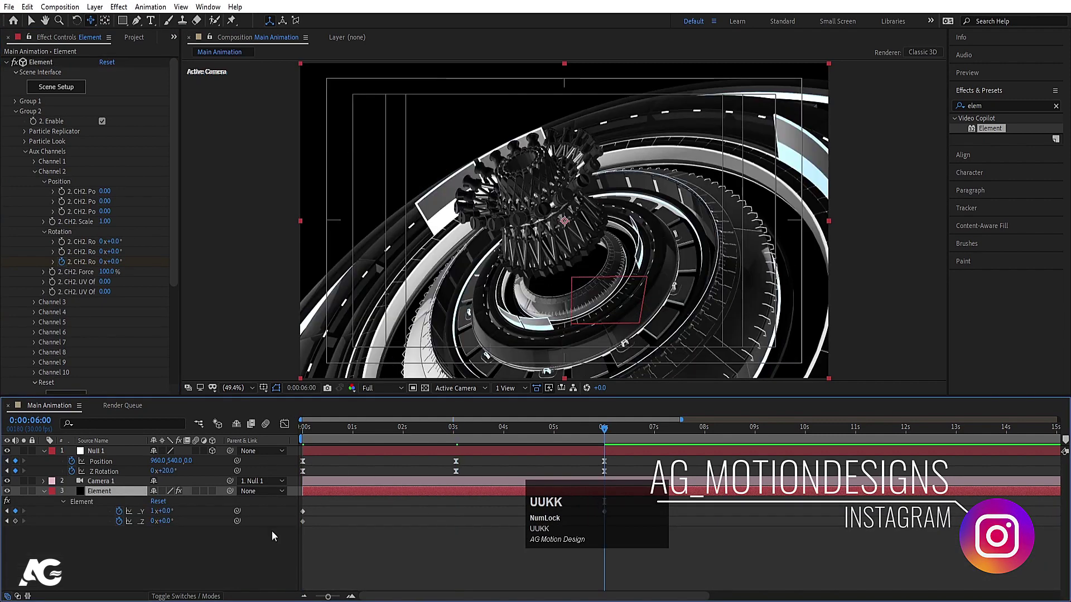
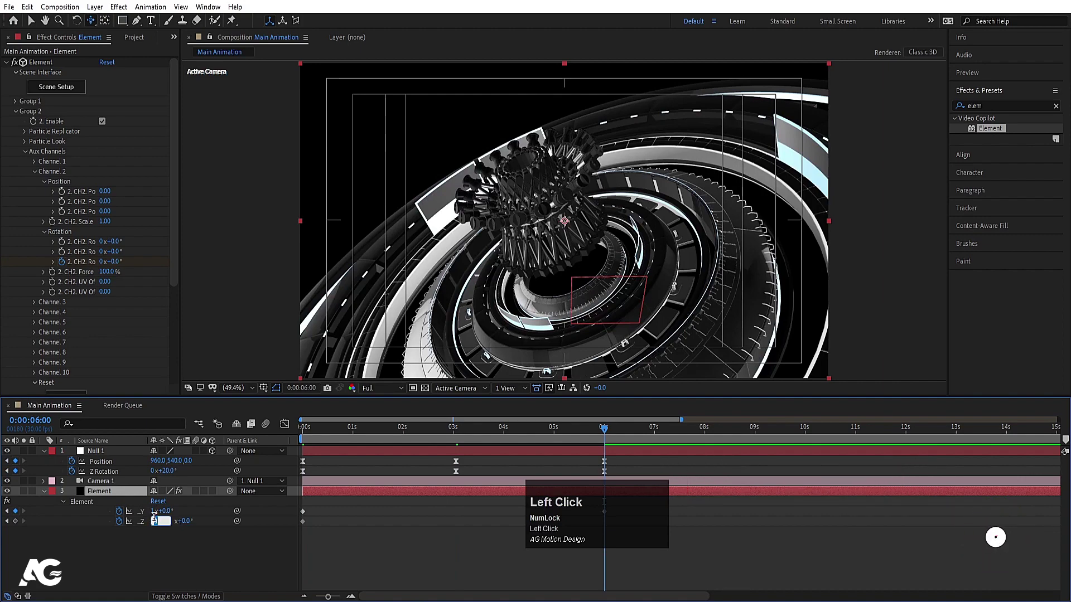
key("-")
key("Return")
key("j")
key("j")
key("space")
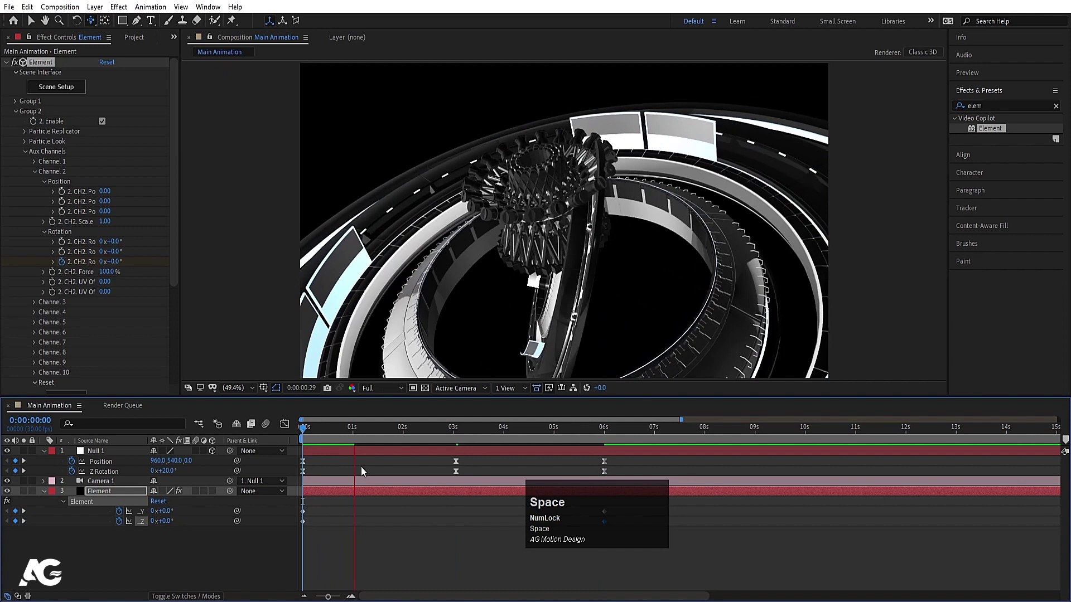
Undo a stray change and preview the spinning rings from the start.
key("ctrl+z")
key("j")
key("j")
left_click(150, 527)
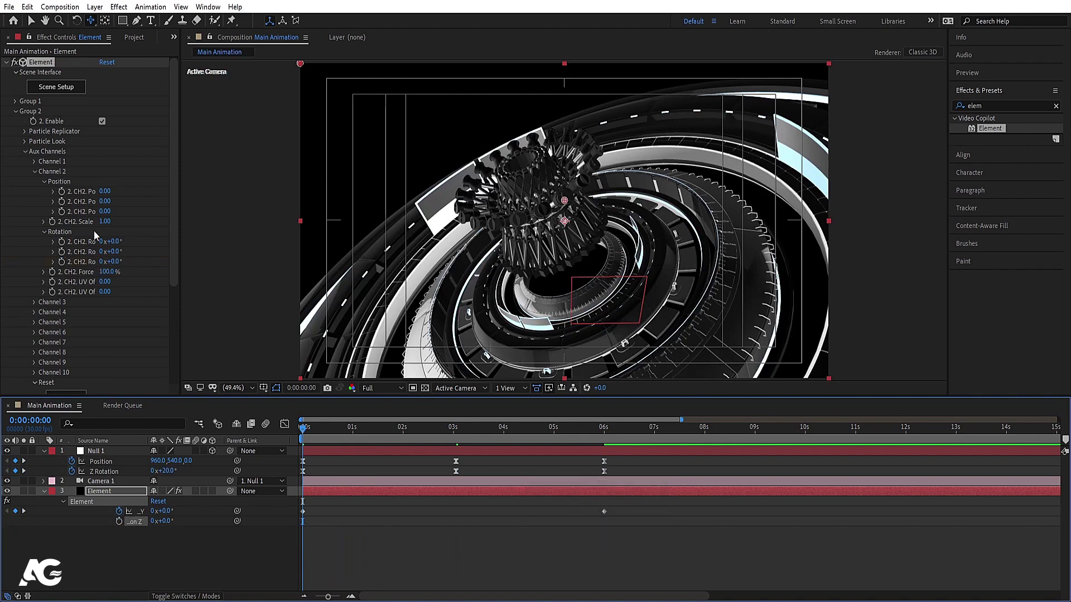
left_click_drag(118, 258, 123, 261)
key("ctrl+z")
left_click(64, 254)
key("u")
left_click(336, 492)
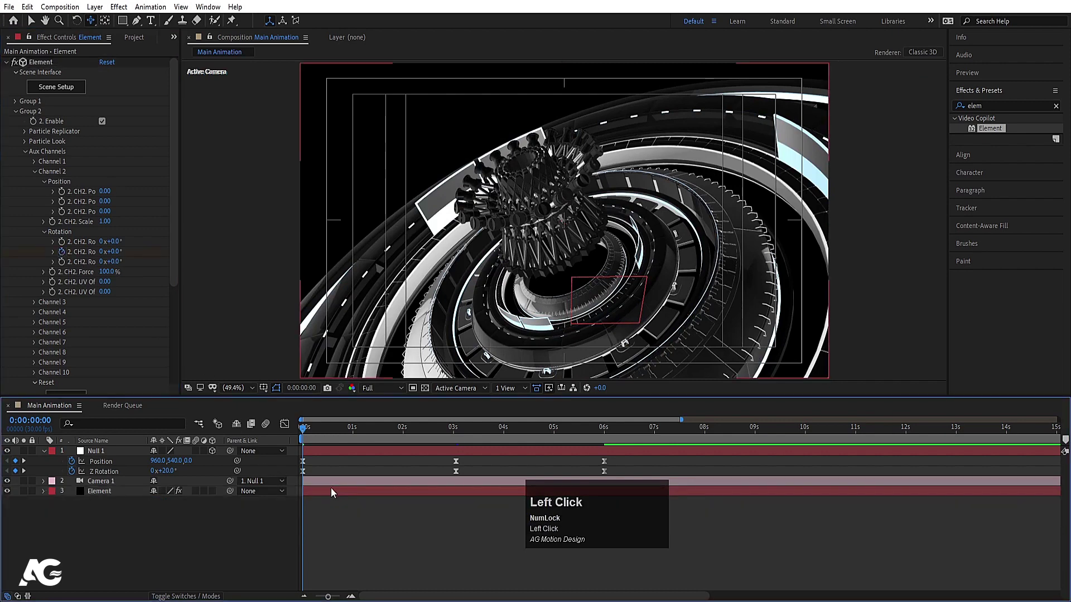
Re-enter the full-revolution rotation value on the rings' channel and preview again.
key("u")
type("ukk")
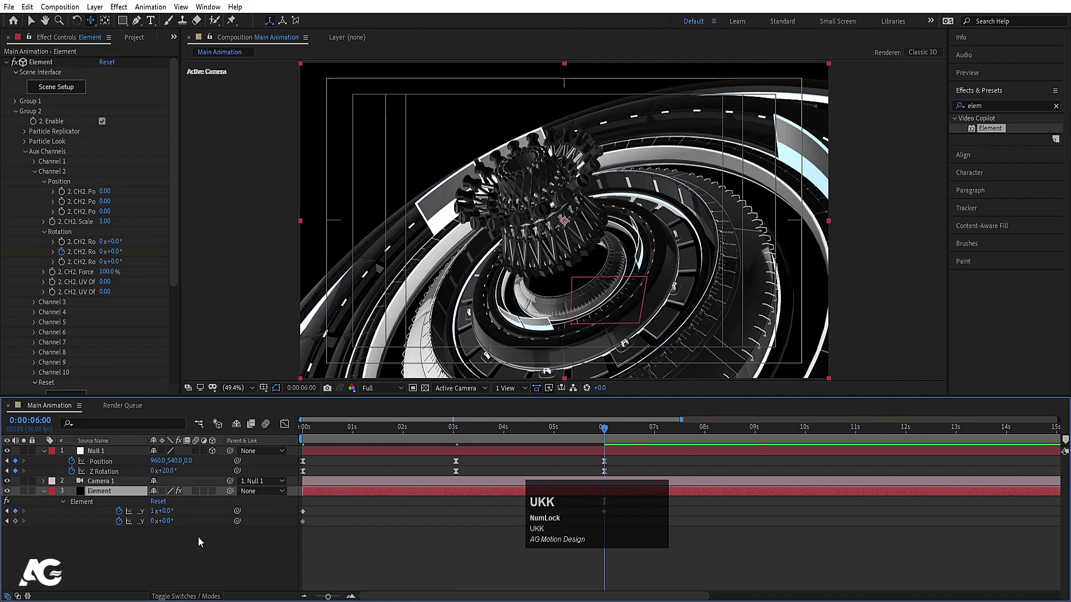
left_click(154, 526)
key("-")
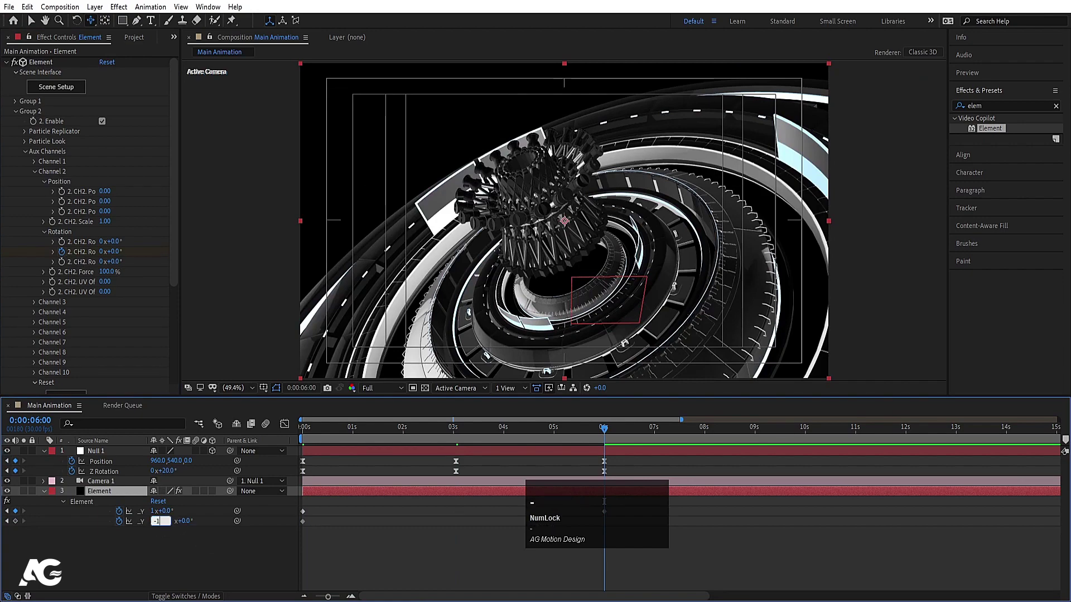
key("Return")
key("j")
key("j")
key("space")
Scrub Group 1's replicator position to 960, 452 so the mech sits above the rings.
key("j")
left_click_drag(104, 494, 135, 483)
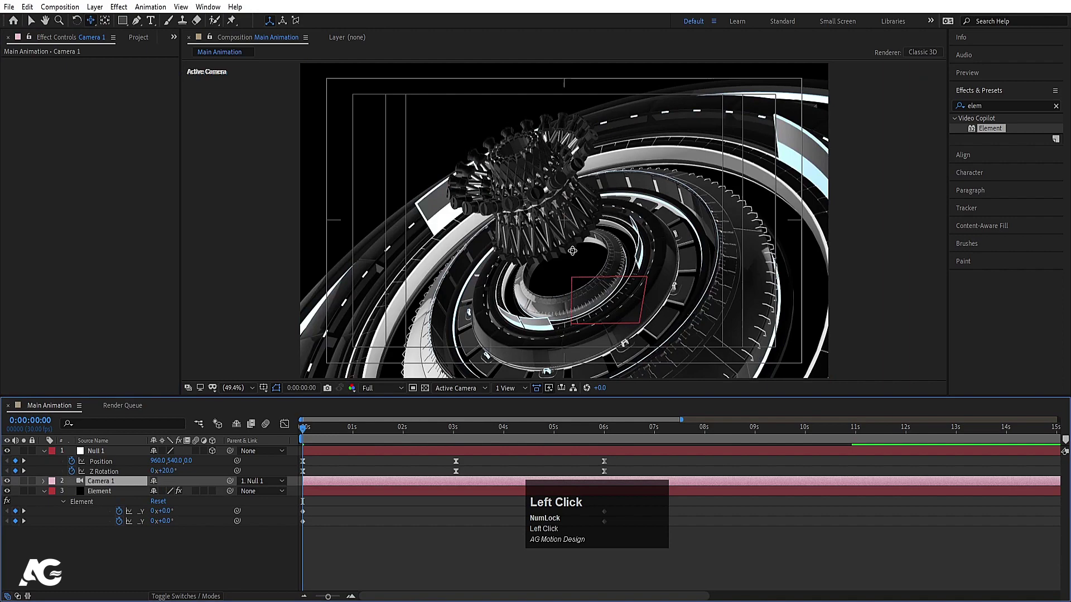
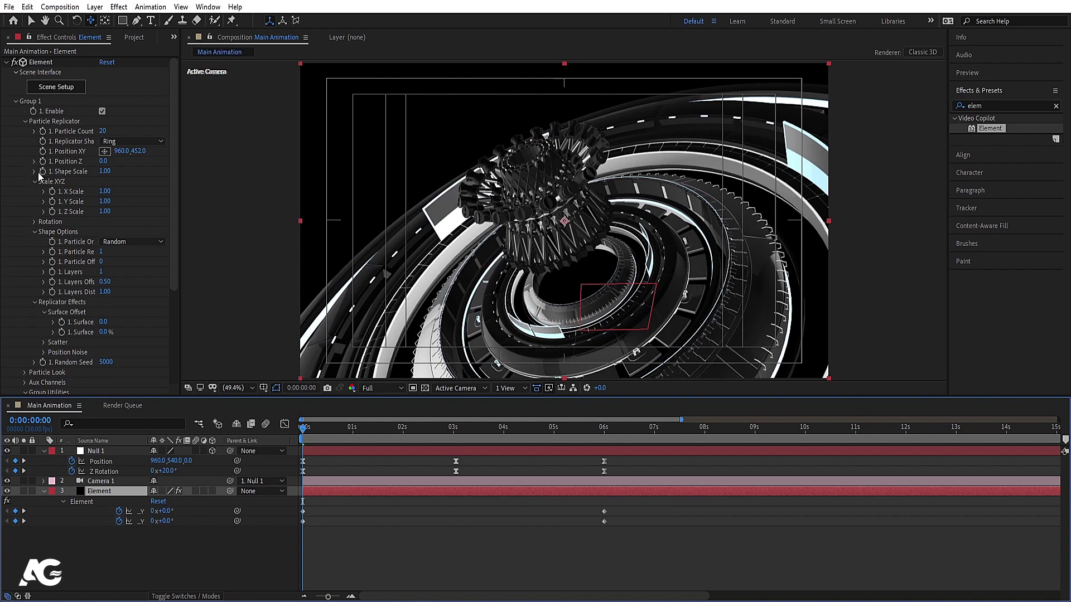
left_click(44, 177)
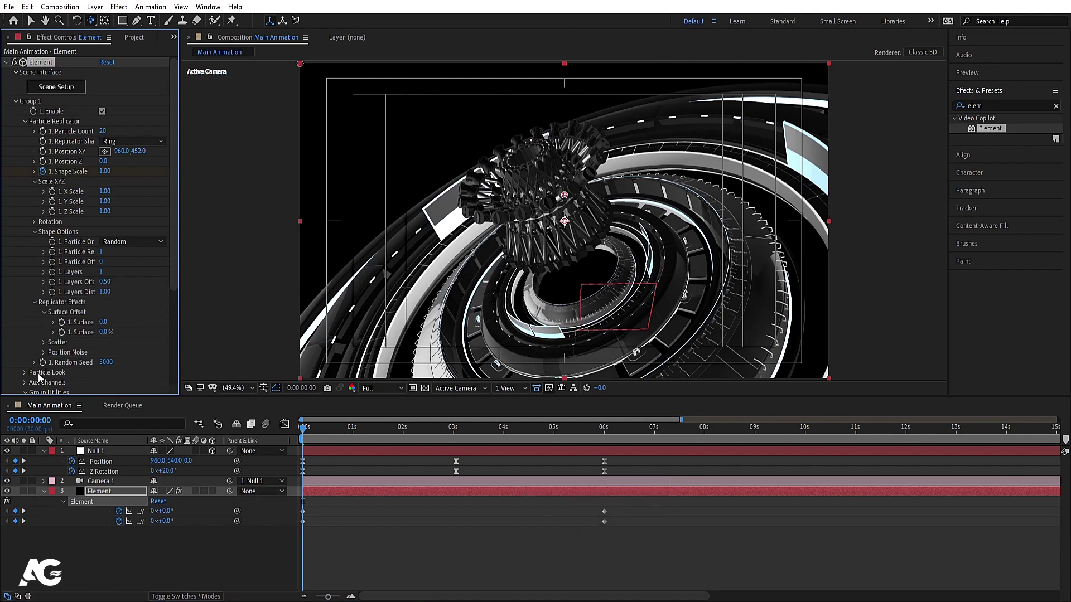
Keyframe Shape Scale and particle X/Y/Z rotation at frame zero and reveal them.
left_click(24, 378)
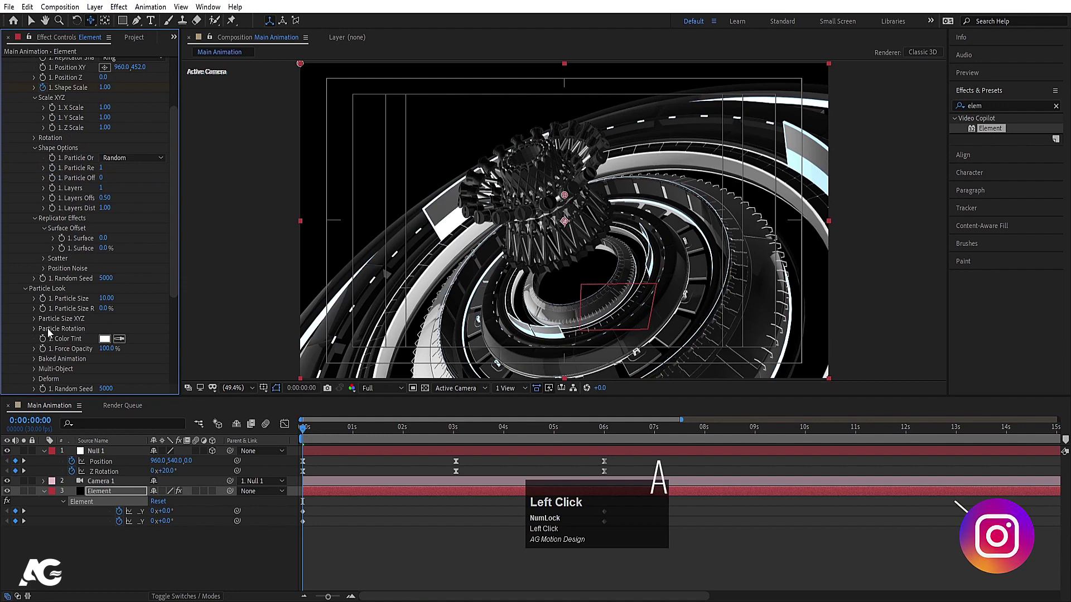
double_click(37, 334)
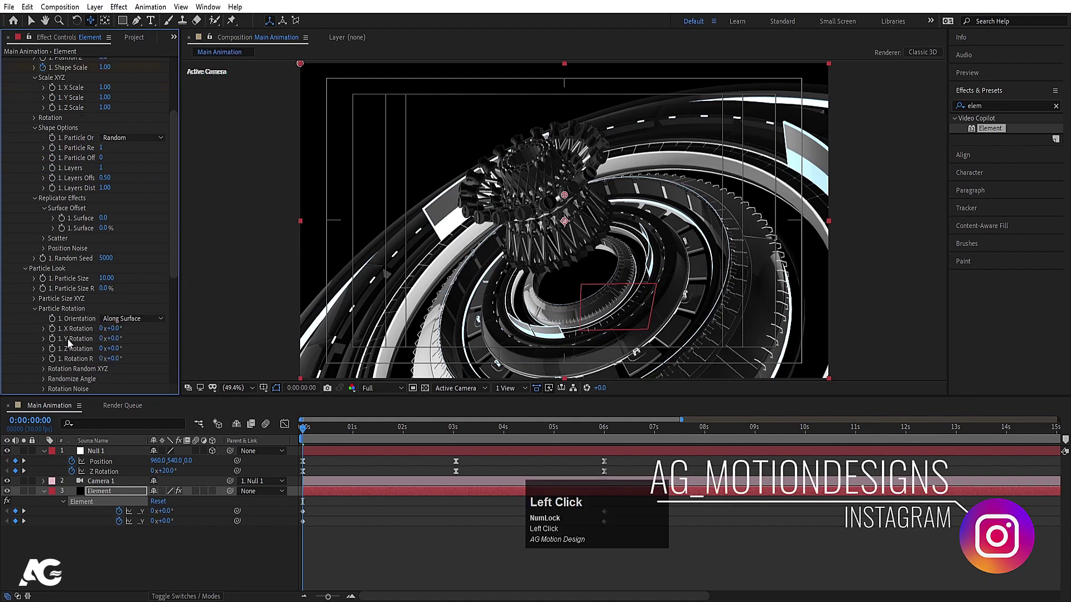
left_click(55, 333)
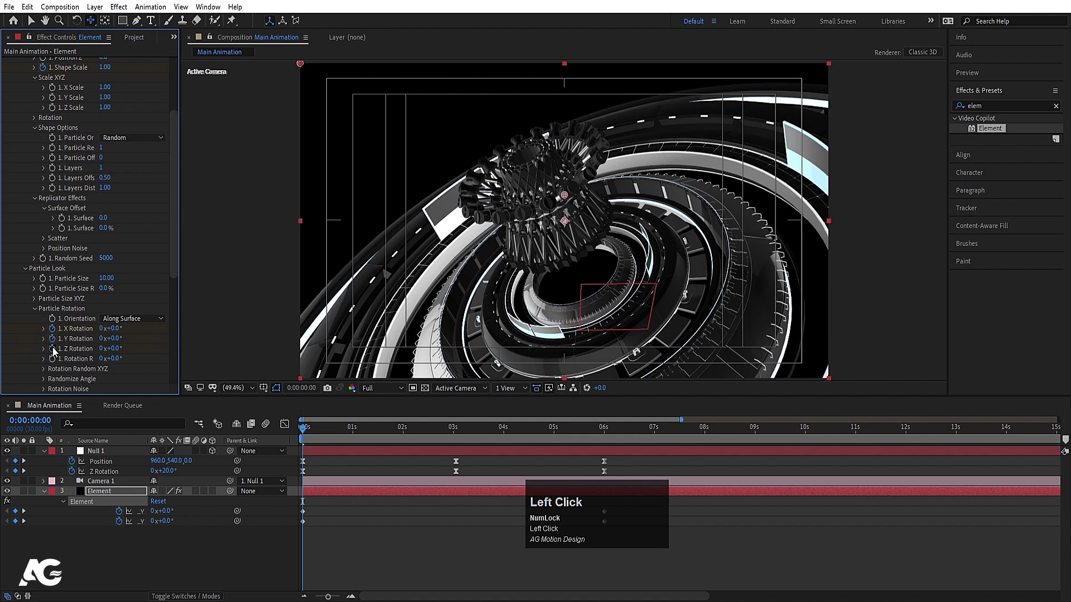
key("u")
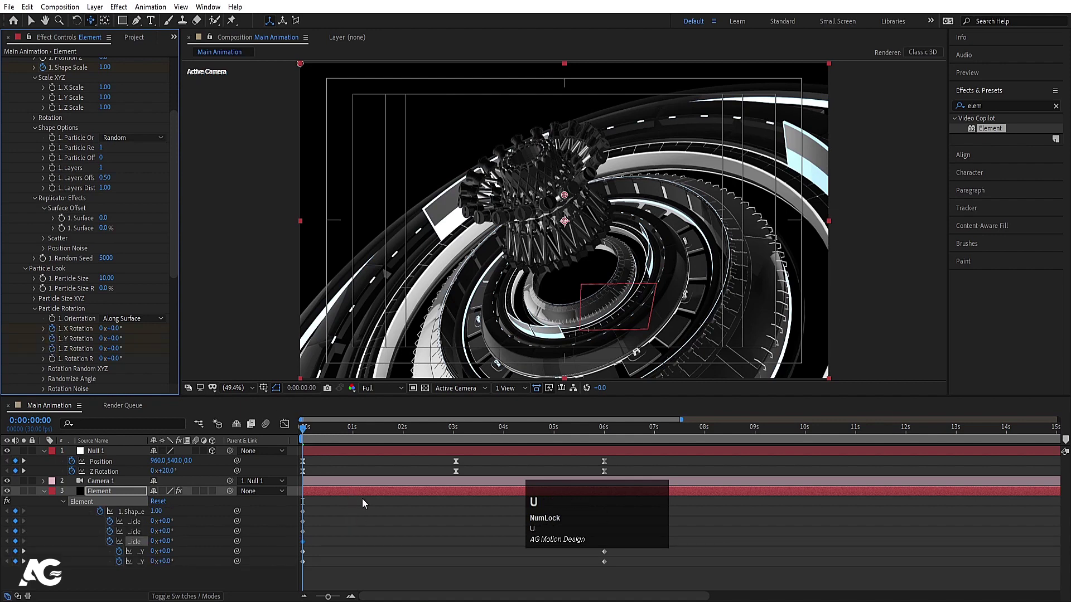
Place the playhead at the first keyframe to set Shape Scale to 0.
left_click(406, 434)
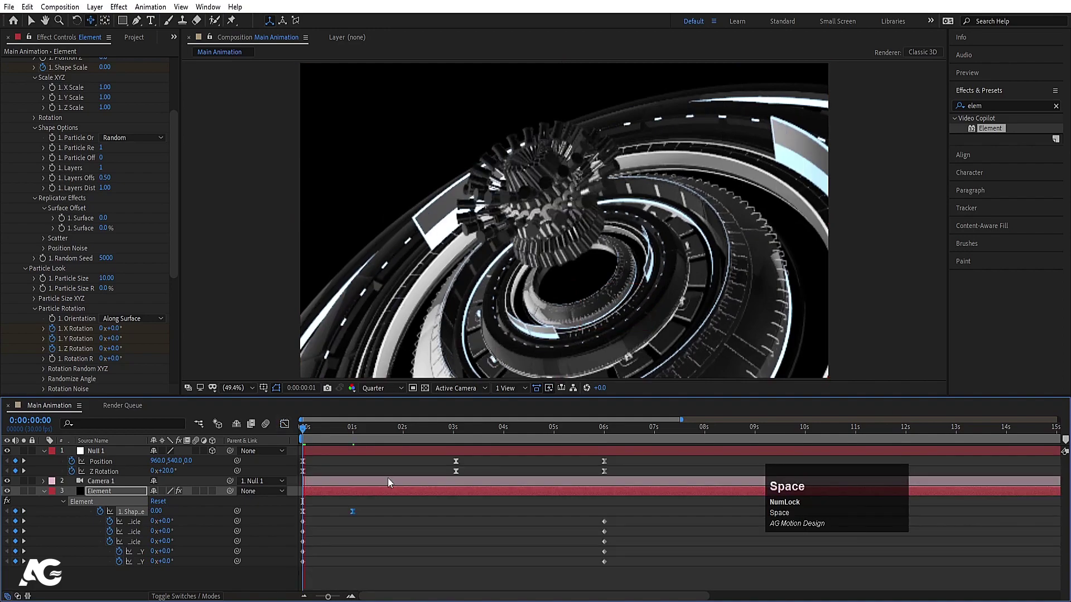
type("ag_m")
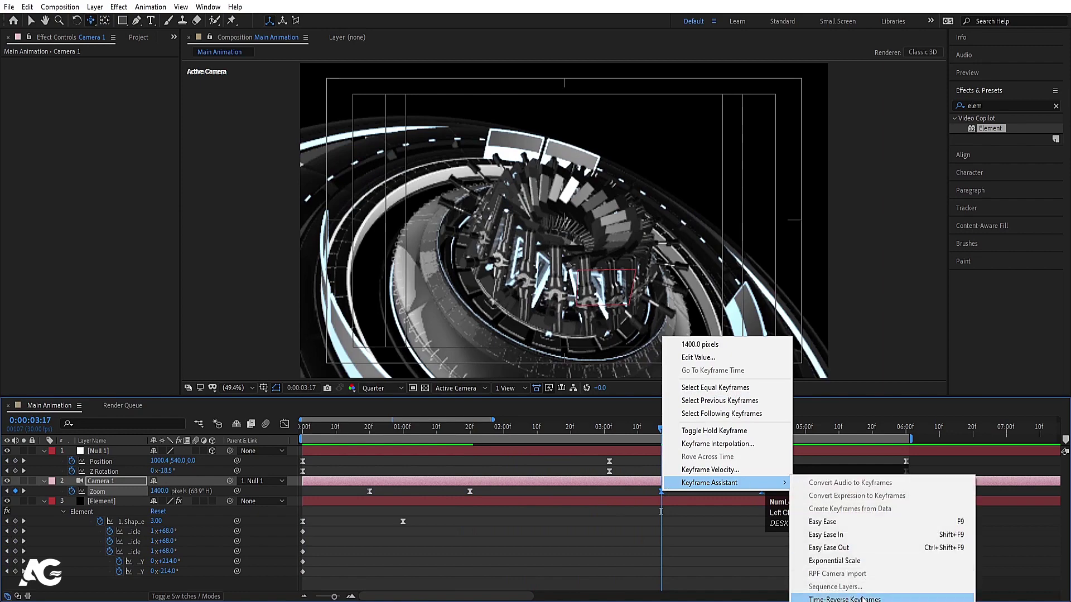
Scrub and preview the camera zoom animation, then switch the viewer resolution toward Full.
left_click_drag(711, 535, 436, 427)
key("space")
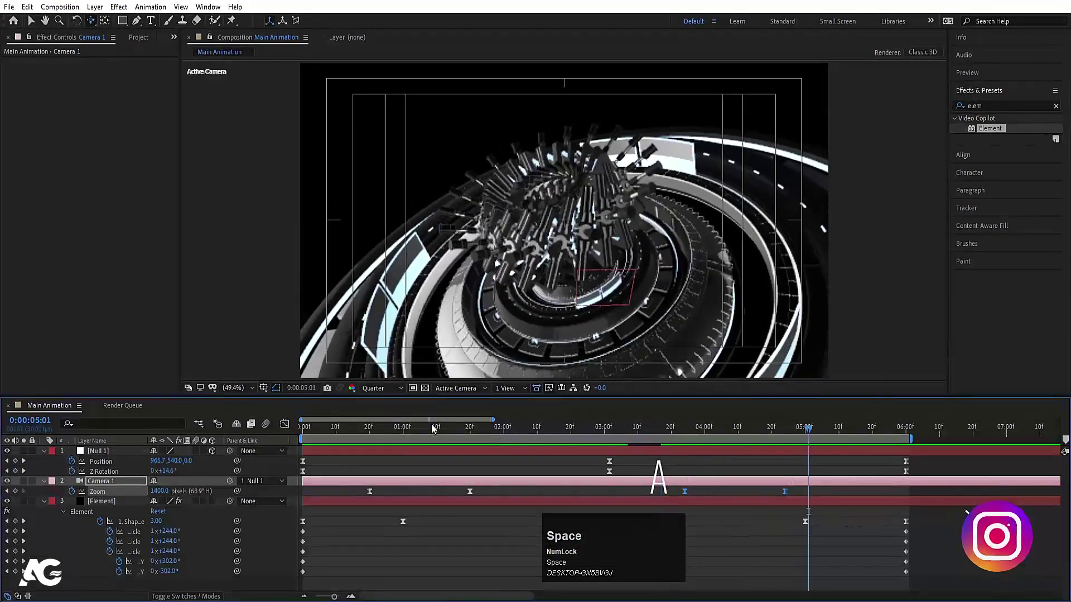
left_click(427, 428)
key("space")
left_click(331, 433)
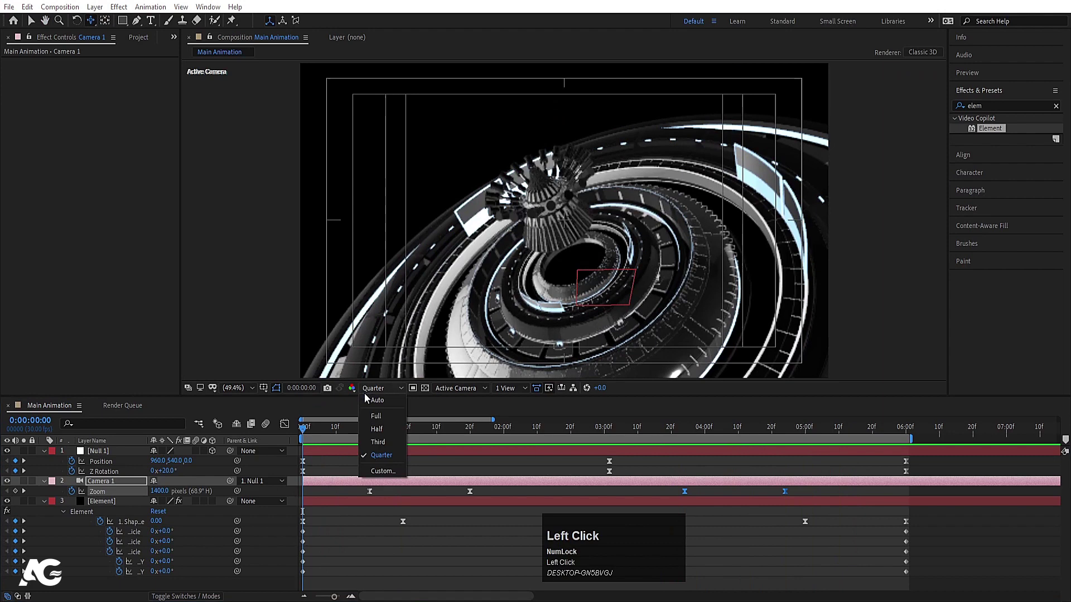
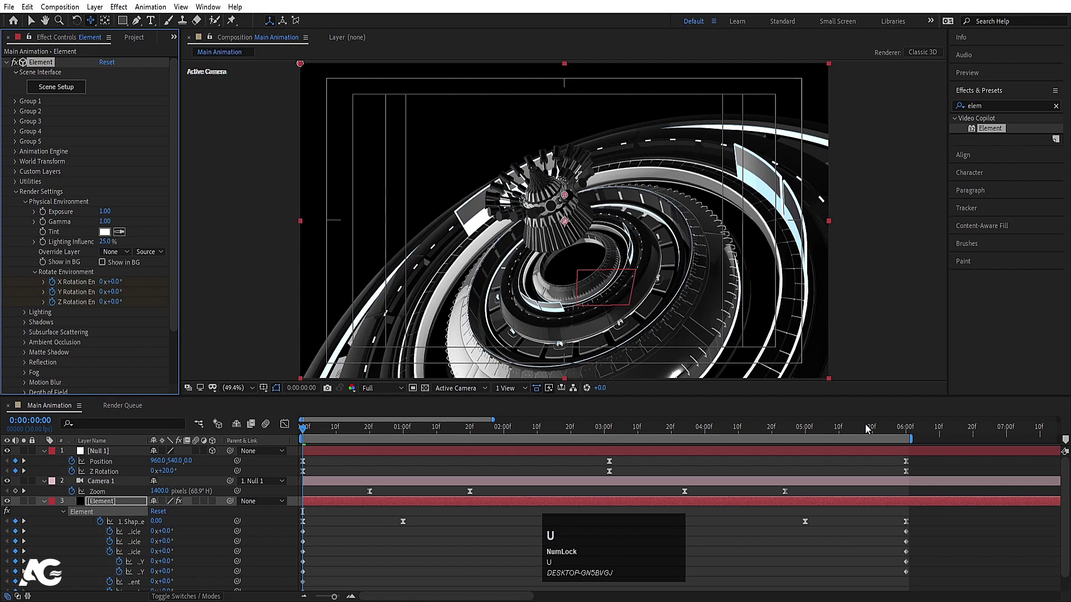
Keyframe environment X/Y/Z rotation from 0° to 1x+0.0° at 6s and preview the reflections.
left_click(875, 427)
key("k")
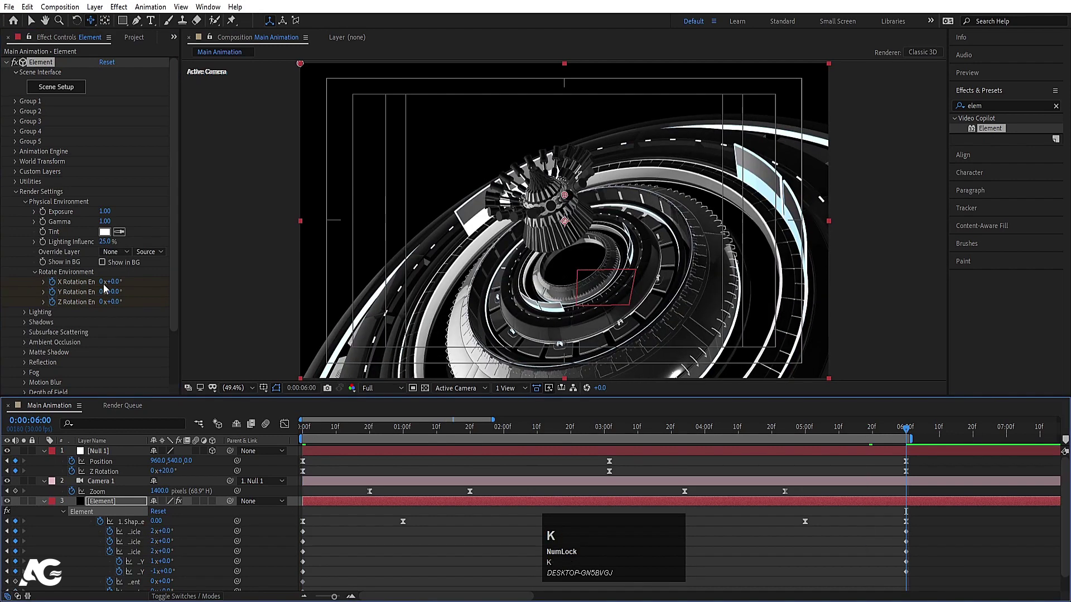
left_click(104, 290)
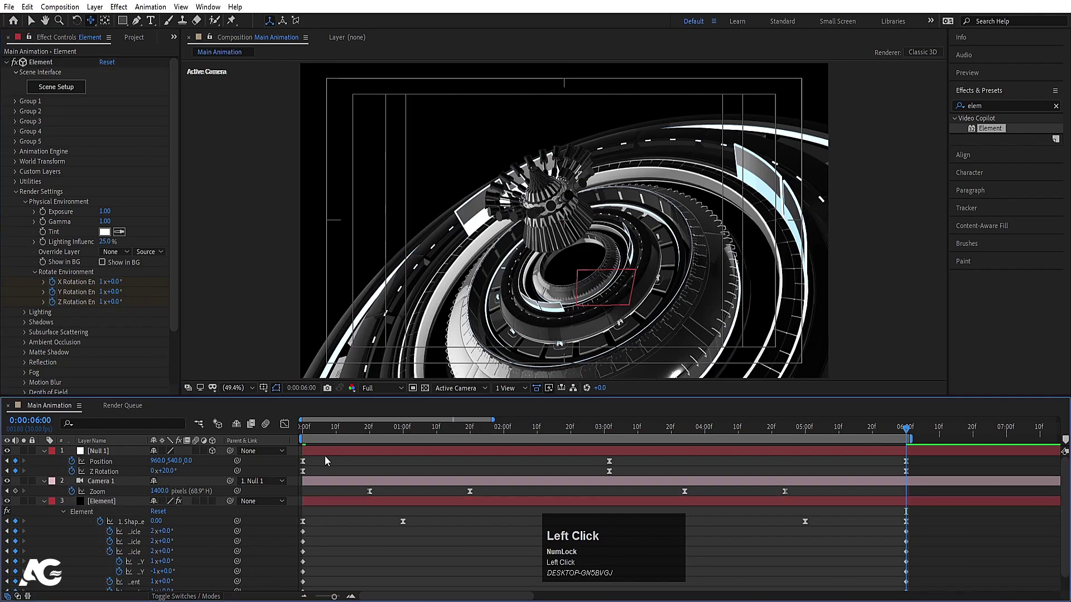
key("u")
left_click(369, 432)
key("space")
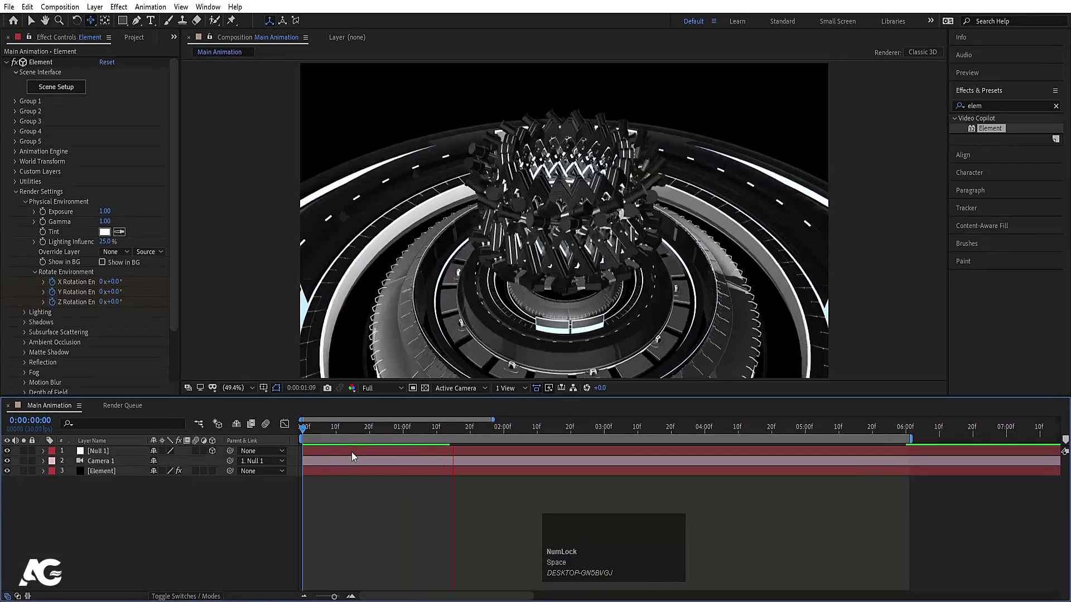
key("space")
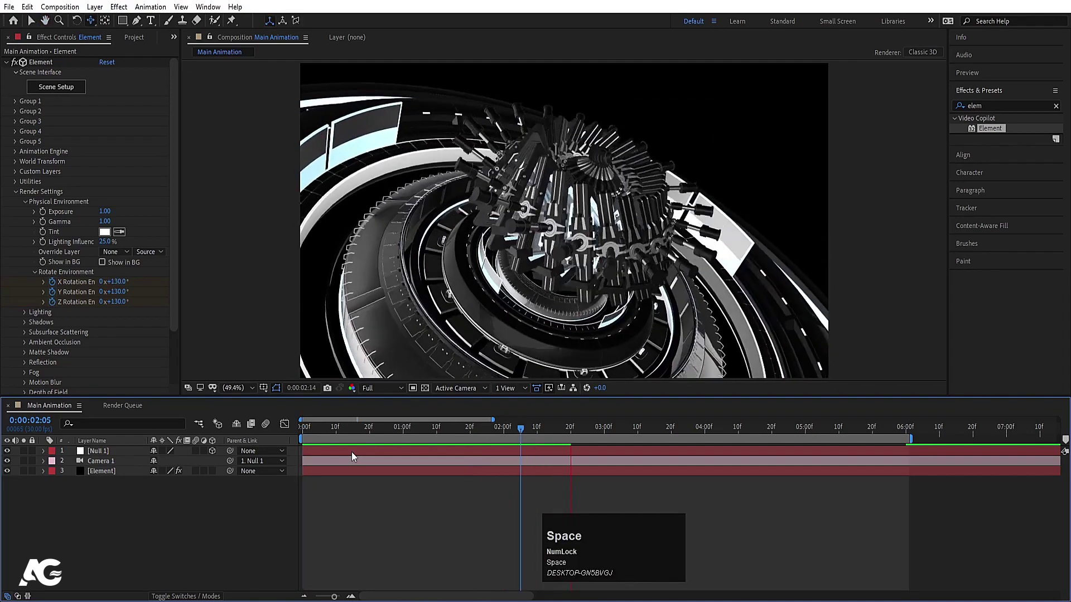
Enable SSAO ambient occlusion and try a stronger intensity with a preview.
left_click(26, 346)
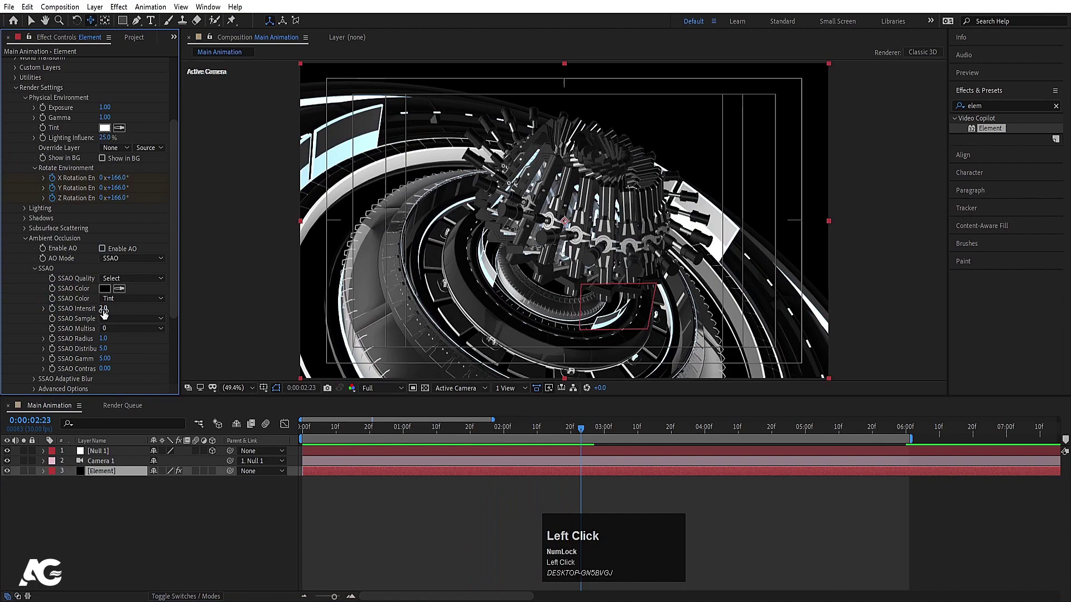
key("Return")
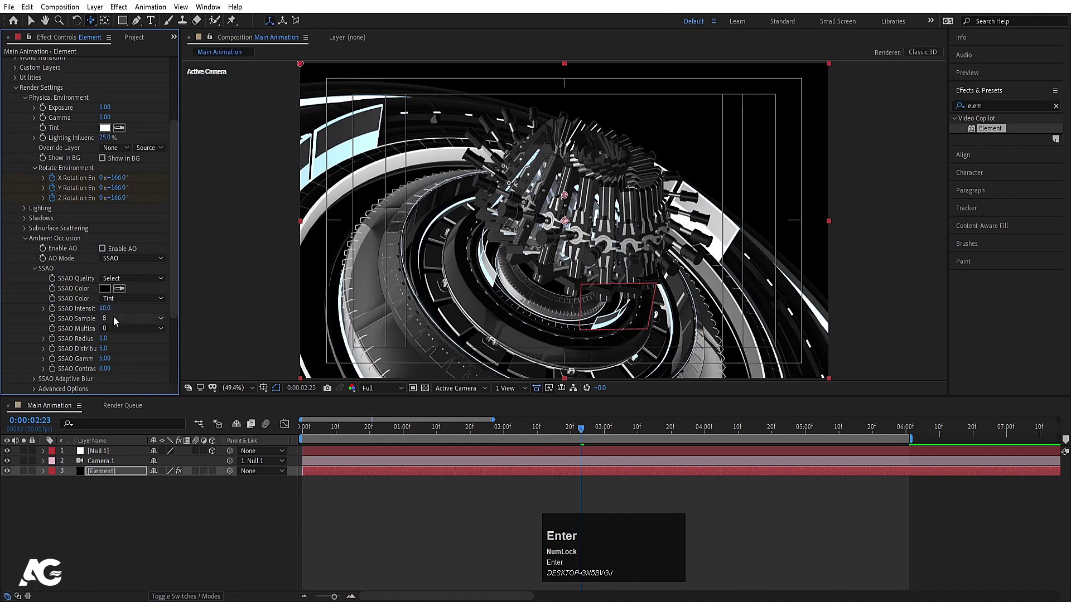
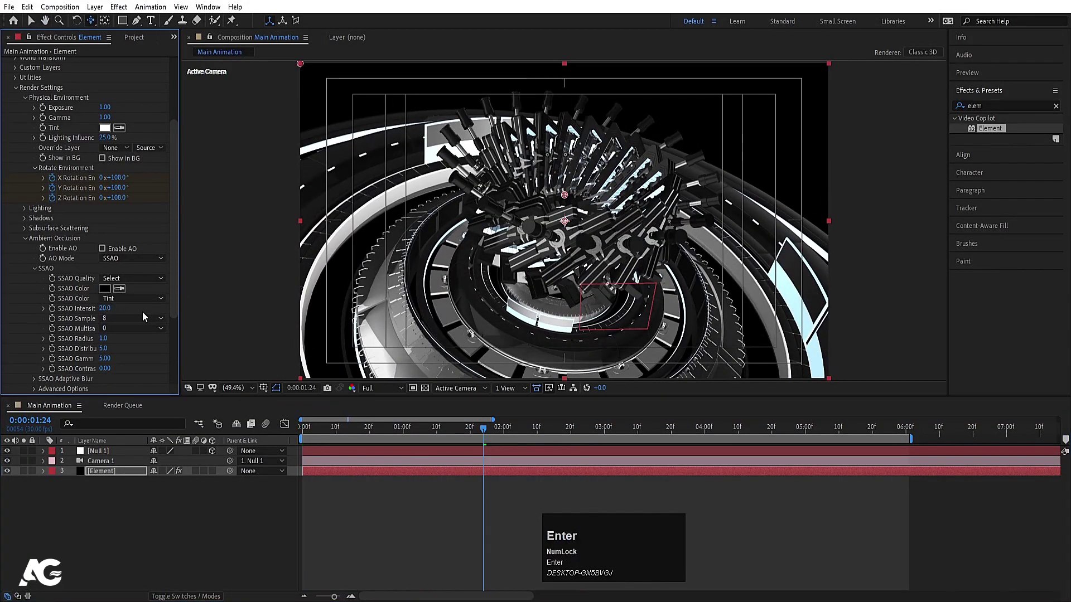
left_click(108, 317)
key("Return")
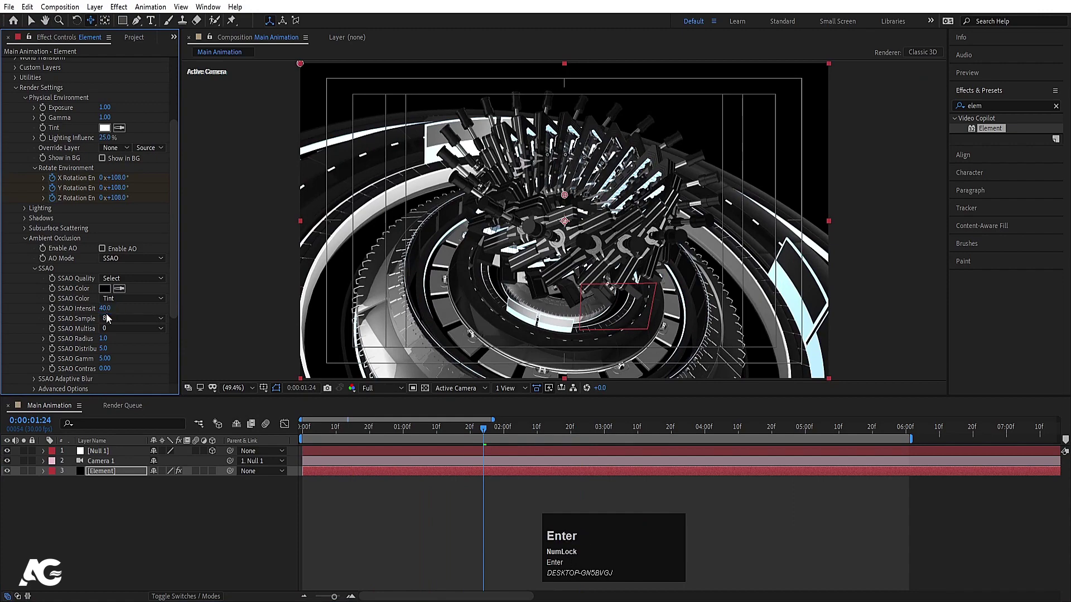
left_click(376, 427)
key("space")
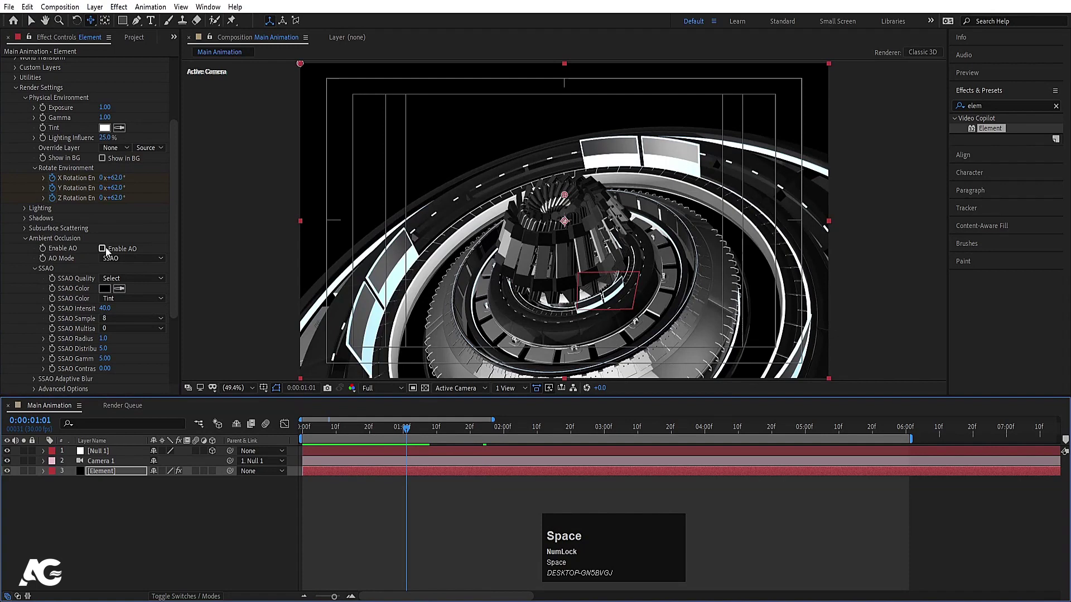
Keep Enable AO on with SSAO intensity 10 and preview from the start.
left_click(107, 249)
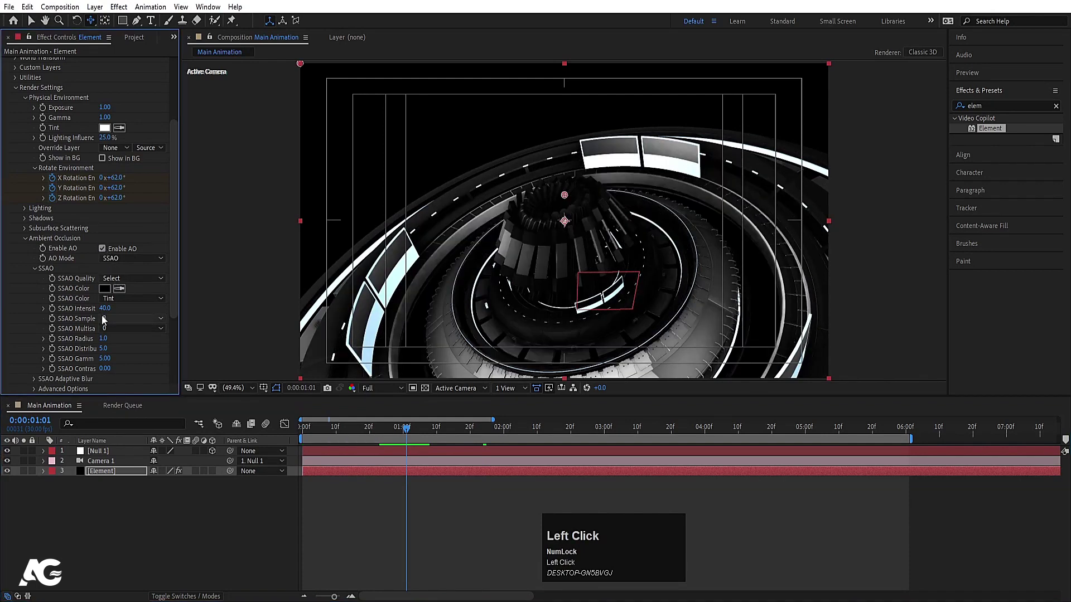
key("Return")
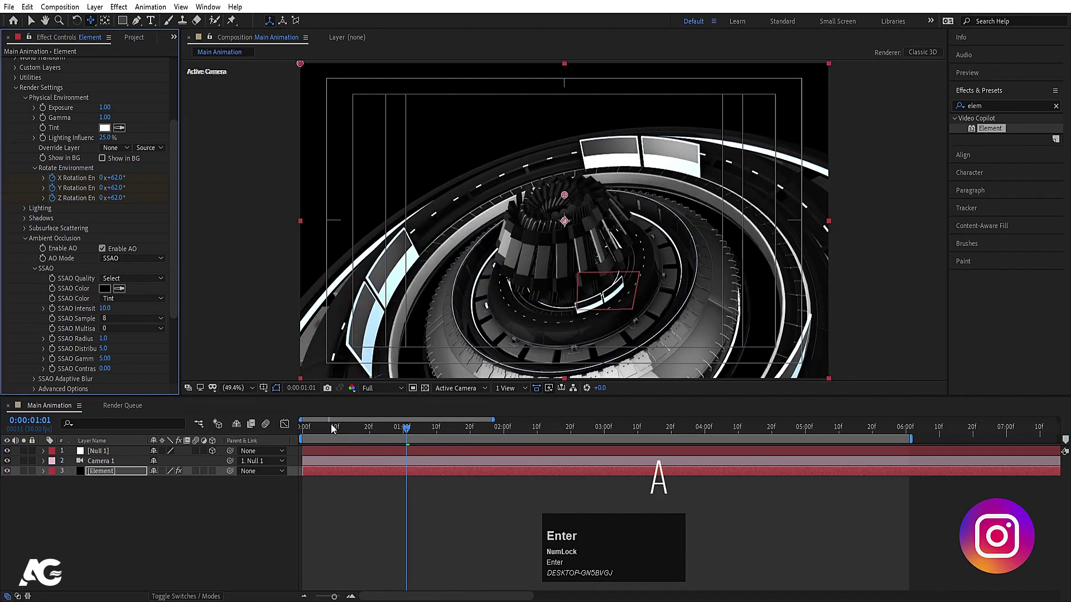
left_click(336, 427)
key("space")
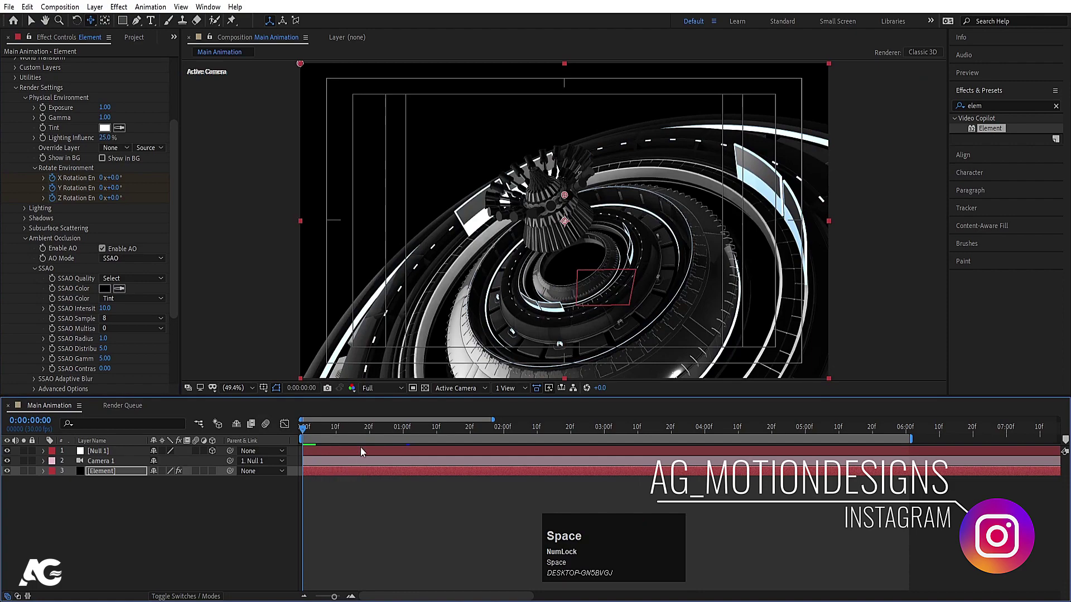
left_click(347, 425)
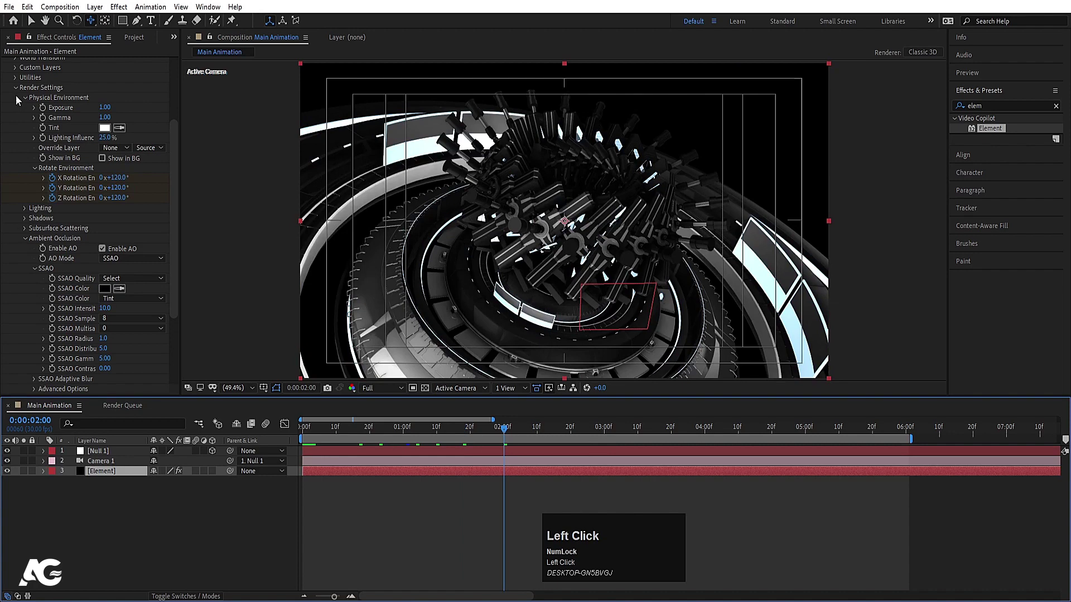
Turn on Camera 1's Depth of Field and start entering a 1147 px focus distance.
scroll("up", 3)
scroll("down", 3)
scroll("up", 3)
left_click_drag(317, 428, 94, 462)
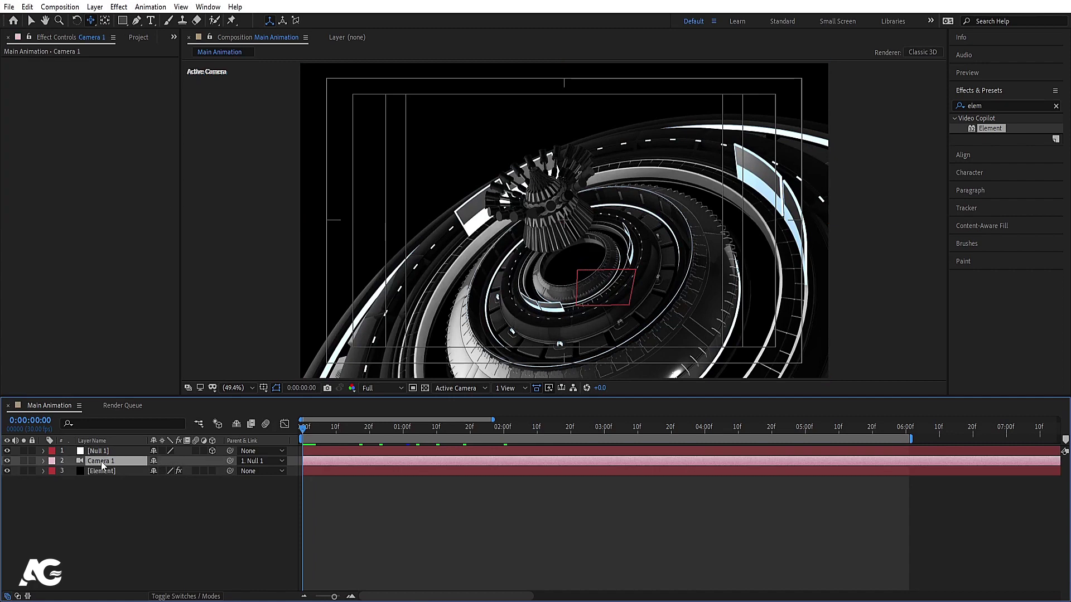
key("a")
key("a")
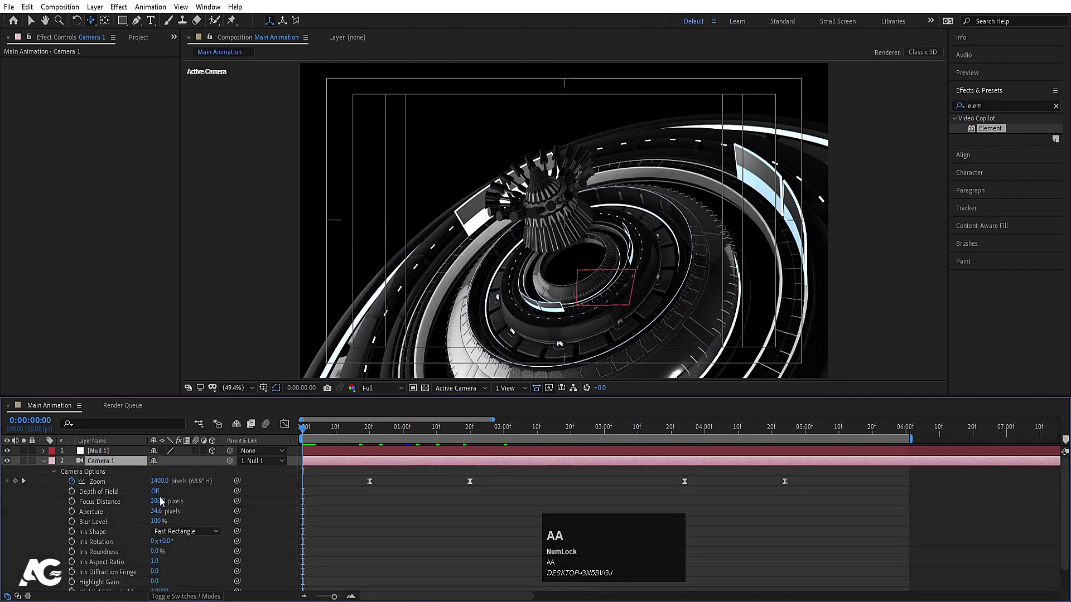
left_click(156, 496)
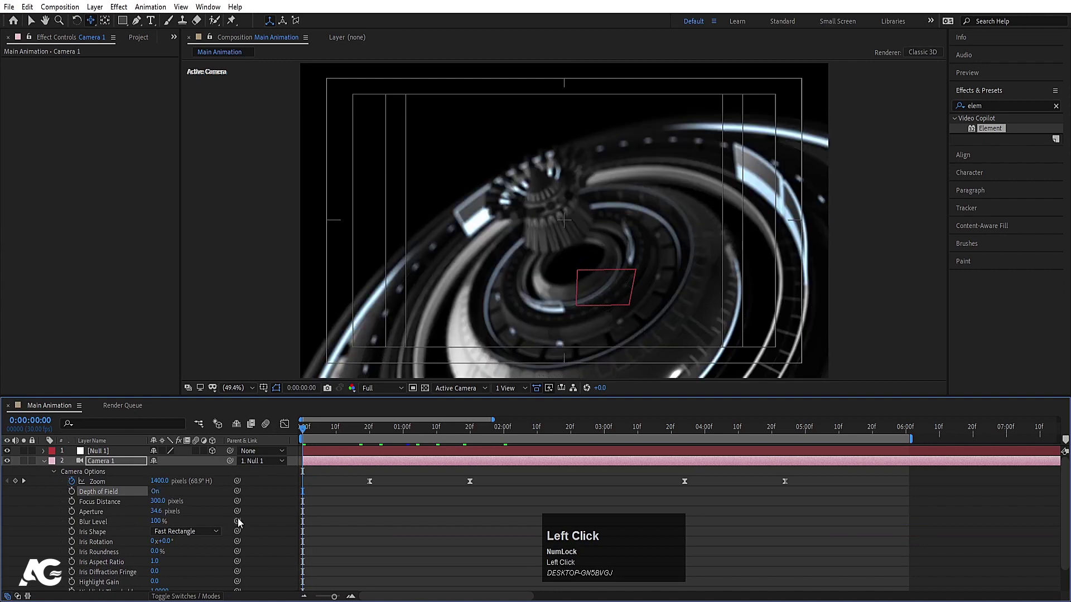
left_click(162, 509)
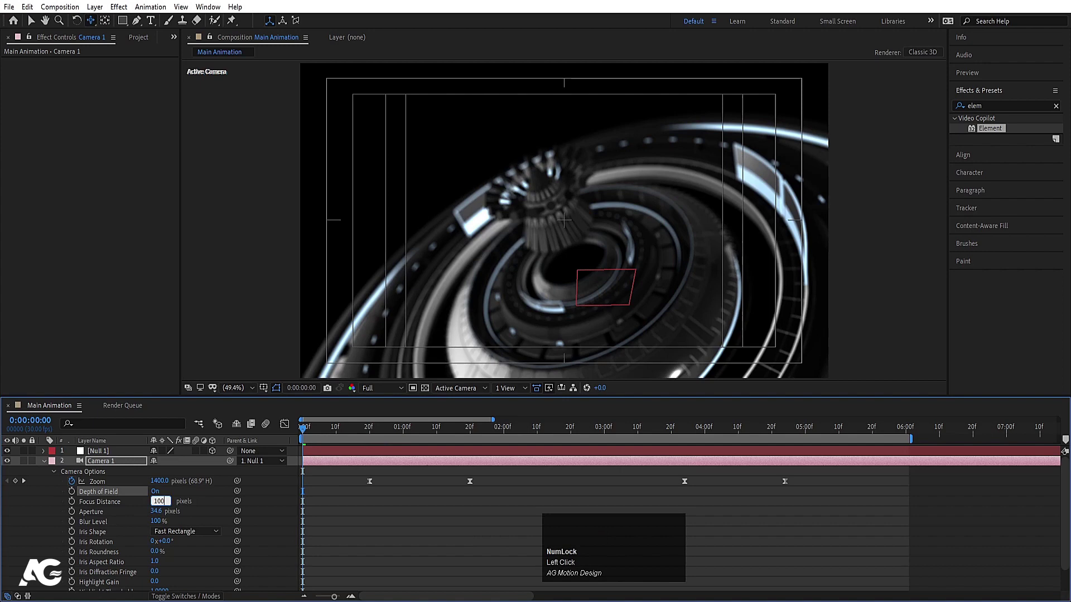
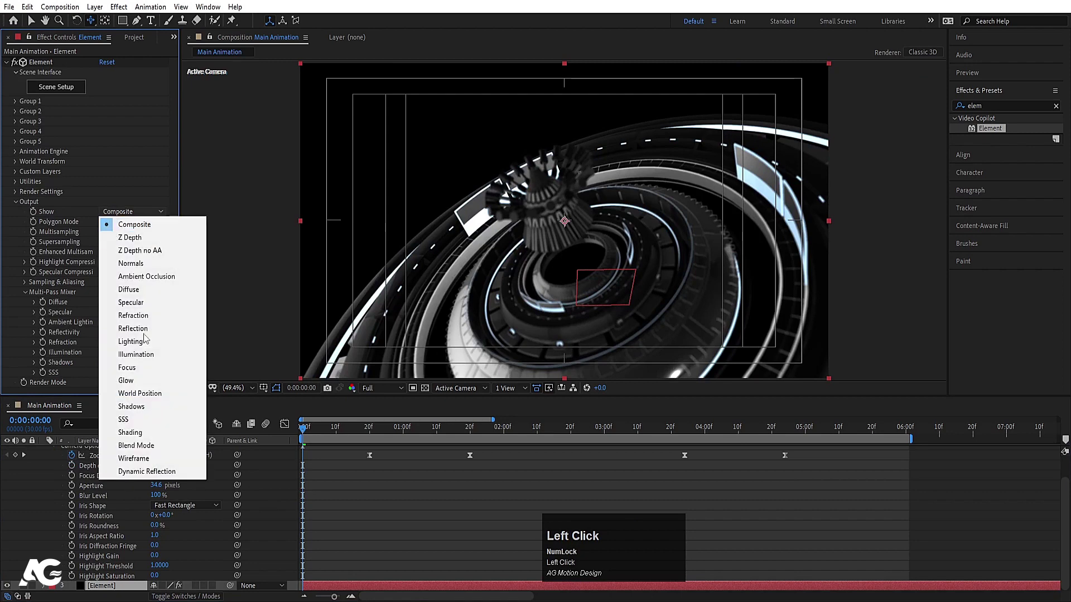
Dial Camera 1's focus distance to 586 px against the Element Focus pass, then restore Composite output.
left_click(137, 375)
scroll("up", 3)
scroll("down", 3)
scroll("up", 3)
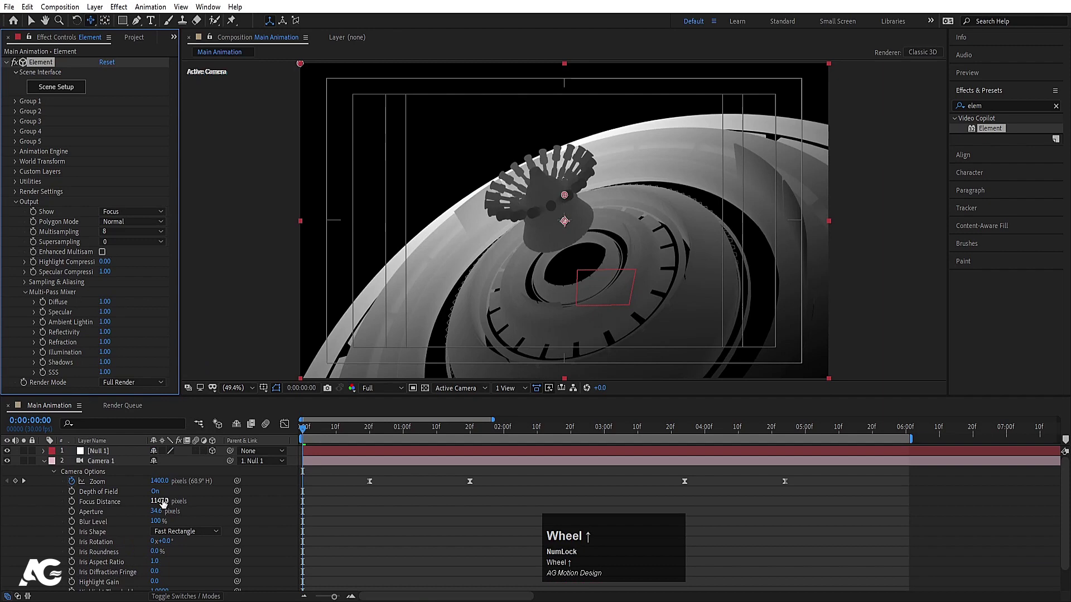
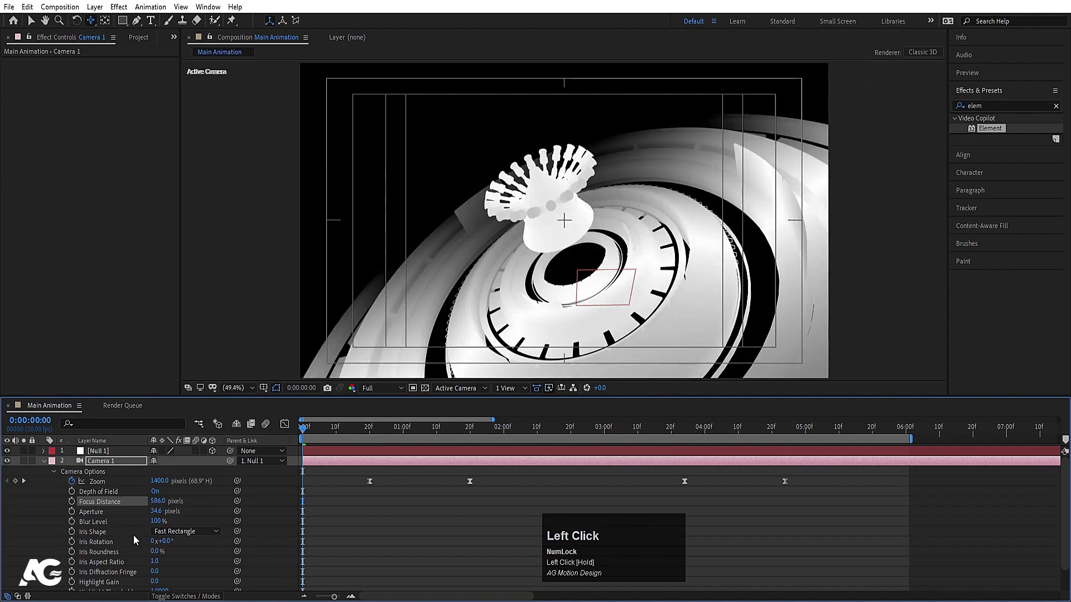
scroll("down", 3)
scroll("up", 3)
scroll("down", 3)
left_click(114, 587)
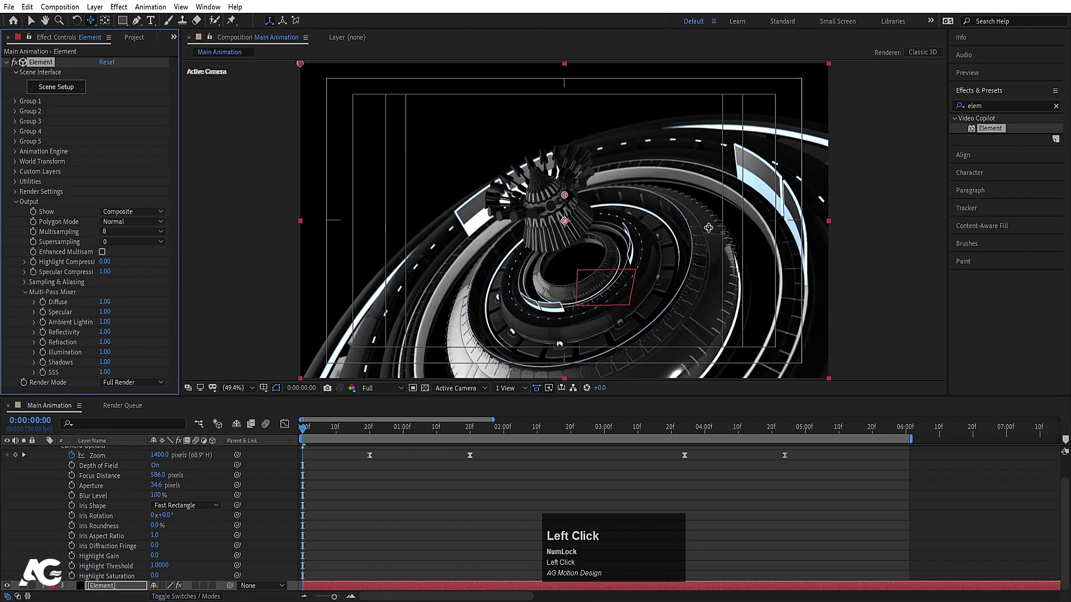
Widen Camera 1's aperture to 100 pixels.
left_click(411, 503)
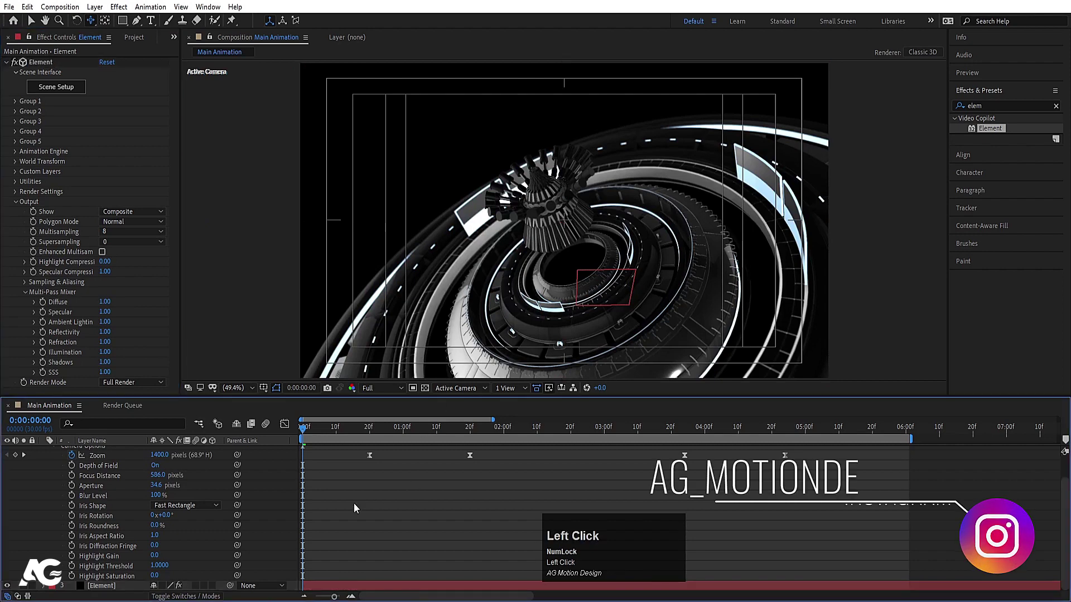
scroll("up", 3)
left_click(159, 517)
key("Return")
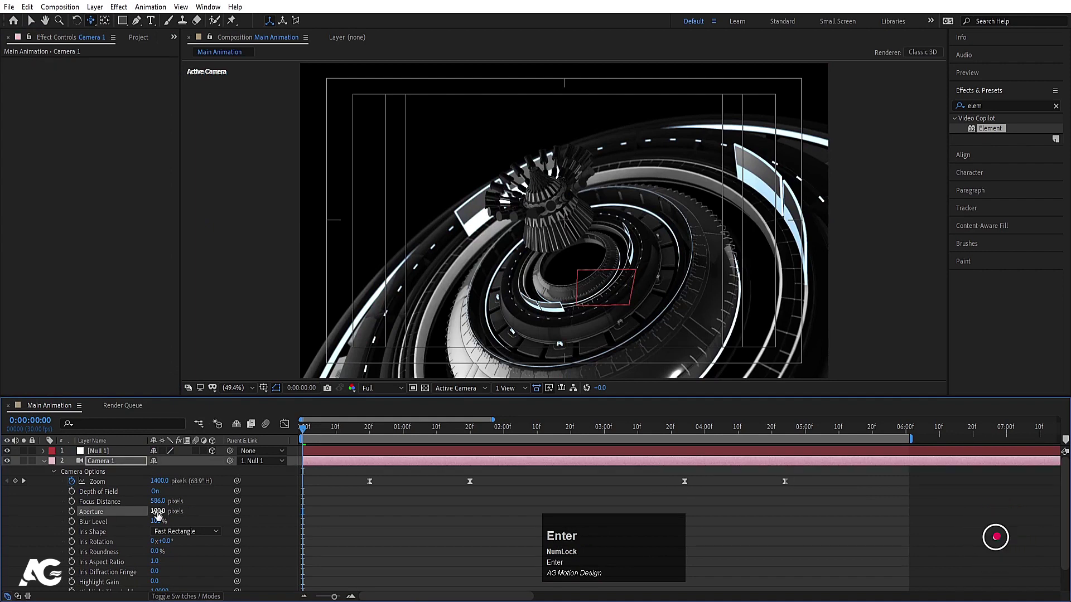
left_click(398, 502)
key("k")
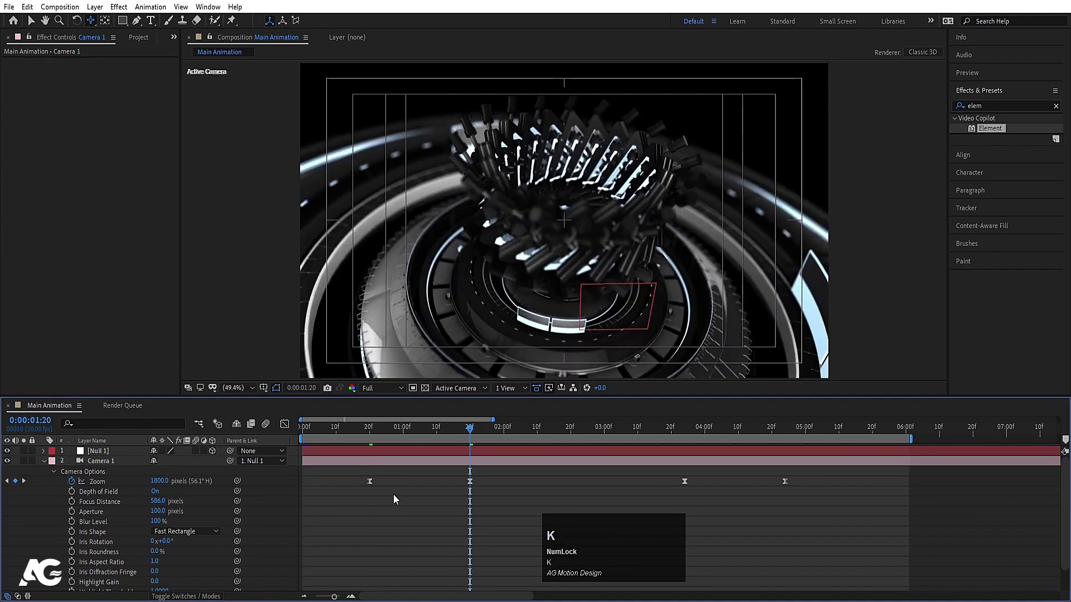
Keyframe Focus Distance along the move, refocusing on the mech between 523 and 586 px.
left_click(574, 438)
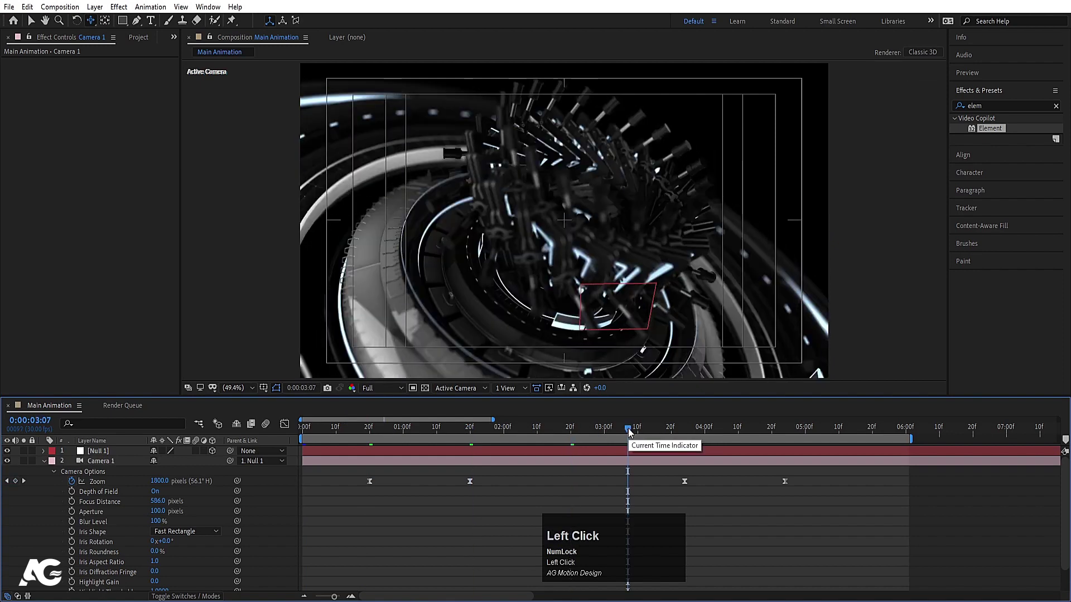
key("j")
key("j")
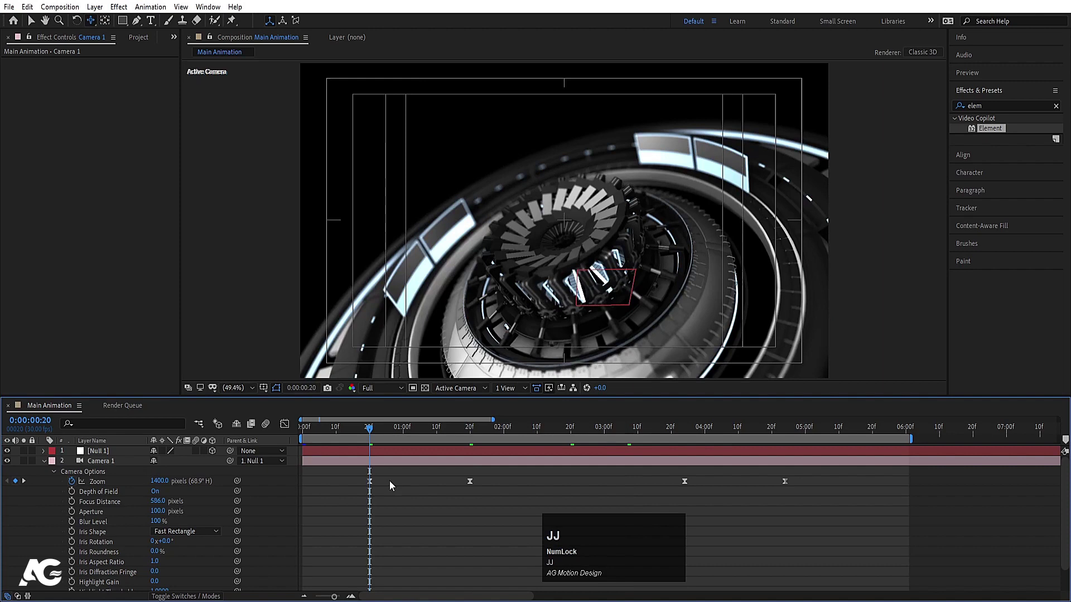
left_click(75, 505)
key("k")
left_click_drag(165, 508, 550, 509)
key("k")
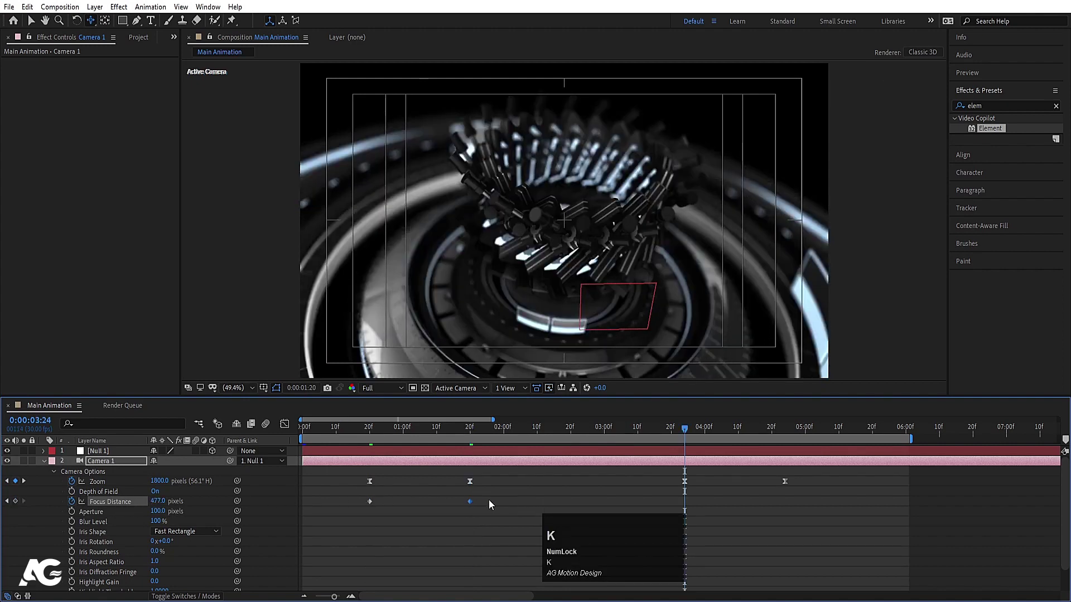
left_click_drag(499, 504, 353, 513)
key("F9")
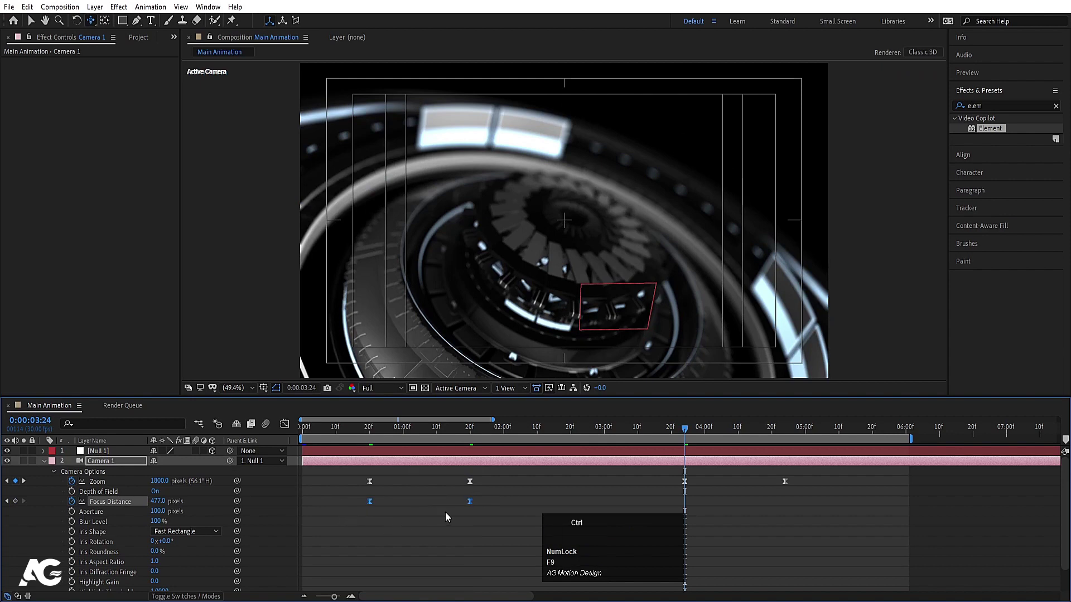
Copy a focus keyframe to a later frame, readjust the mid-move focus and preview from frame zero.
left_click(525, 505)
key("ctrl+c")
key("ctrl+v")
right_click(686, 502)
left_click_drag(700, 498, 145, 503)
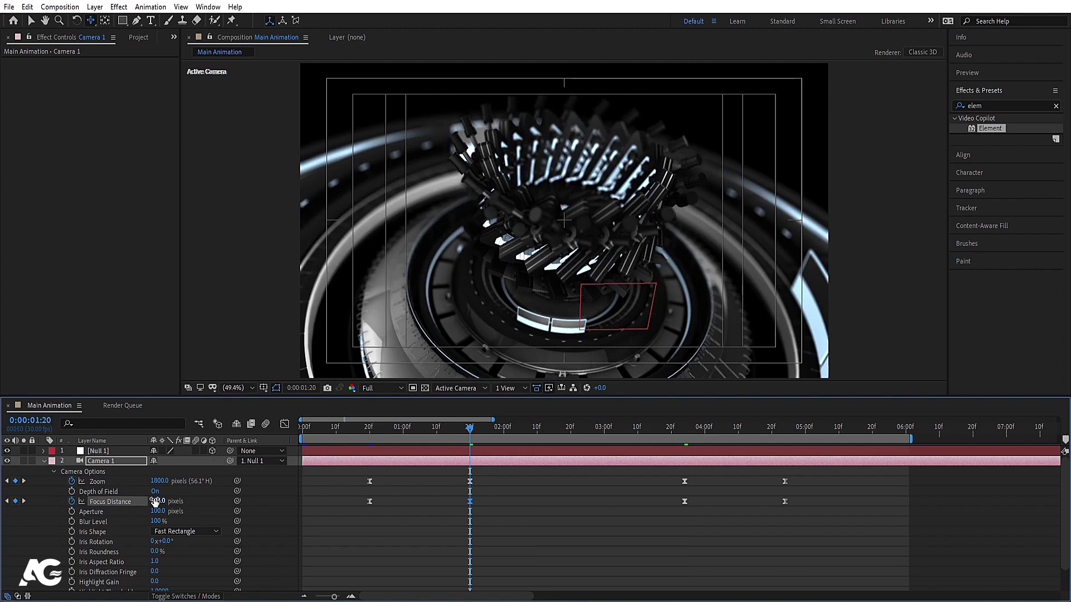
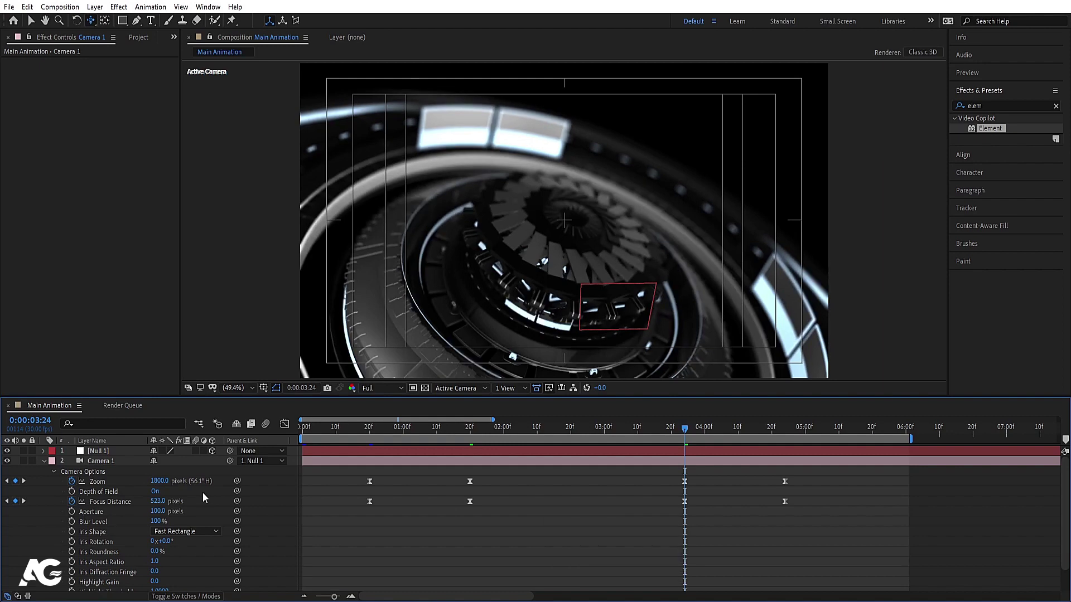
key("k")
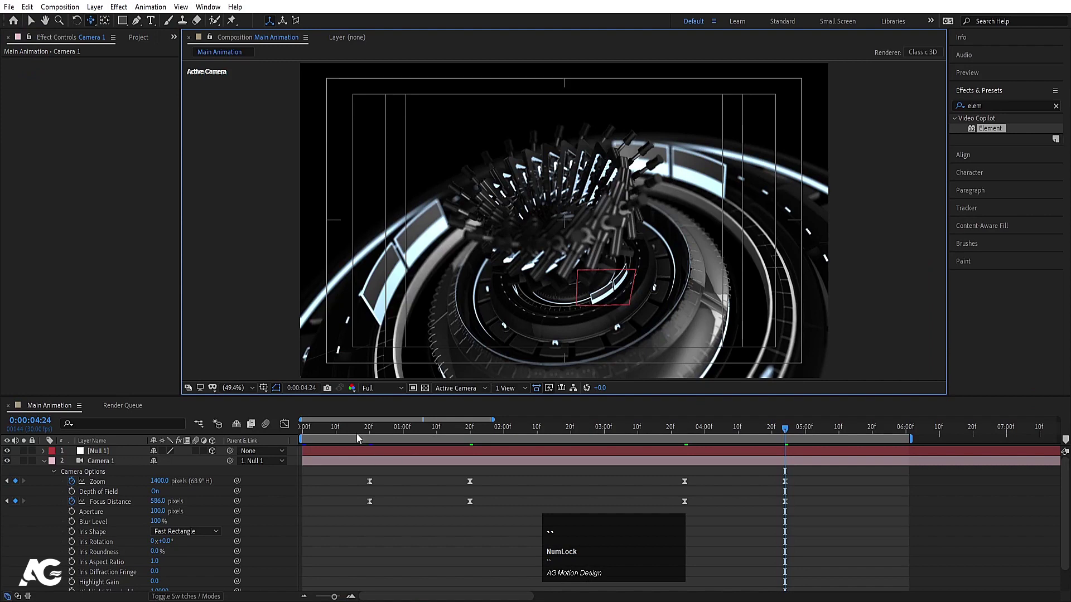
left_click(350, 434)
key("space")
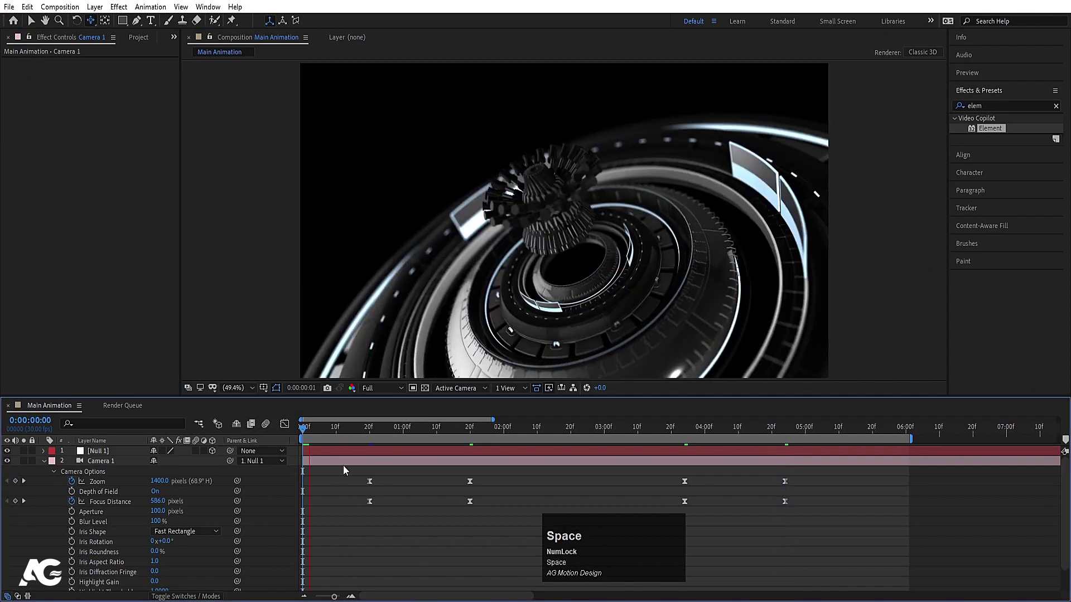
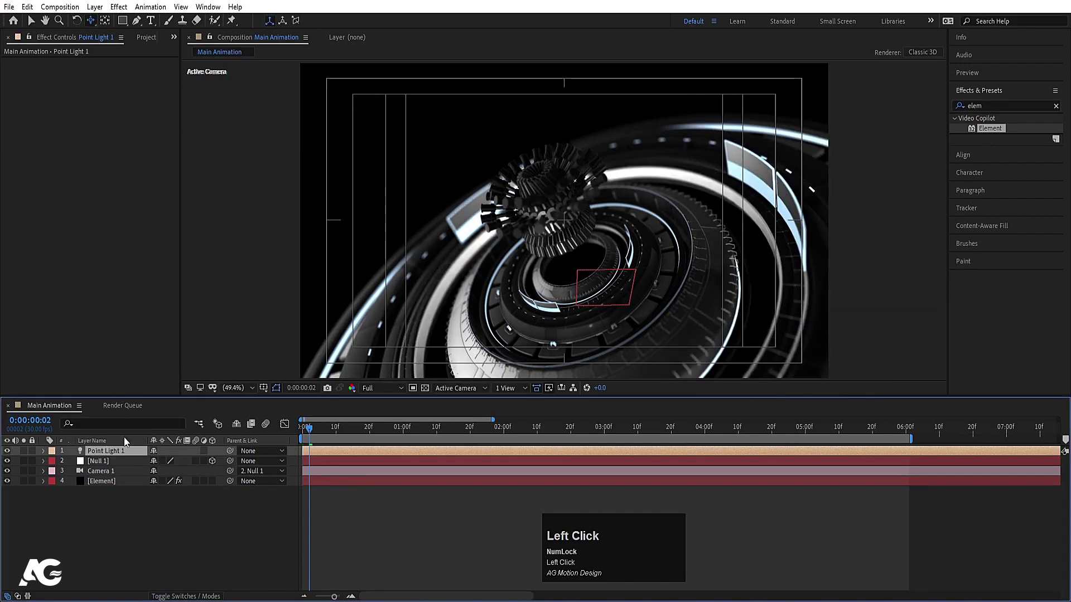
Choose Camera 1 as the view camera before adding the point light.
left_click(484, 393)
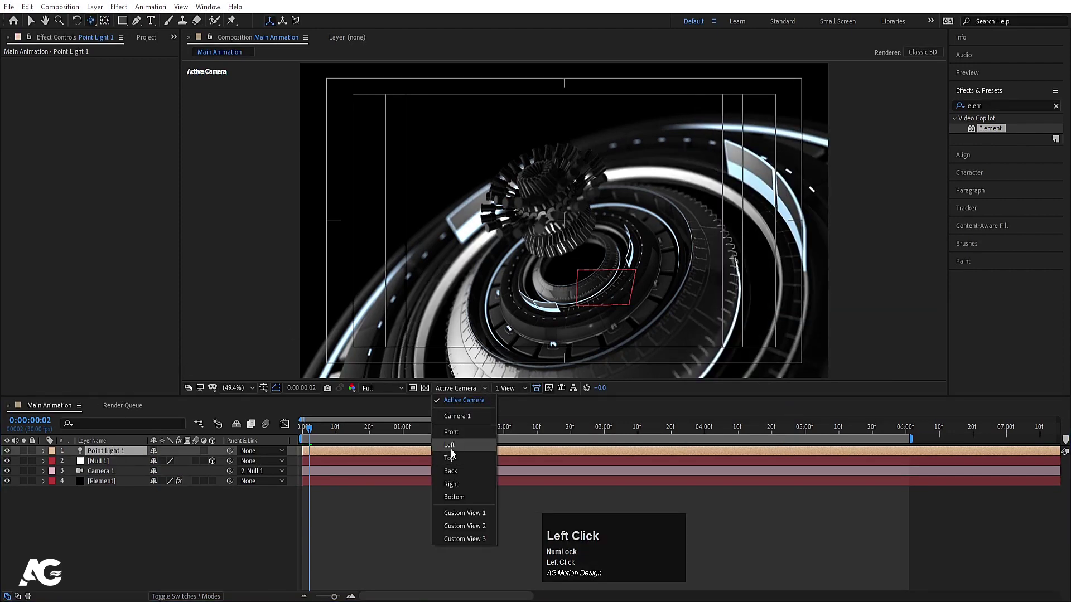
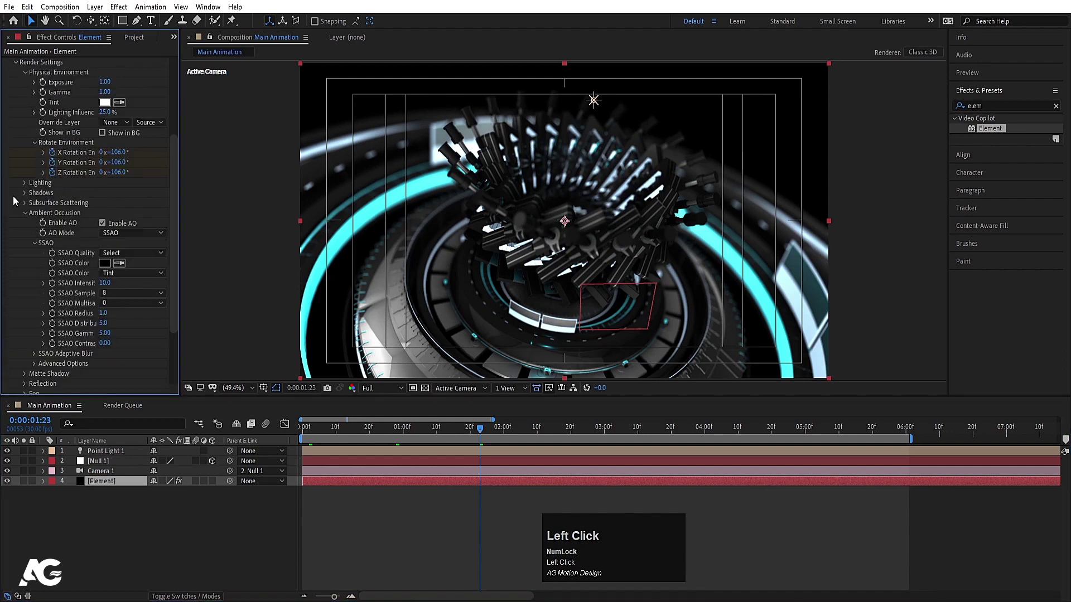
Collapse the Ambient Occlusion and Render Settings groups in the Element effect.
scroll("up", 3)
left_click(30, 189)
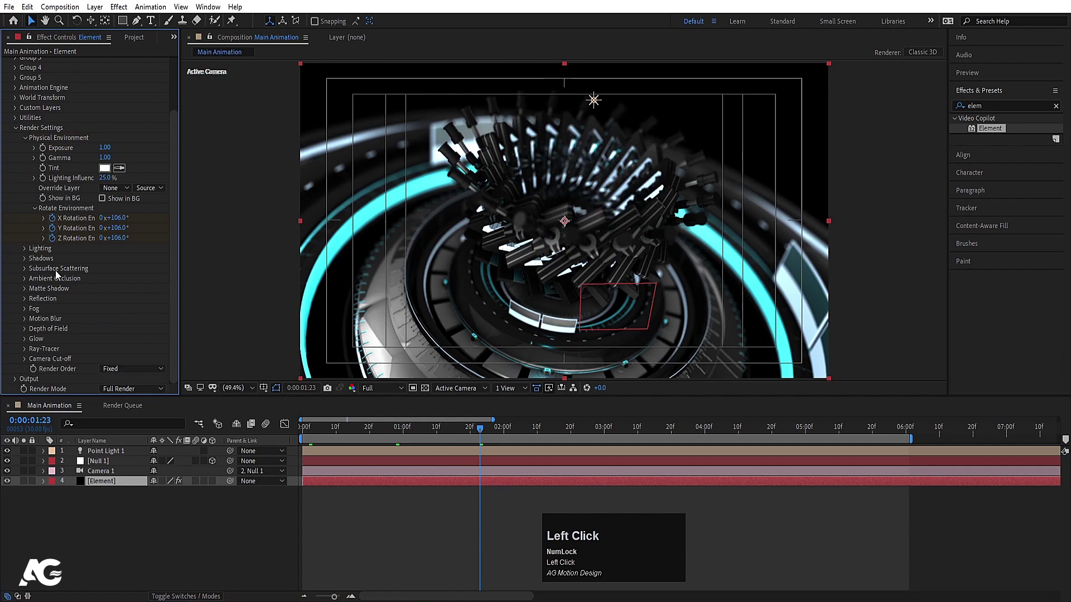
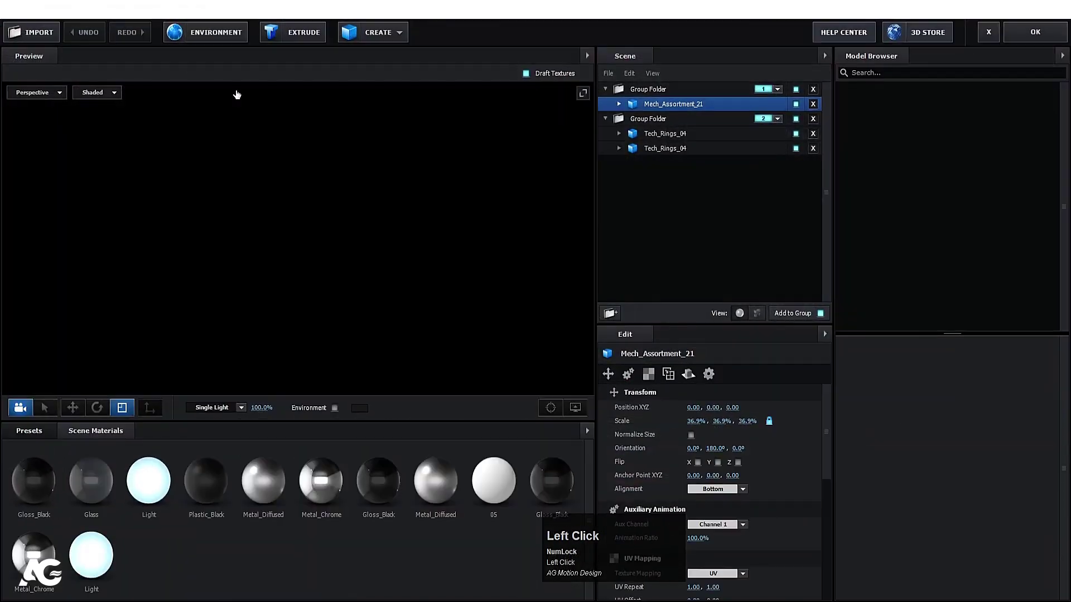
Apply a BackLight_2K HDRI environment in Scene Setup and confirm with OK.
left_click(42, 435)
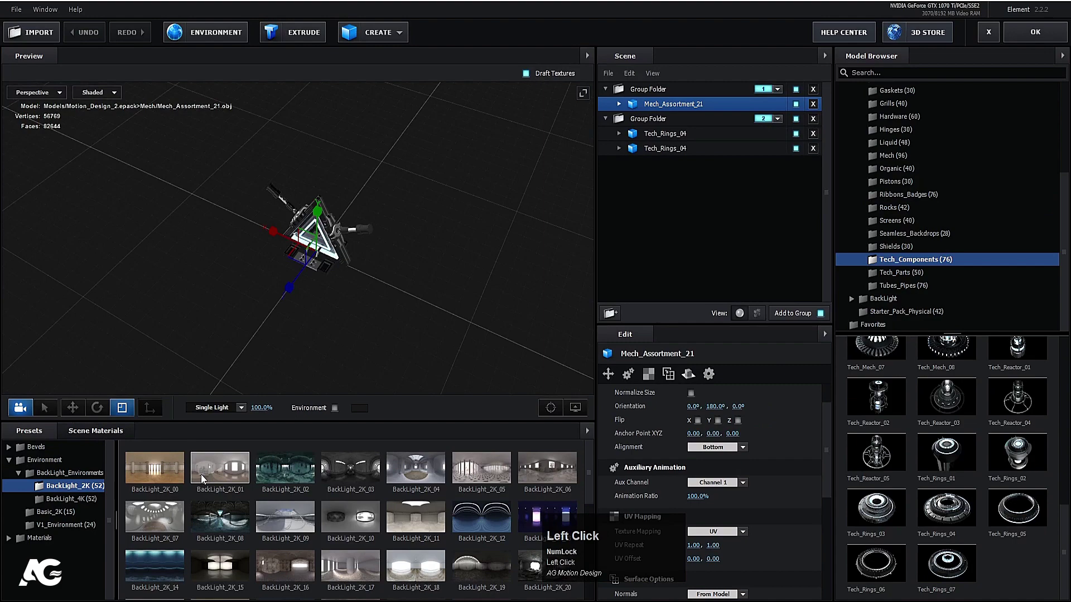
scroll("up", 3)
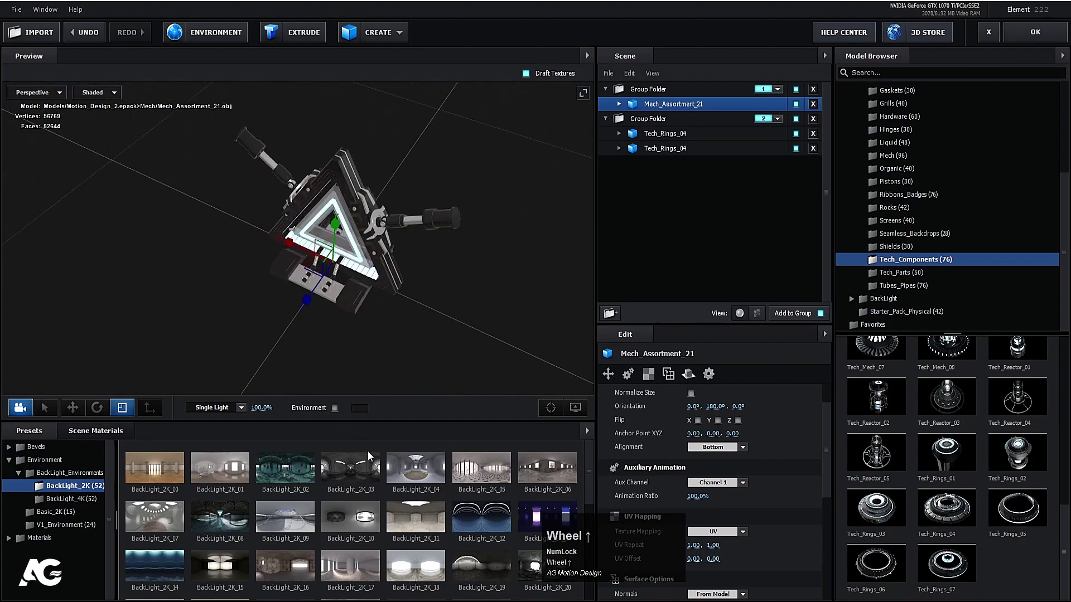
left_click(362, 474)
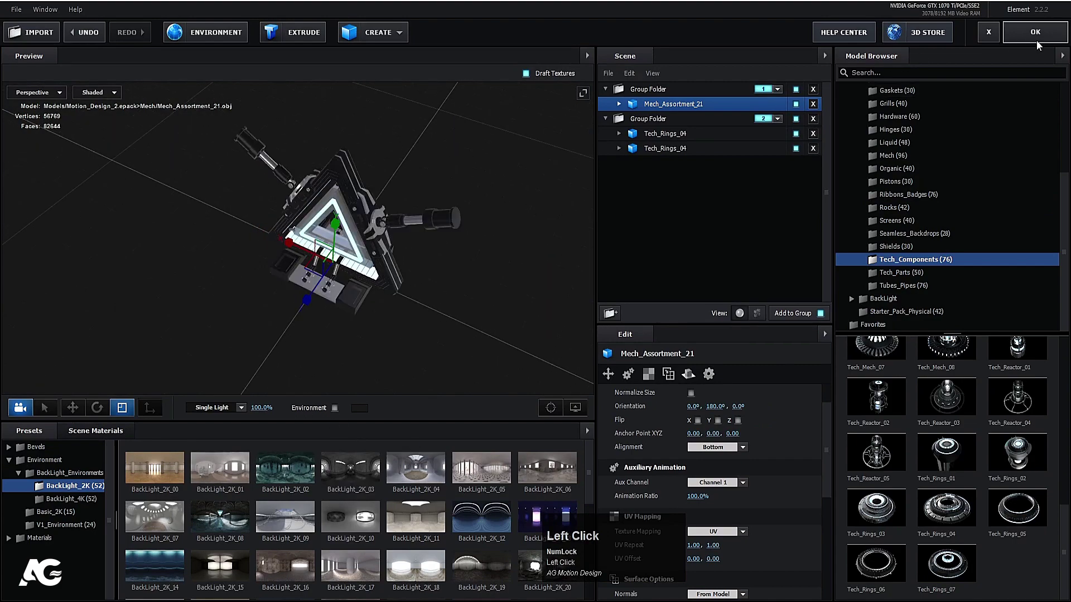
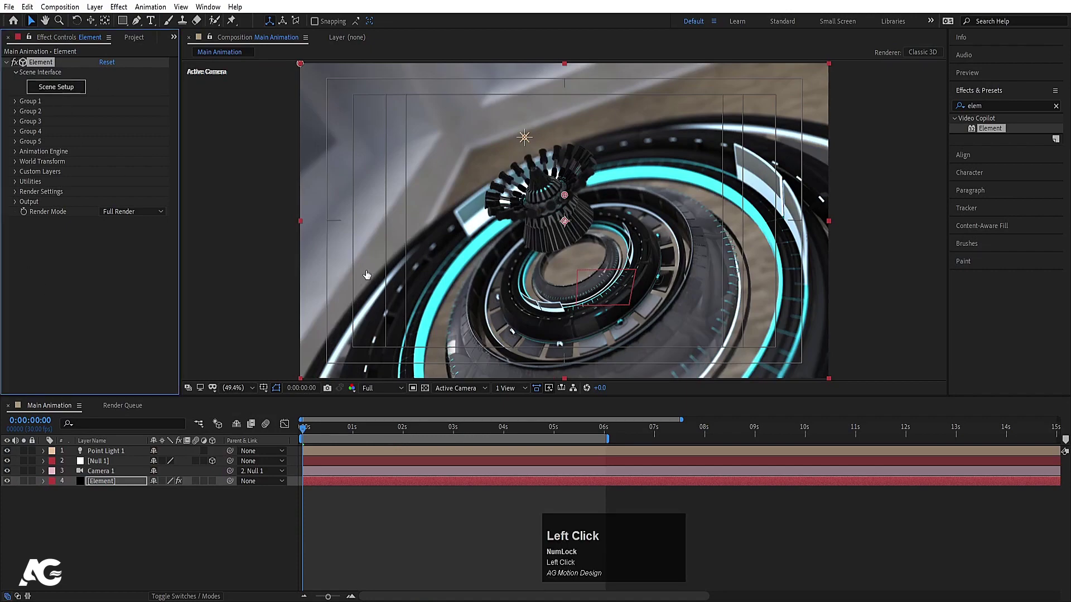
Set Physical Environment exposure 2.00 and gamma 0.60, and uncheck Show in BG.
left_click(244, 528)
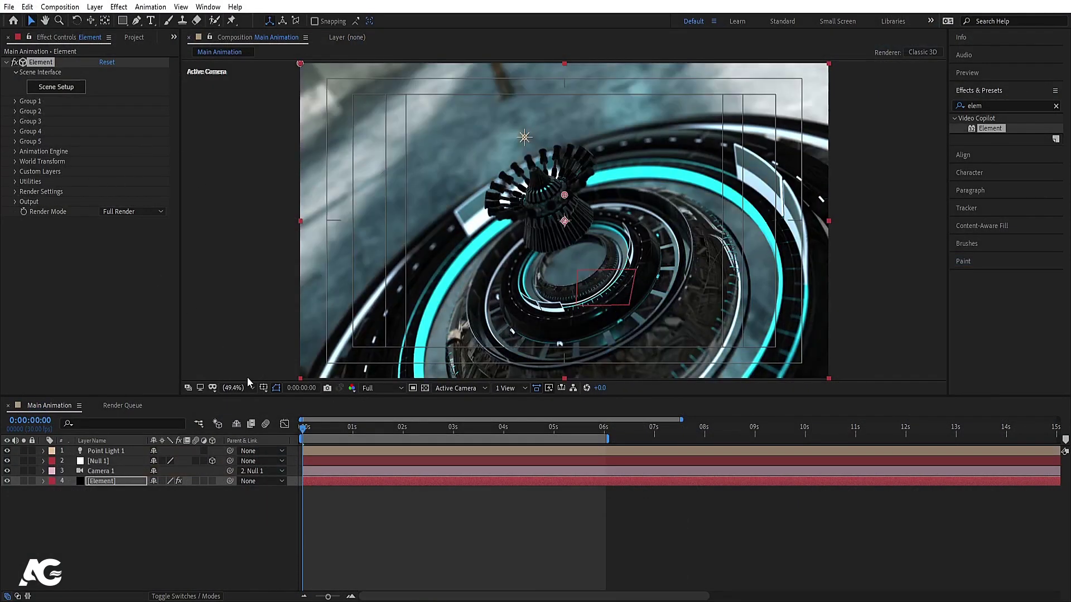
left_click(406, 433)
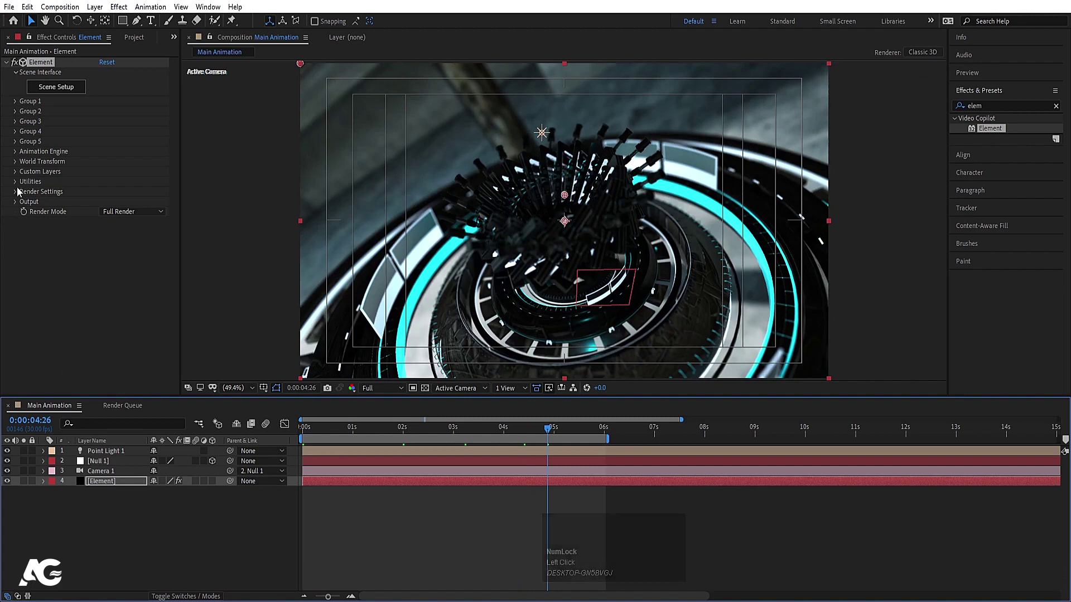
left_click(16, 197)
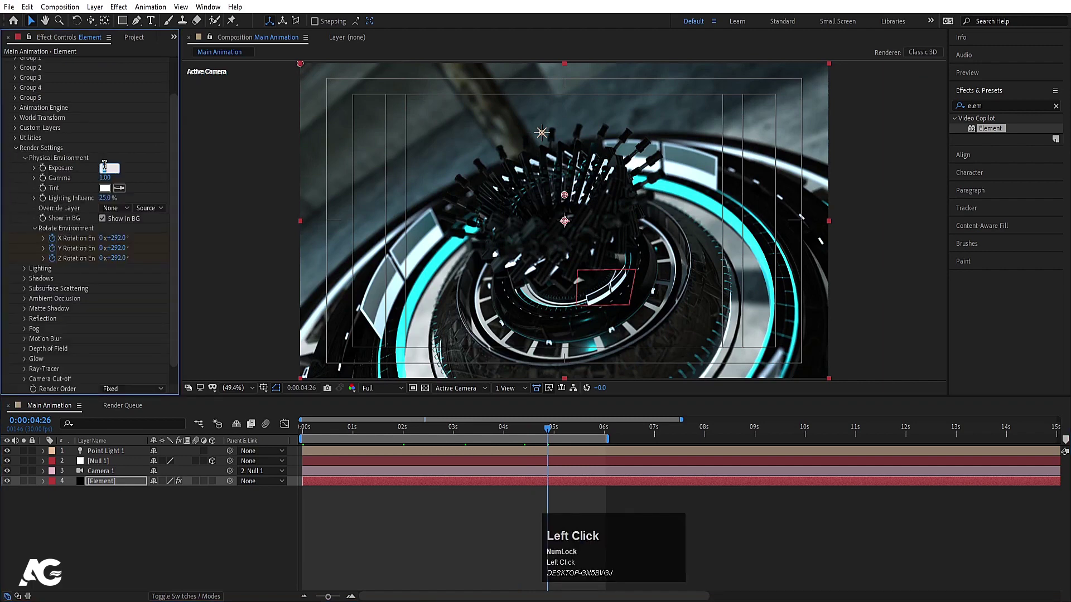
key("Return")
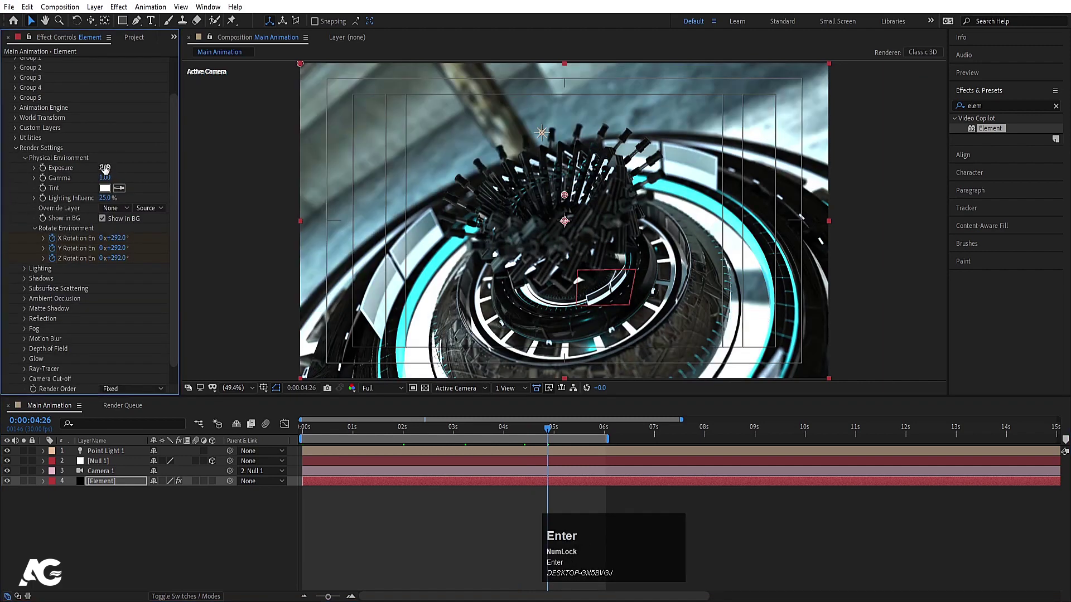
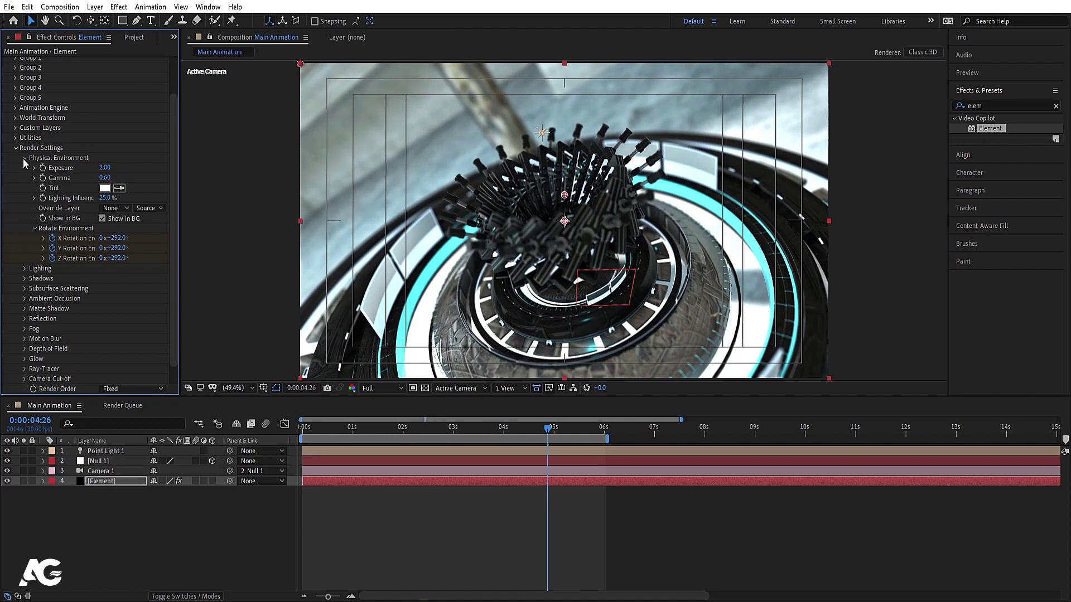
left_click(108, 222)
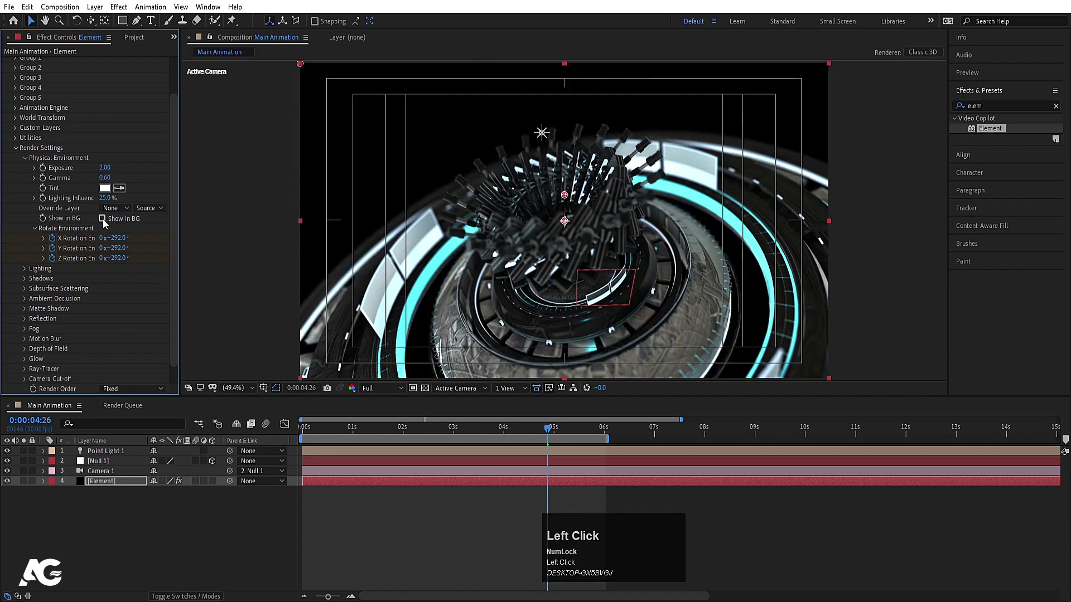
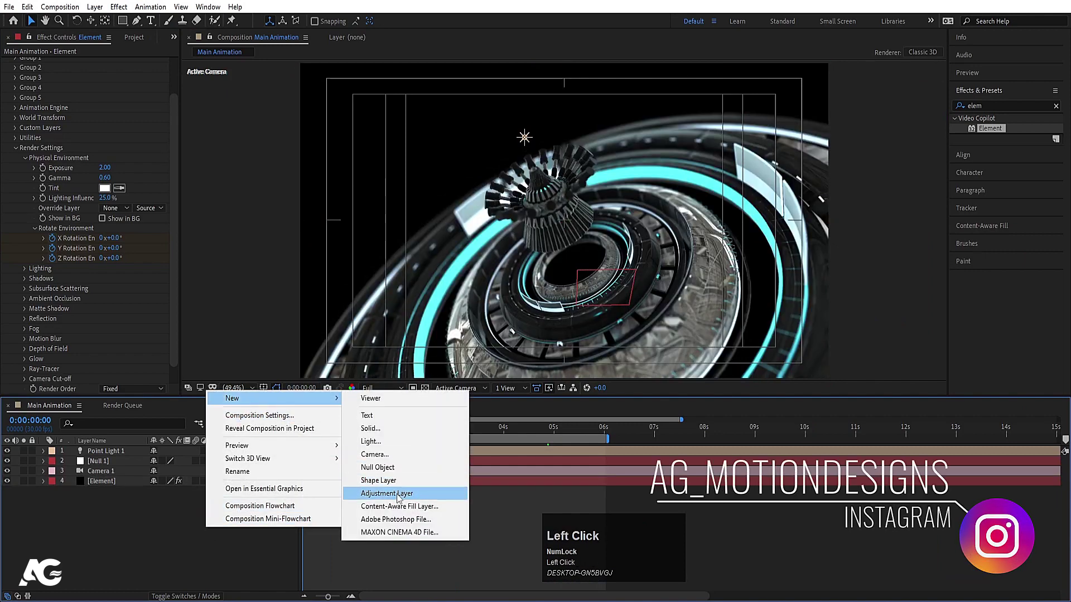
Add a Glow effect from Effects & Presets to the new adjustment layer.
key("ctrl+a")
type("glow")
left_click(996, 210)
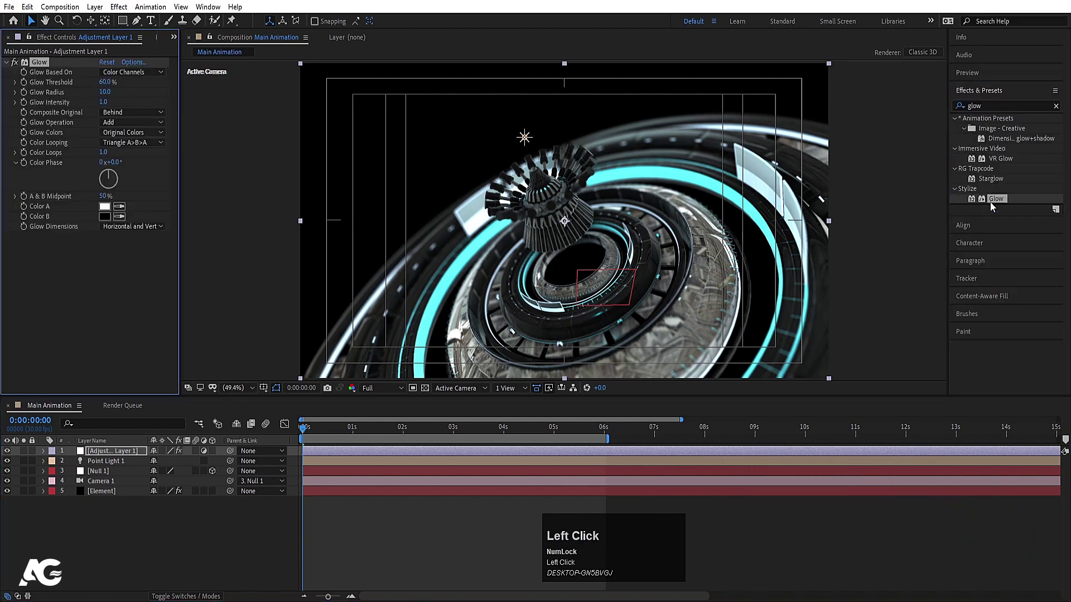
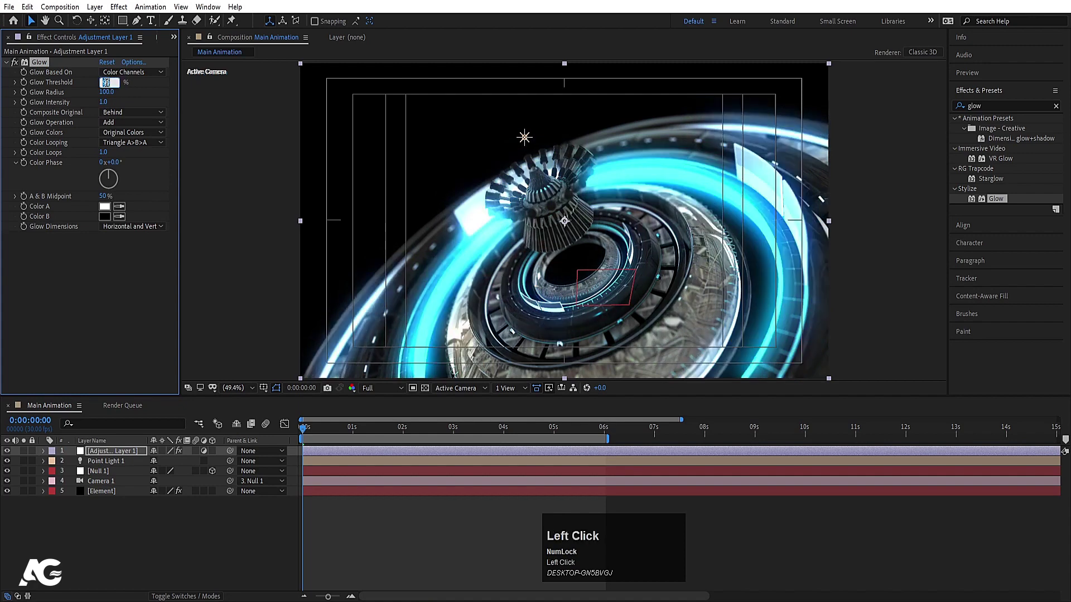
Set Glow threshold 95%, radius 100 and intensity 0.5, checking it mid-animation.
key("Return")
left_click(106, 104)
key("Return")
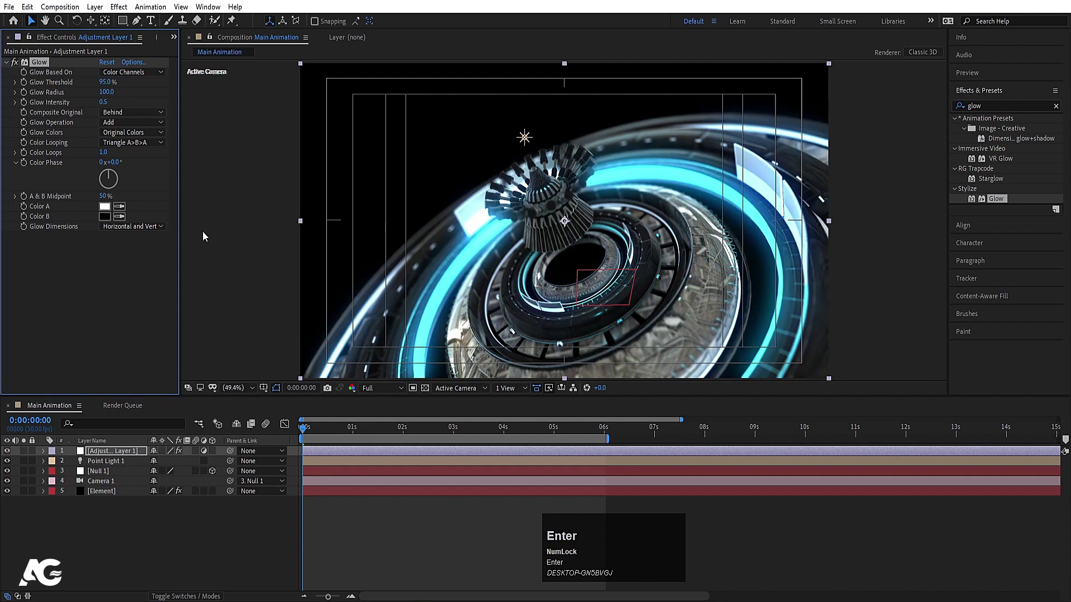
left_click(410, 432)
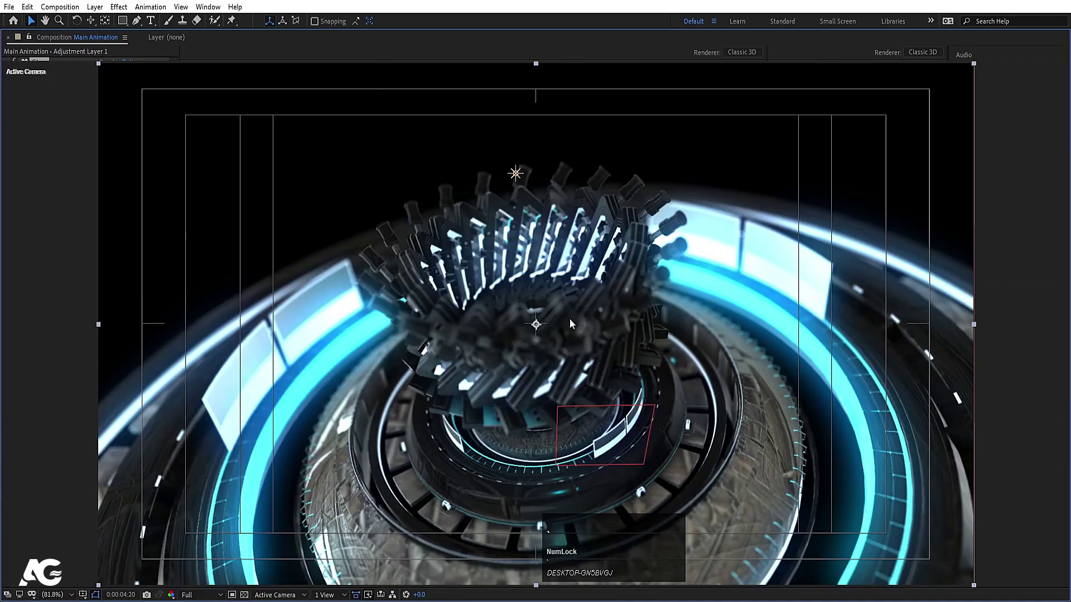
Reveal Camera 1's depth-of-field options and set the aperture to 40 pixels.
key("`")
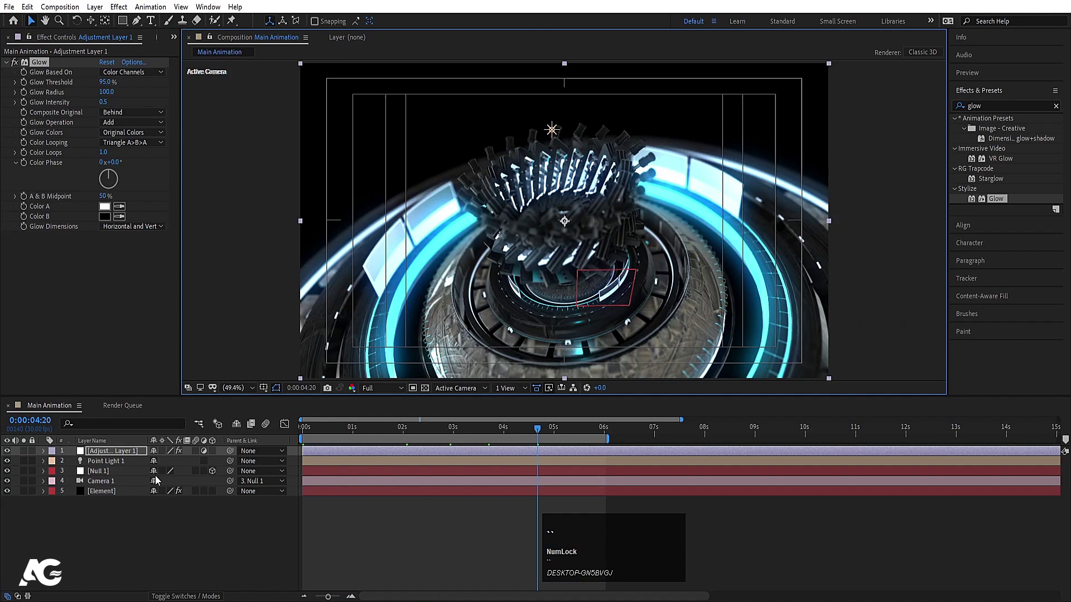
left_click(102, 487)
key("a")
key("a")
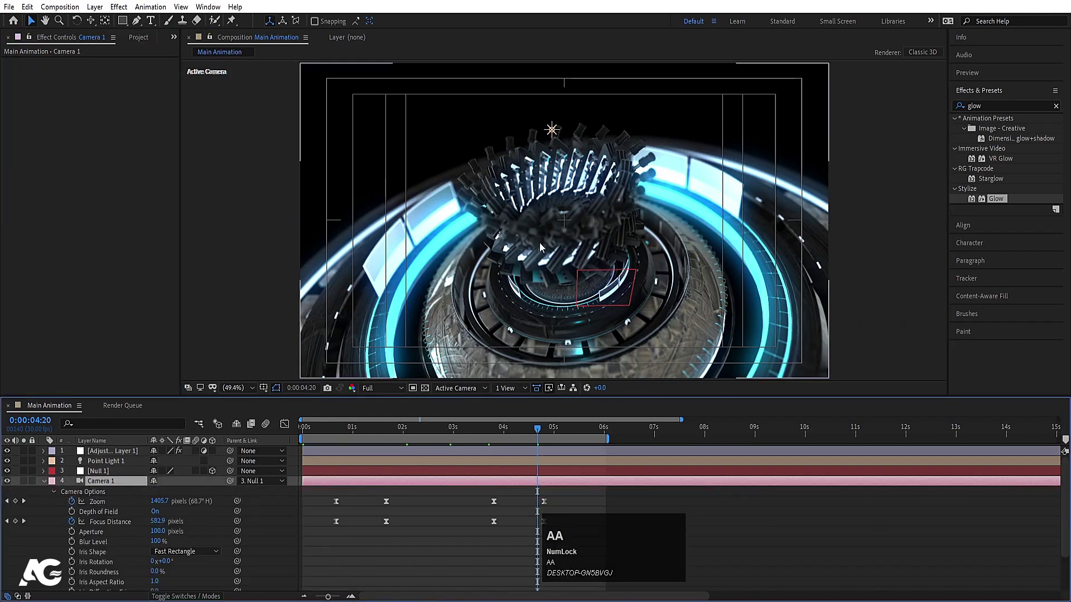
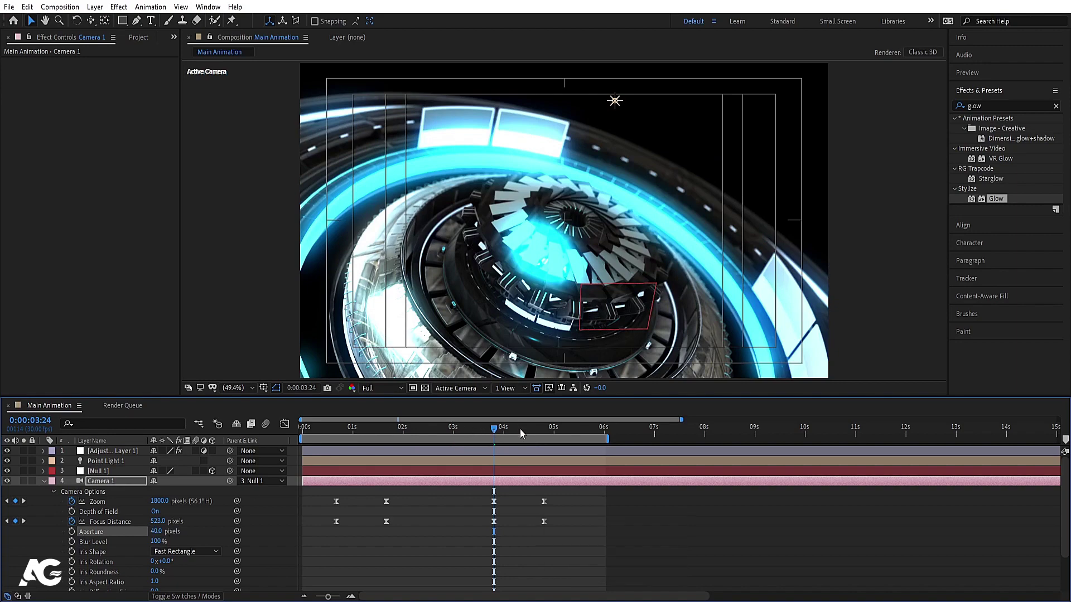
key("k")
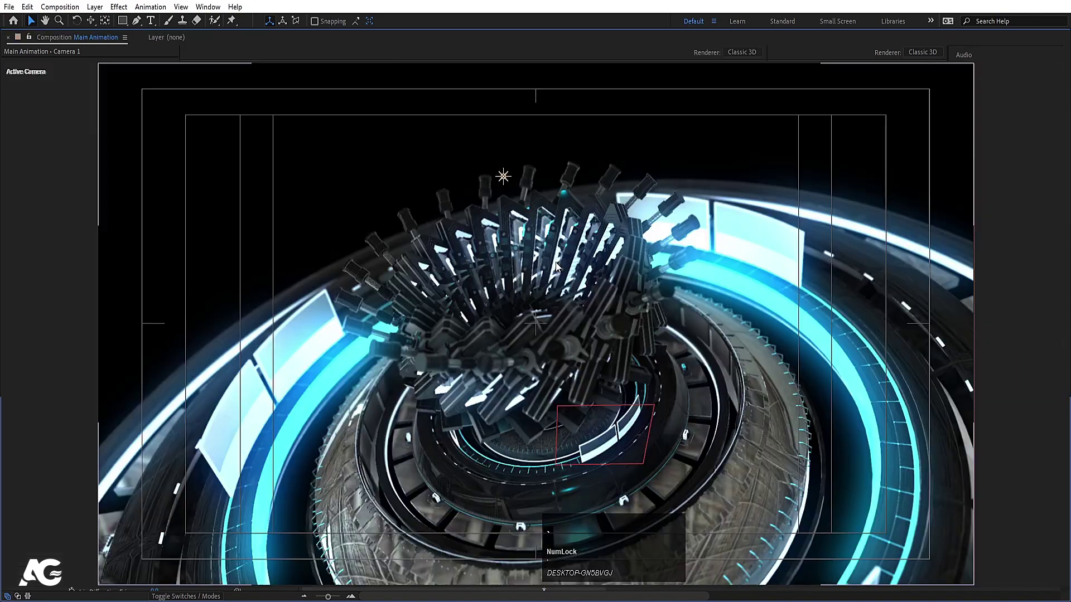
key("`")
Tweak the zoom and focus keyframes, then play back the finished glowing ring animation.
left_click(457, 510)
key("u")
key("u")
left_click(361, 431)
key("space")
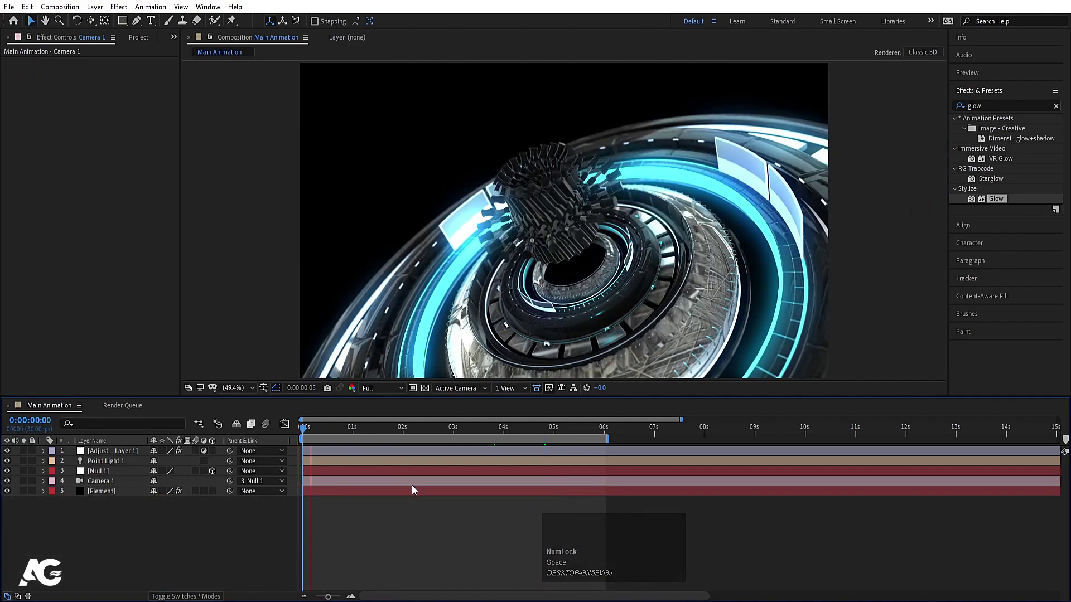
key("space")
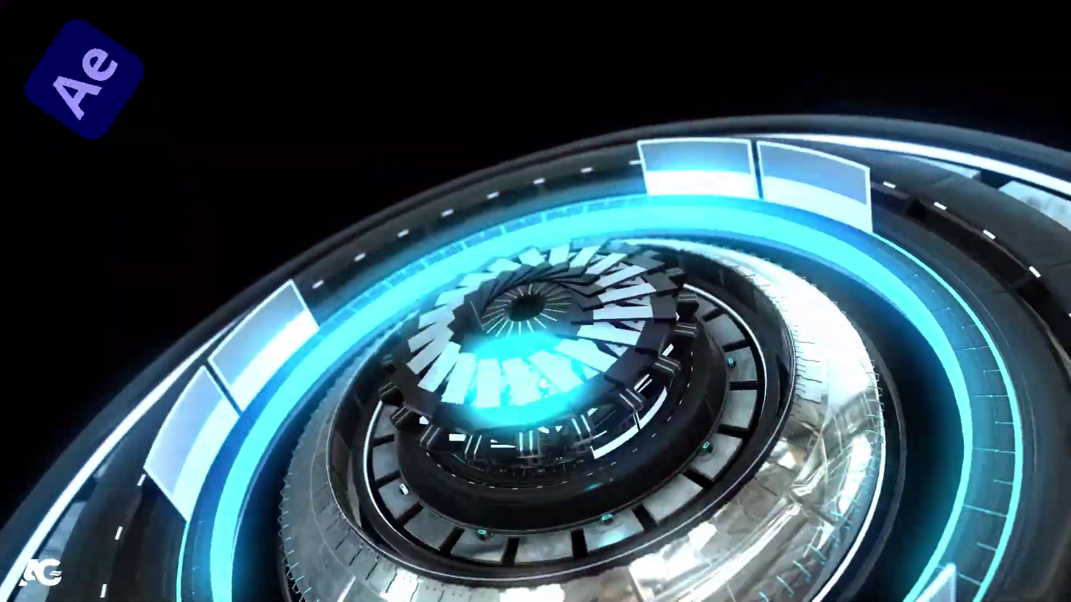